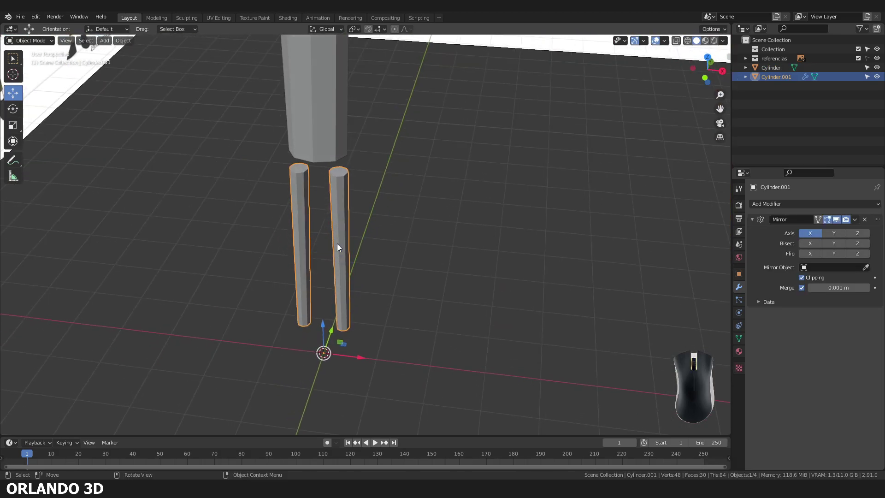
Compare the legs with the reference sheet from front and perspective views.
{"action": "scroll", "scroll_direction": "down", "scroll_amount": 3}
{"action": "left_click_drag", "start_coordinate": [344, 238], "coordinate": [355, 209]}
{"action": "key", "text": "KP_1"}
{"action": "scroll", "scroll_direction": "up", "scroll_amount": 3}
{"action": "middle_click", "coordinate": [272, 219]}
{"action": "middle_click", "coordinate": [270, 219]}
{"action": "middle_click", "coordinate": [270, 220]}
{"action": "middle_click", "coordinate": [270, 219]}
{"action": "key", "text": "7"}
{"action": "left_click_drag", "start_coordinate": [344, 64], "coordinate": [348, 319]}
{"action": "left_click_drag", "start_coordinate": [342, 203], "coordinate": [431, 219]}
{"action": "left_click_drag", "start_coordinate": [389, 256], "coordinate": [425, 145]}
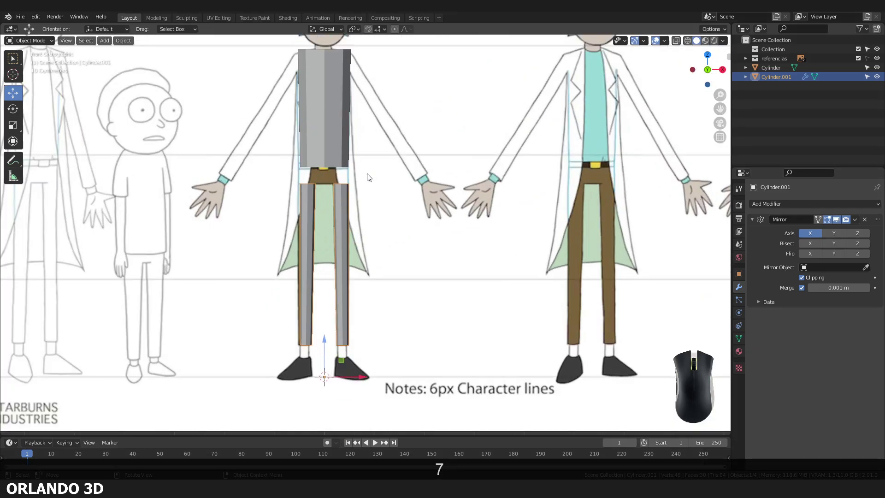
{"action": "middle_click", "coordinate": [341, 186]}
{"action": "middle_click", "coordinate": [336, 190]}
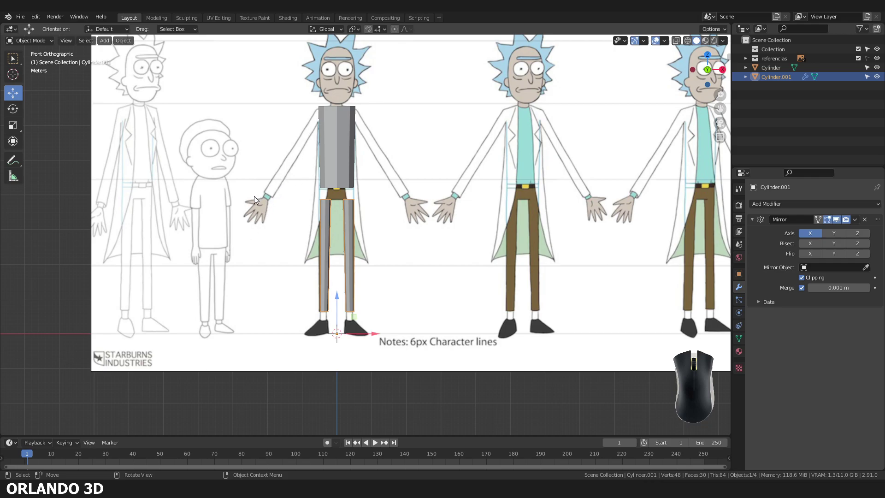
{"action": "left_click_drag", "start_coordinate": [268, 203], "coordinate": [281, 209]}
{"action": "middle_click", "coordinate": [311, 208]}
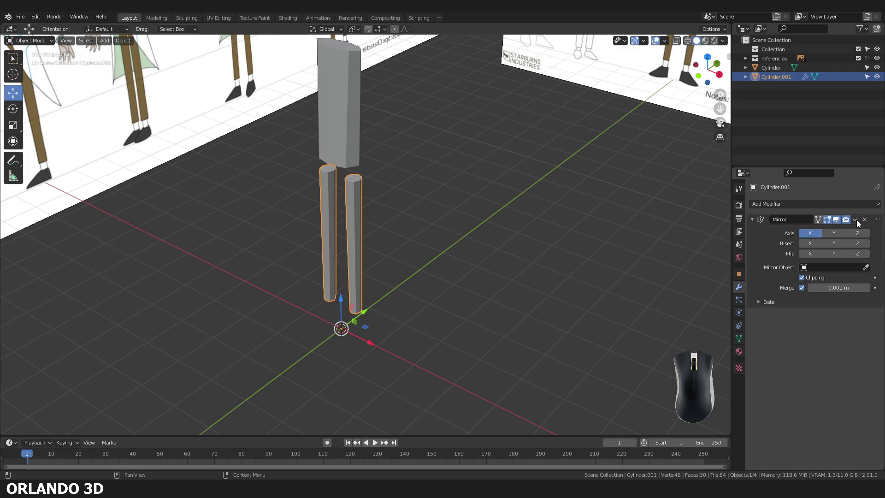
Apply the Mirror modifier so the two legs become permanent geometry.
{"action": "left_click", "coordinate": [857, 224]}
{"action": "left_click", "coordinate": [848, 233]}
{"action": "scroll", "scroll_direction": "down", "scroll_amount": 3}
{"action": "left_click", "coordinate": [534, 305]}
{"action": "left_click_drag", "start_coordinate": [404, 349], "coordinate": [357, 385]}
{"action": "left_click", "coordinate": [369, 256]}
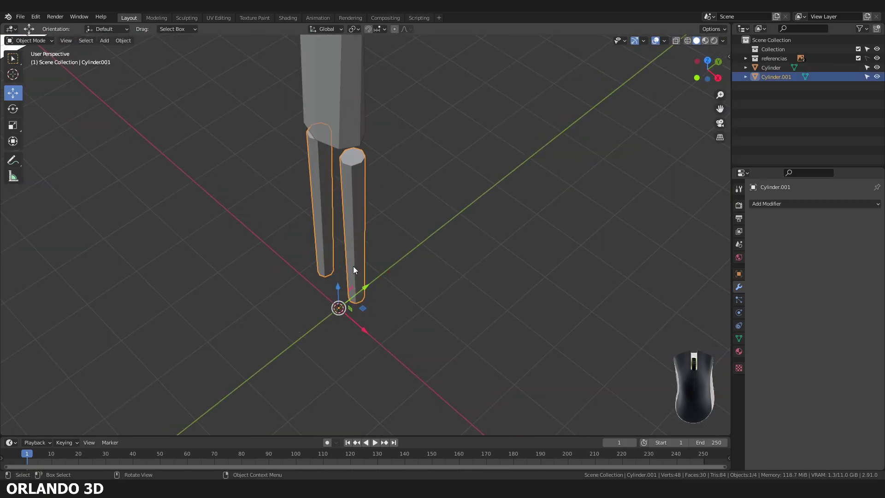
Undo the apply so the Mirror modifier returns on the leg cylinder.
{"action": "key", "text": "ctrl+z"}
{"action": "key", "text": "ctrl+z"}
{"action": "key", "text": "ctrl+z"}
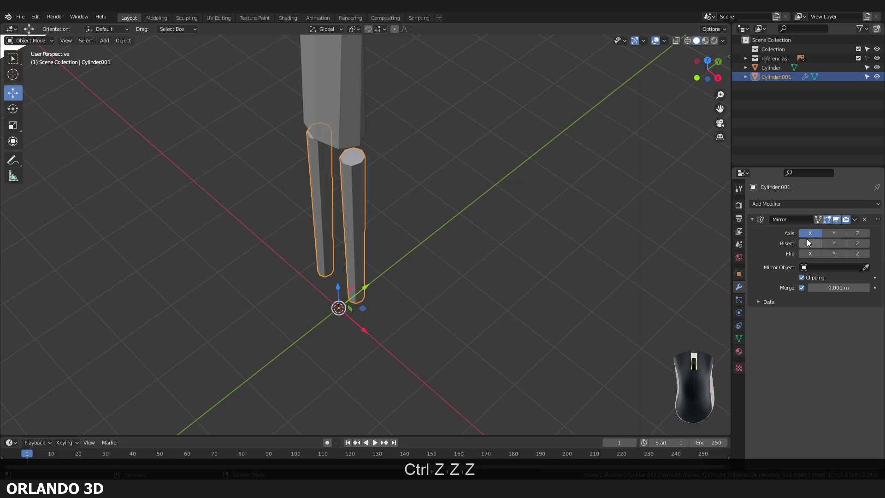
{"action": "left_click", "coordinate": [860, 226]}
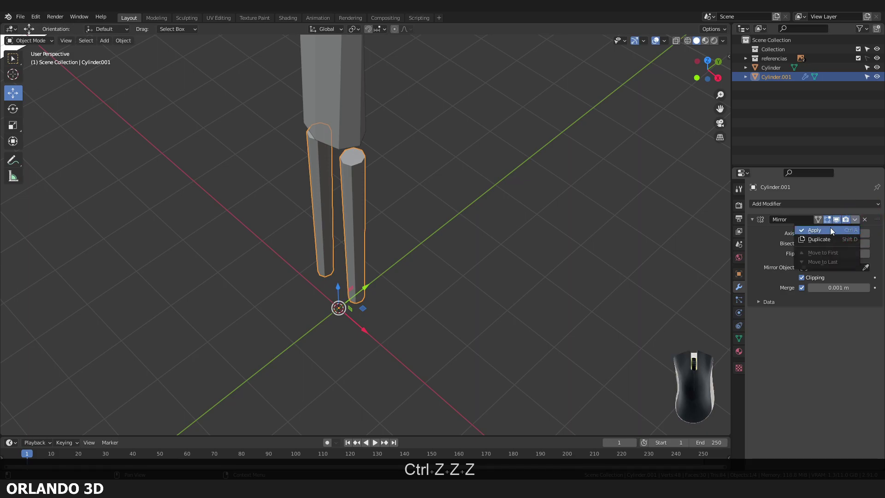
{"action": "double_click", "coordinate": [860, 224]}
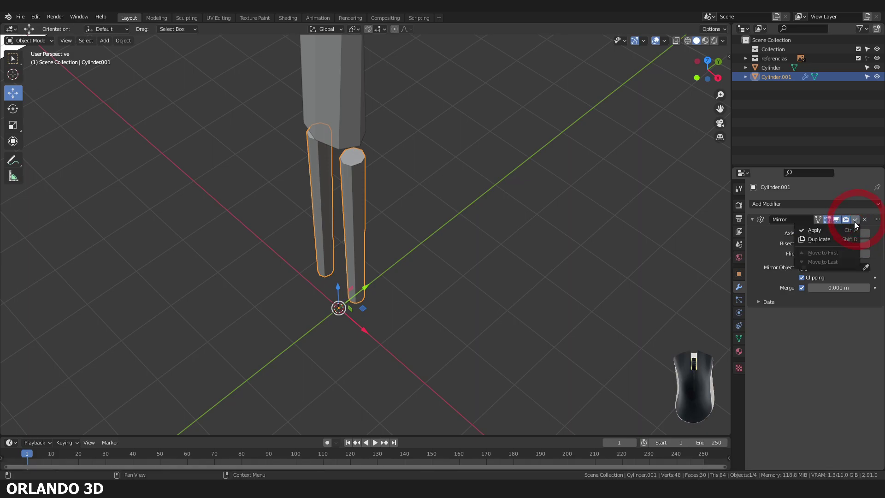
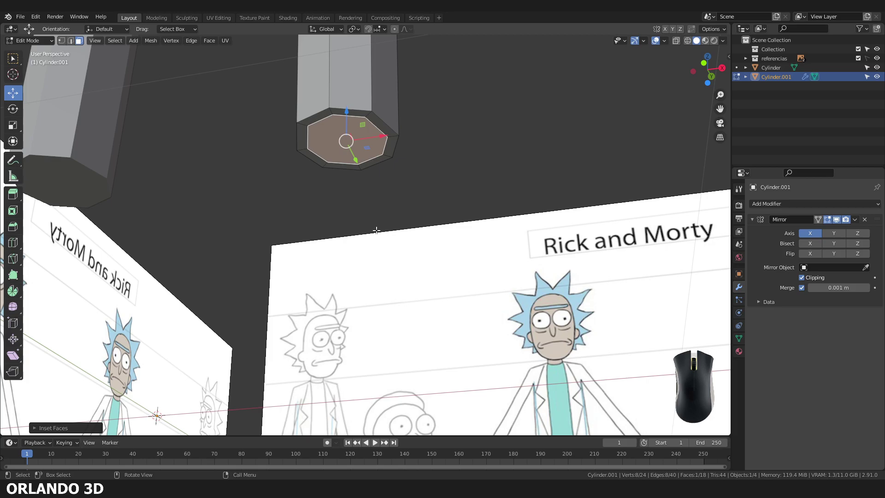
Extrude the inset leg bottoms down to the shoe line as narrower ankles.
{"action": "key", "text": "KP_1"}
{"action": "key", "text": "KP_3"}
{"action": "key", "text": "KP_1"}
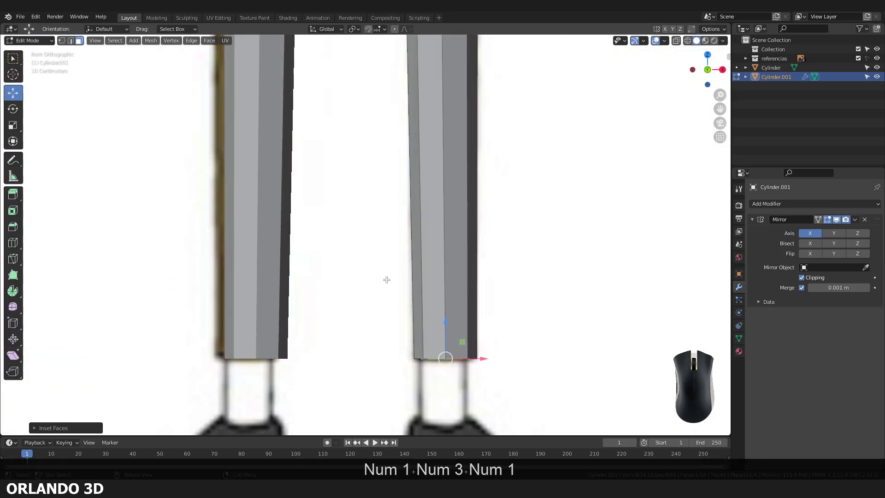
{"action": "key", "text": "e"}
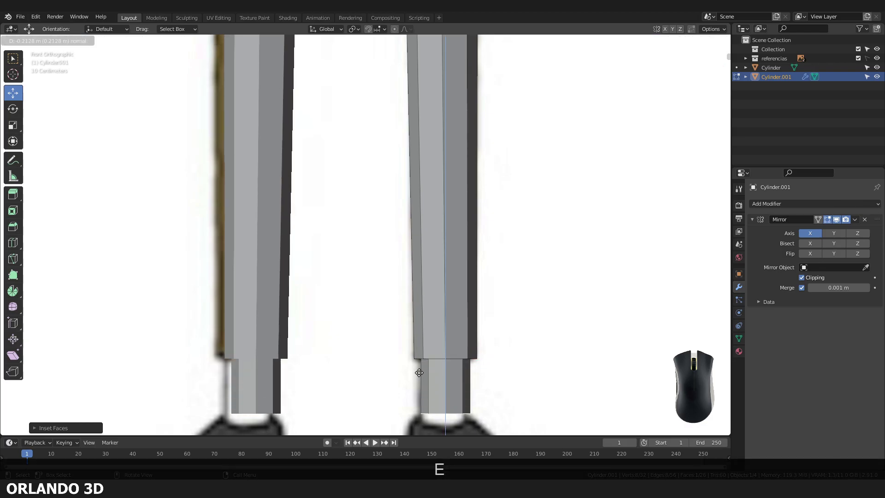
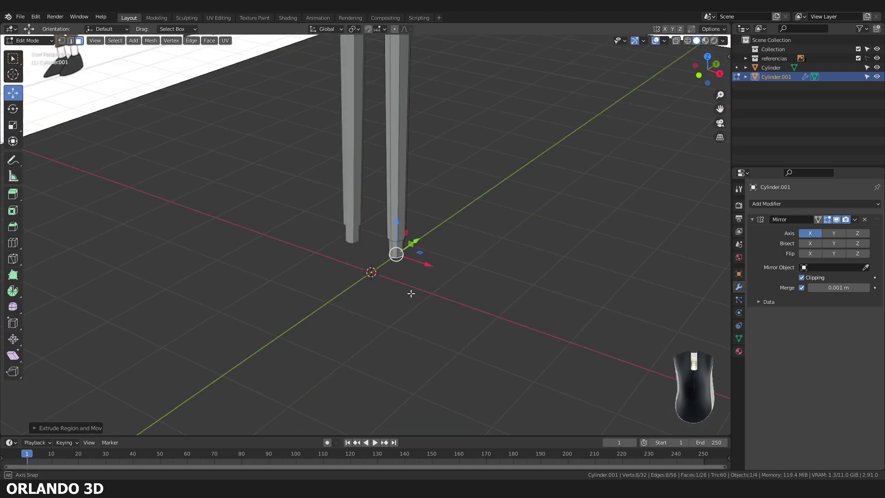
{"action": "key", "text": "Tab"}
{"action": "left_click", "coordinate": [377, 311]}
{"action": "left_click_drag", "start_coordinate": [323, 317], "coordinate": [321, 252]}
{"action": "left_click_drag", "start_coordinate": [296, 273], "coordinate": [274, 309]}
{"action": "key", "text": "shift+a"}
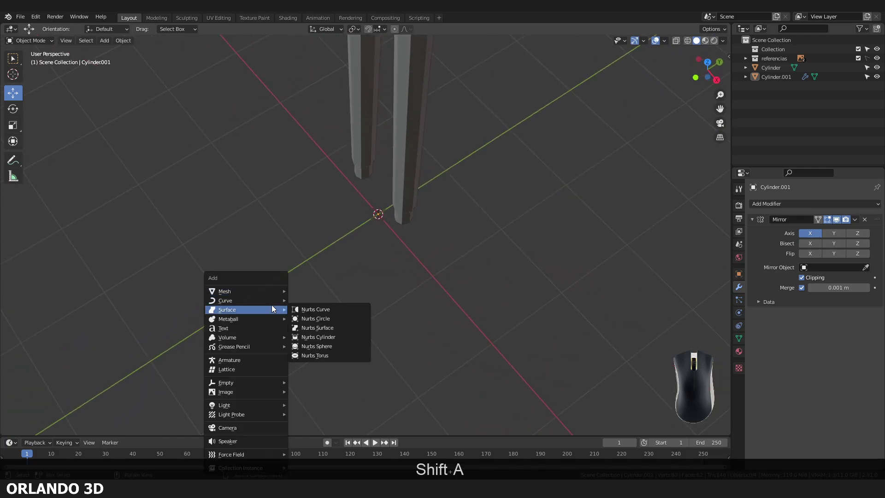
Add a cube and frame it in front view against the reference feet.
{"action": "left_click", "coordinate": [259, 296]}
{"action": "left_click", "coordinate": [324, 303]}
{"action": "scroll", "scroll_direction": "down", "scroll_amount": 3}
{"action": "left_click_drag", "start_coordinate": [308, 296], "coordinate": [363, 272]}
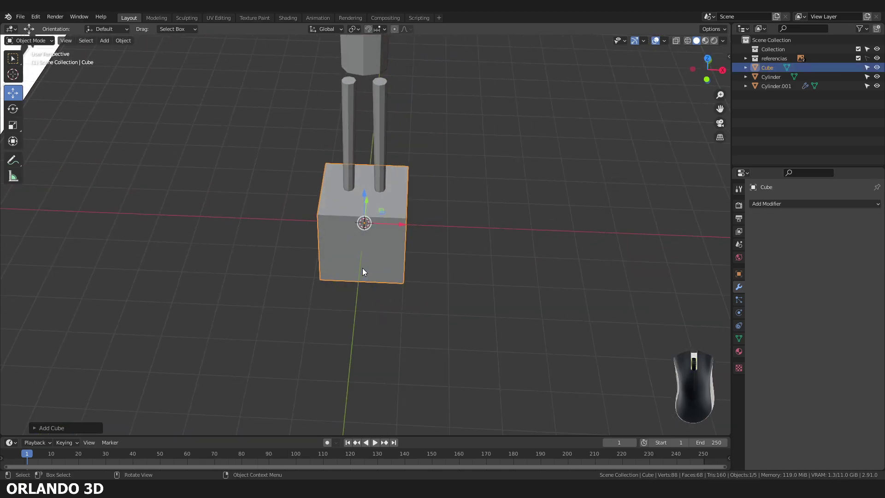
{"action": "key", "text": "KP_1"}
{"action": "left_click_drag", "start_coordinate": [392, 269], "coordinate": [376, 284]}
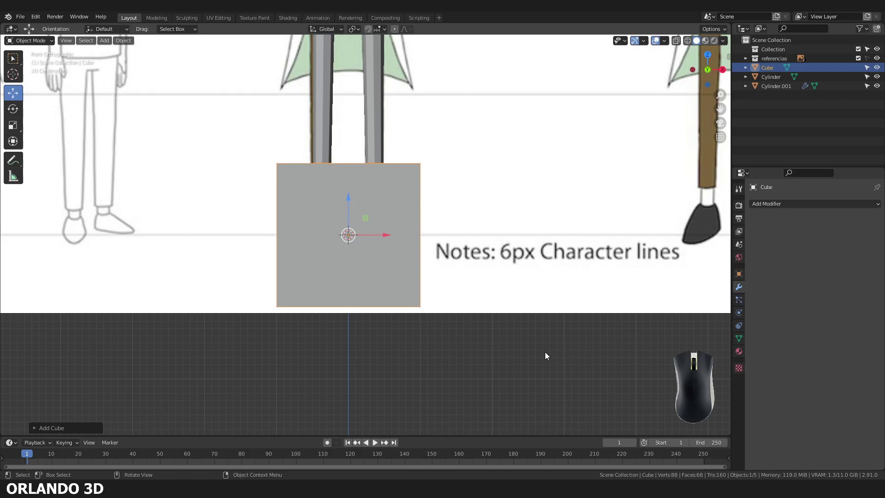
{"action": "scroll", "scroll_direction": "down", "scroll_amount": 3}
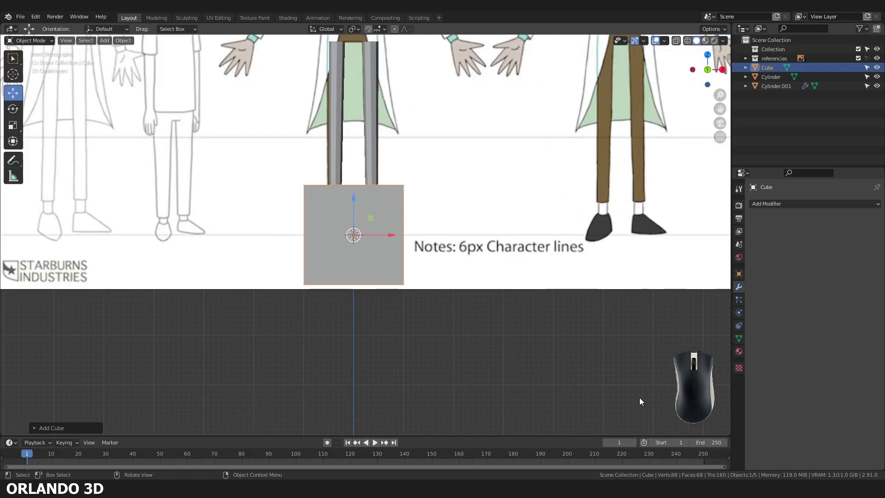
{"action": "left_click", "coordinate": [399, 297]}
{"action": "middle_click", "coordinate": [381, 280]}
Scale the new cube down to shoe-block size.
{"action": "key", "text": "alt+z"}
{"action": "key", "text": "alt+z"}
{"action": "key", "text": "z"}
{"action": "key", "text": "z"}
{"action": "key", "text": "z"}
{"action": "key", "text": "z"}
{"action": "key", "text": "z"}
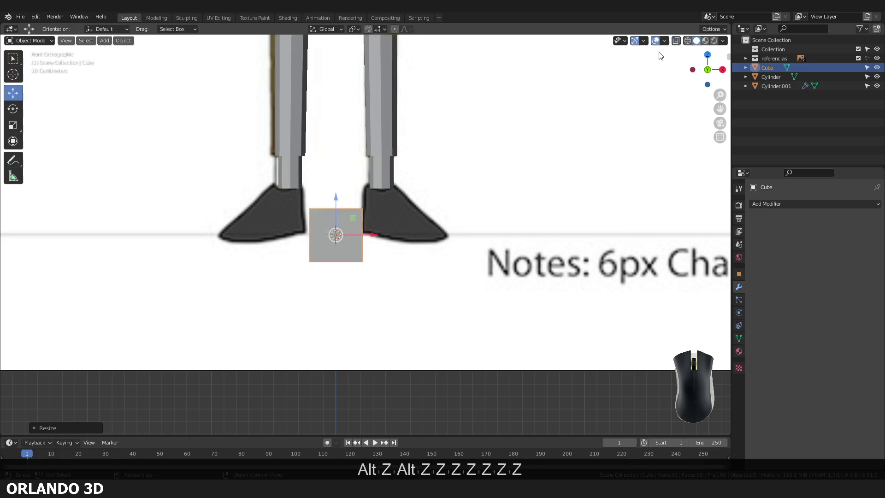
Move the cube under the ankle over the reference shoe and inspect it.
{"action": "key", "text": "alt+z"}
{"action": "key", "text": "z"}
{"action": "left_click_drag", "start_coordinate": [357, 239], "coordinate": [429, 201]}
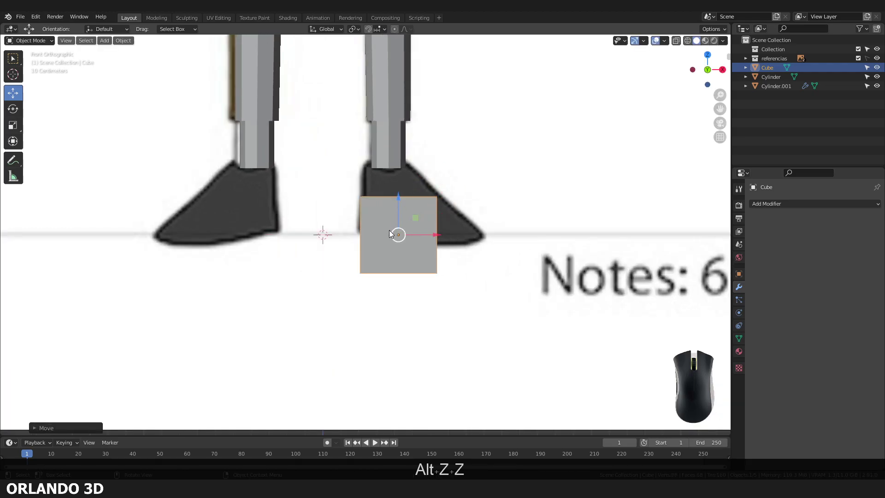
{"action": "left_click_drag", "start_coordinate": [394, 240], "coordinate": [387, 200]}
{"action": "key", "text": "alt+z"}
{"action": "middle_click", "coordinate": [400, 206]}
{"action": "left_click_drag", "start_coordinate": [419, 200], "coordinate": [418, 200]}
{"action": "middle_click", "coordinate": [414, 202]}
{"action": "middle_click", "coordinate": [410, 202]}
{"action": "middle_click", "coordinate": [408, 204]}
{"action": "key", "text": "alt+z"}
{"action": "left_click_drag", "start_coordinate": [413, 237], "coordinate": [387, 223]}
{"action": "left_click_drag", "start_coordinate": [377, 264], "coordinate": [385, 239]}
{"action": "scroll", "scroll_direction": "up", "scroll_amount": 3}
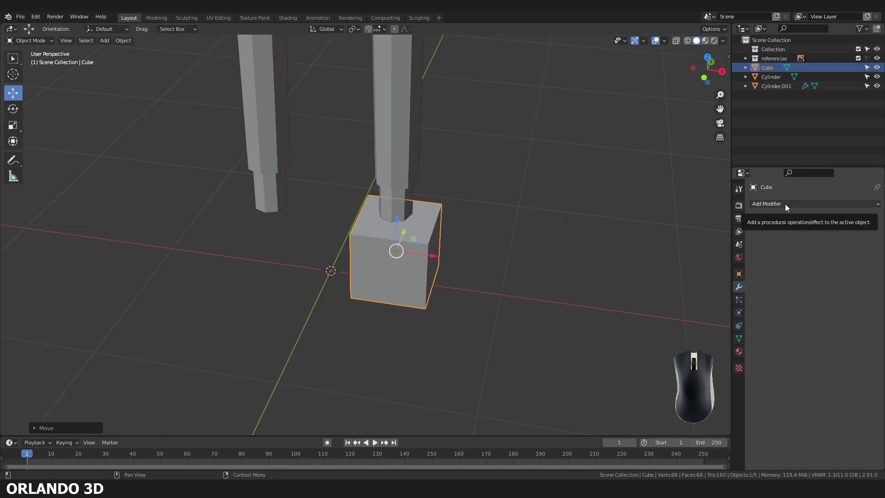
Add a Mirror modifier to the shoe cube and inspect it against the legs.
{"action": "left_click", "coordinate": [787, 207]}
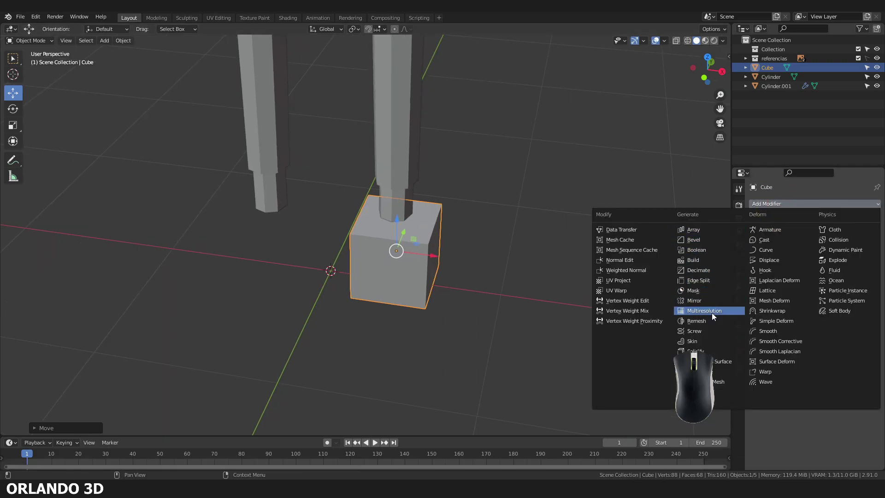
{"action": "left_click", "coordinate": [710, 303]}
{"action": "left_click_drag", "start_coordinate": [552, 305], "coordinate": [512, 312]}
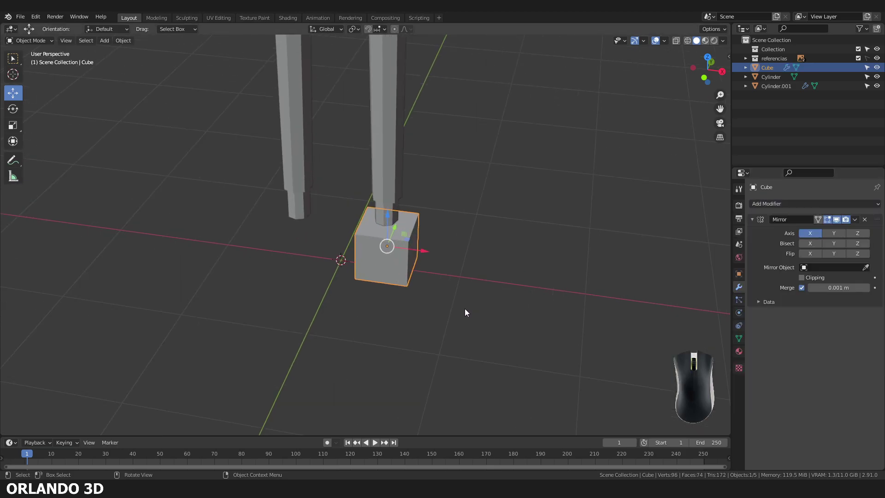
{"action": "scroll", "scroll_direction": "down", "scroll_amount": 3}
{"action": "middle_click", "coordinate": [456, 311]}
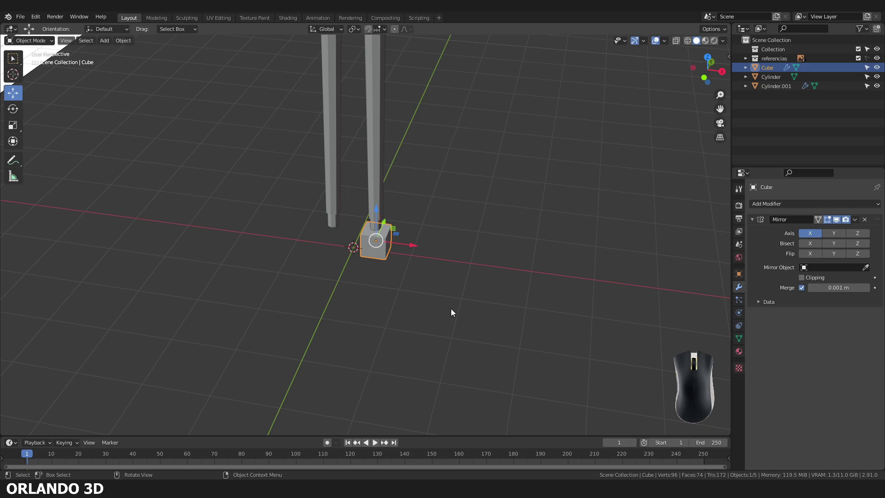
{"action": "left_click_drag", "start_coordinate": [373, 279], "coordinate": [386, 294]}
{"action": "scroll", "scroll_direction": "down", "scroll_amount": 3}
{"action": "left_click_drag", "start_coordinate": [374, 282], "coordinate": [372, 274]}
{"action": "left_click_drag", "start_coordinate": [377, 266], "coordinate": [364, 256]}
{"action": "middle_click", "coordinate": [364, 256]}
{"action": "middle_click", "coordinate": [361, 256]}
{"action": "middle_click", "coordinate": [361, 257]}
{"action": "middle_click", "coordinate": [361, 257]}
{"action": "middle_click", "coordinate": [360, 259]}
{"action": "left_click_drag", "start_coordinate": [360, 258], "coordinate": [360, 259]}
{"action": "middle_click", "coordinate": [360, 258]}
{"action": "left_click_drag", "start_coordinate": [360, 259], "coordinate": [378, 256]}
{"action": "left_click_drag", "start_coordinate": [379, 256], "coordinate": [379, 303]}
{"action": "middle_click", "coordinate": [373, 291]}
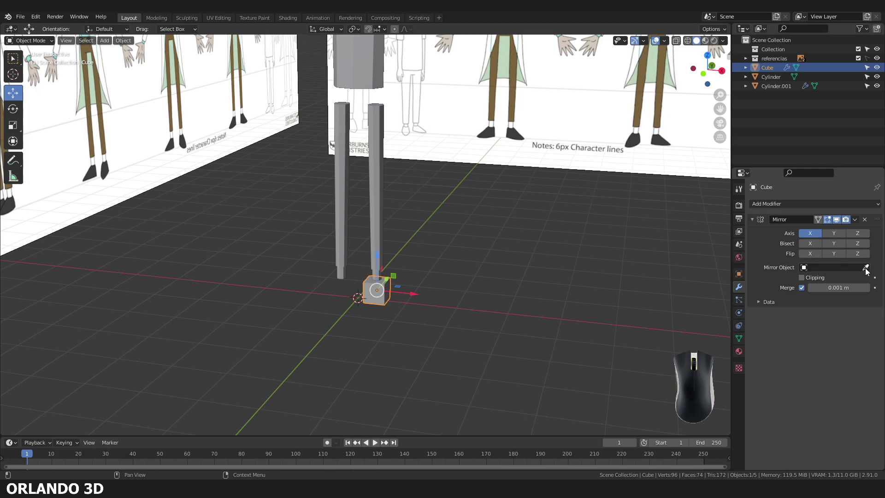
Set the leg Cylinder as the mirror object, giving a block under both ankles.
{"action": "left_click", "coordinate": [869, 270]}
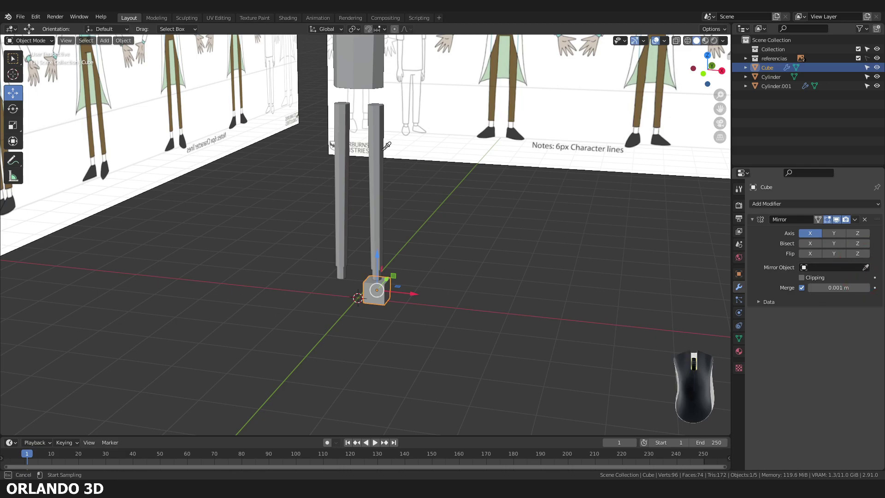
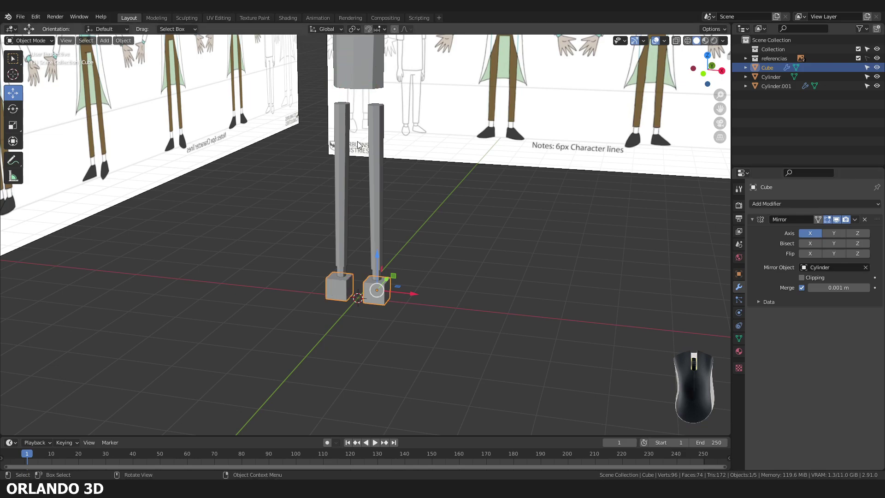
{"action": "left_click_drag", "start_coordinate": [371, 171], "coordinate": [373, 192]}
{"action": "left_click_drag", "start_coordinate": [369, 157], "coordinate": [361, 163]}
{"action": "scroll", "scroll_direction": "up", "scroll_amount": 3}
{"action": "left_click", "coordinate": [365, 165]}
{"action": "scroll", "scroll_direction": "up", "scroll_amount": 3}
{"action": "left_click_drag", "start_coordinate": [370, 188], "coordinate": [385, 180]}
{"action": "left_click_drag", "start_coordinate": [384, 181], "coordinate": [367, 345]}
{"action": "left_click_drag", "start_coordinate": [292, 291], "coordinate": [308, 309]}
{"action": "left_click", "coordinate": [429, 249]}
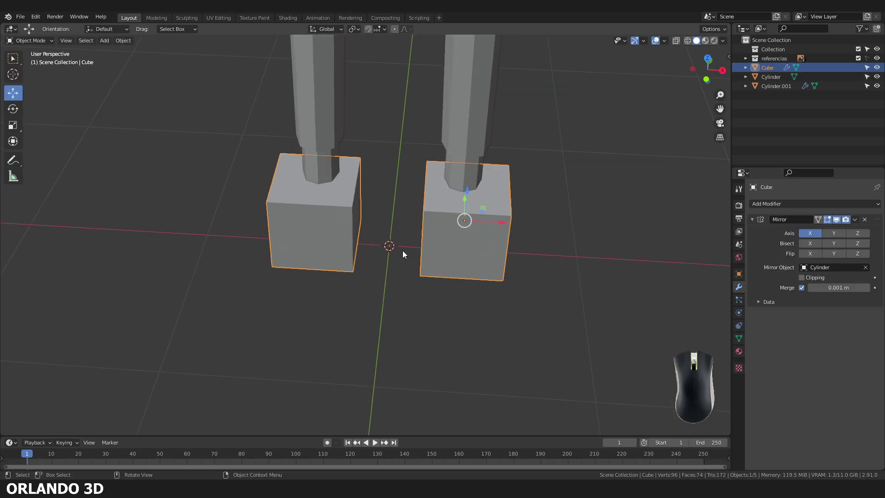
{"action": "left_click_drag", "start_coordinate": [309, 204], "coordinate": [333, 225]}
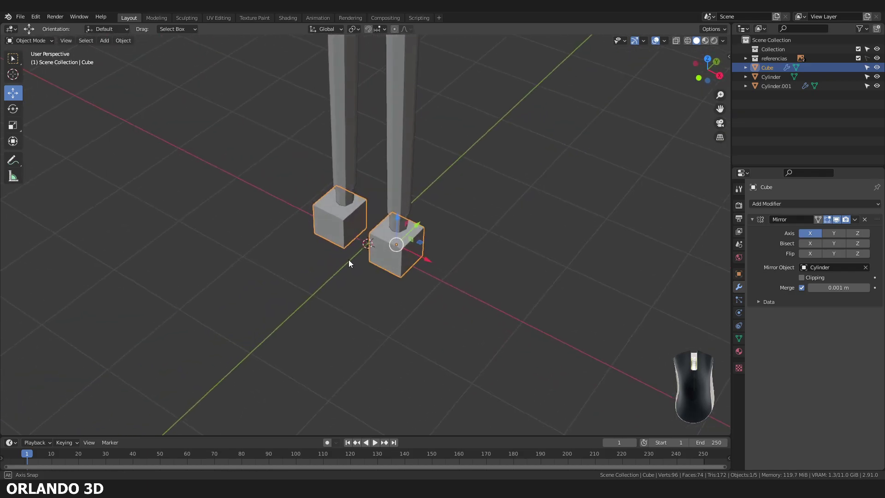
Save the file and enter Edit Mode on the shoe block.
{"action": "left_click", "coordinate": [308, 328]}
{"action": "key", "text": "ctrl+s"}
{"action": "left_click", "coordinate": [397, 291]}
{"action": "left_click_drag", "start_coordinate": [411, 290], "coordinate": [366, 250]}
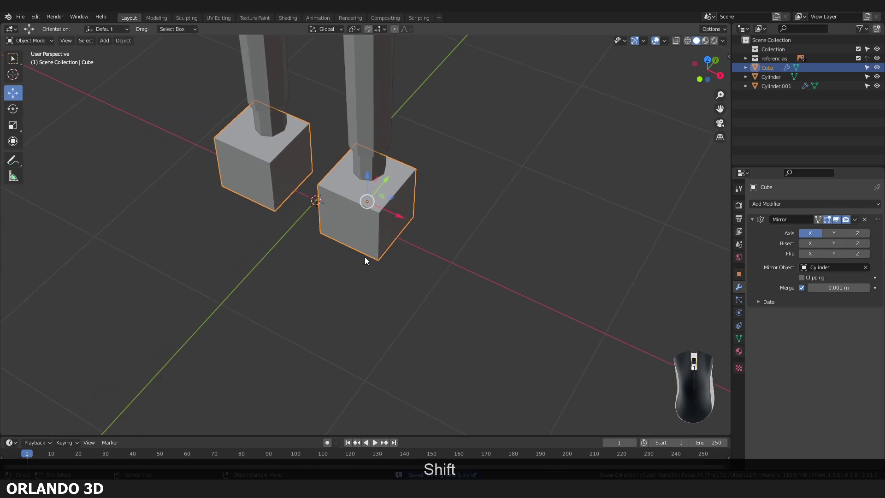
{"action": "key", "text": "Tab"}
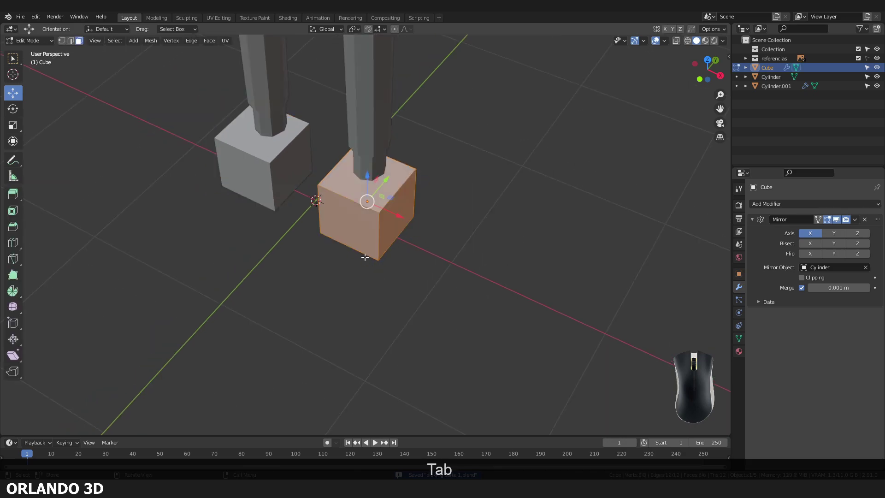
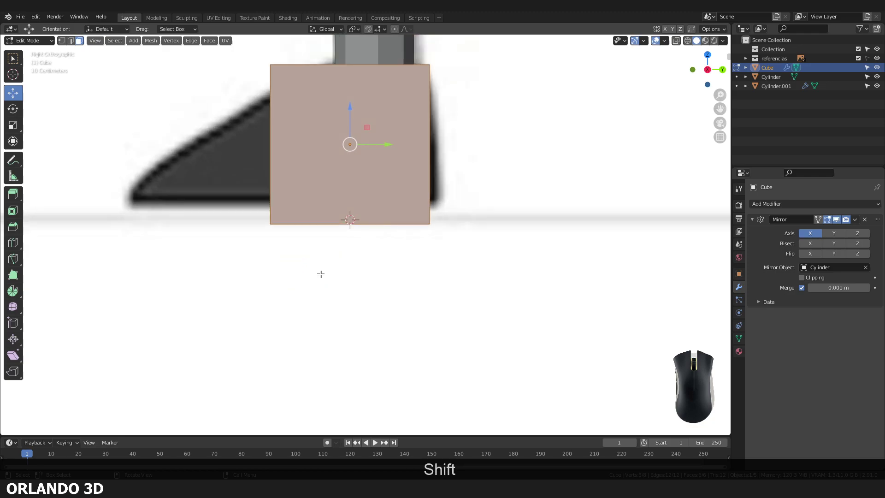
Toggle X-ray to see the reference shoe through the block.
{"action": "key", "text": "alt+z"}
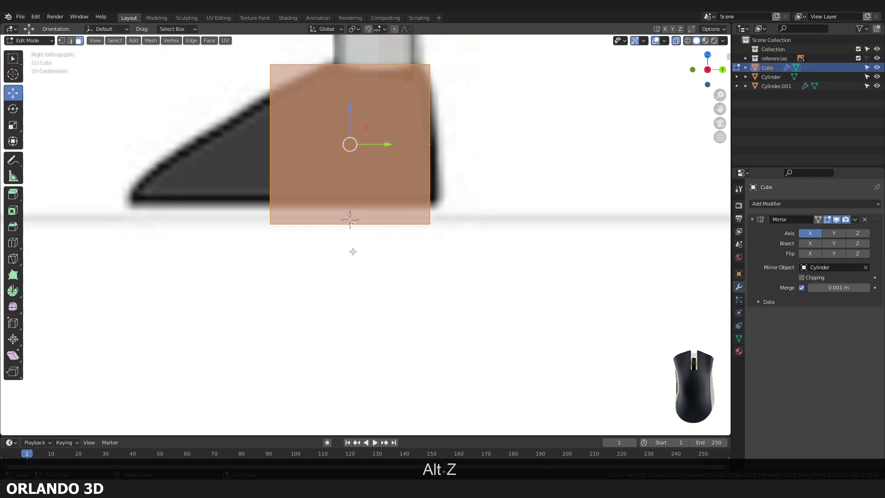
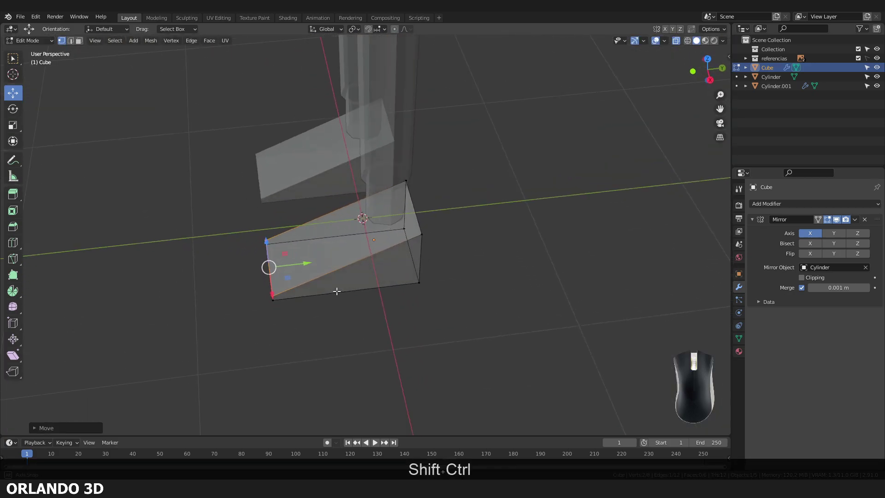
Add two crosswise loop cuts and one lengthwise loop through the shoe block.
{"action": "key", "text": "ctrl+r"}
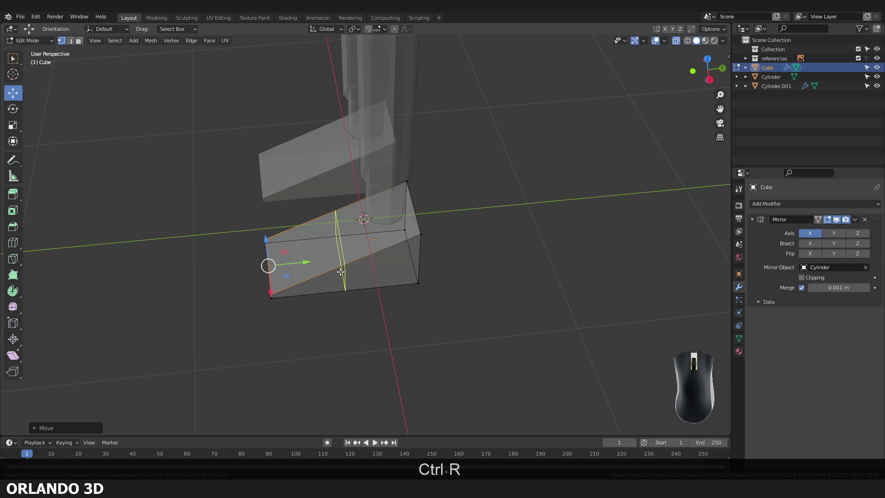
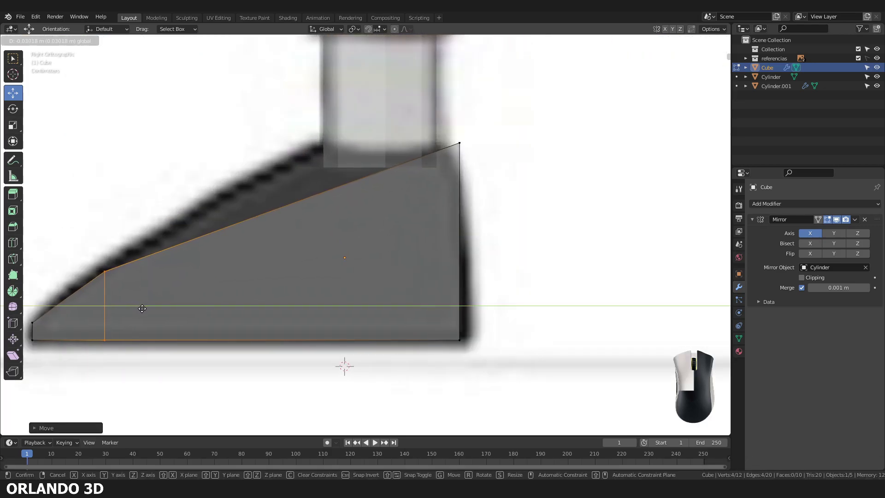
{"action": "key", "text": "ctrl+r"}
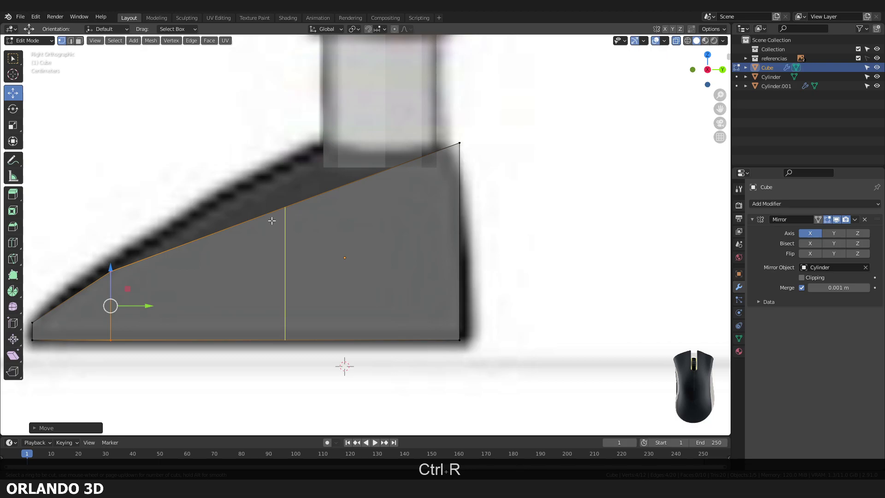
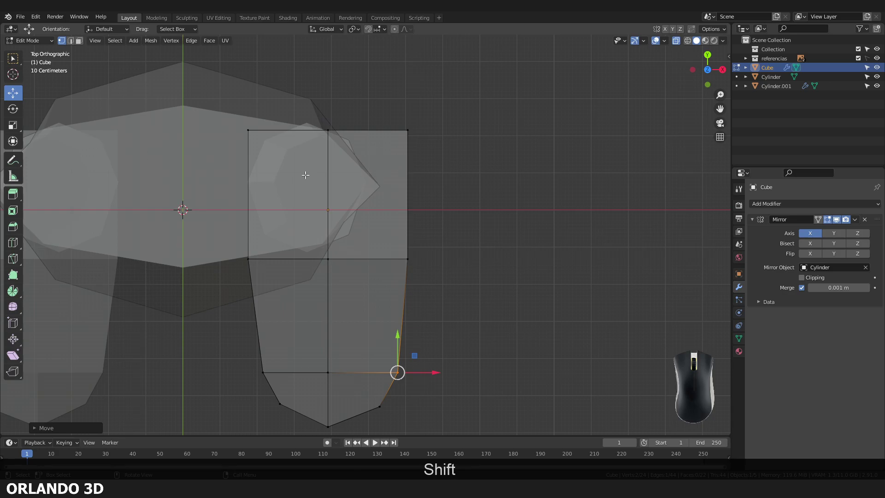
{"action": "key", "text": "ctrl+r"}
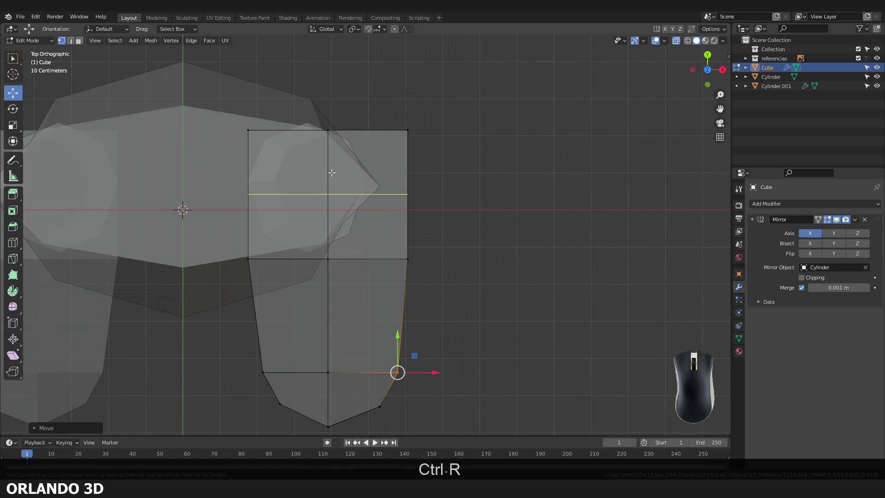
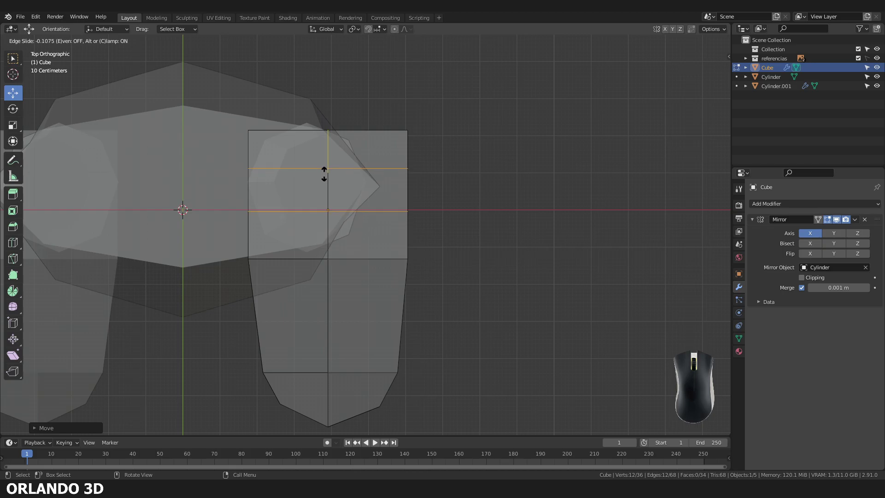
{"action": "left_click", "coordinate": [325, 170]}
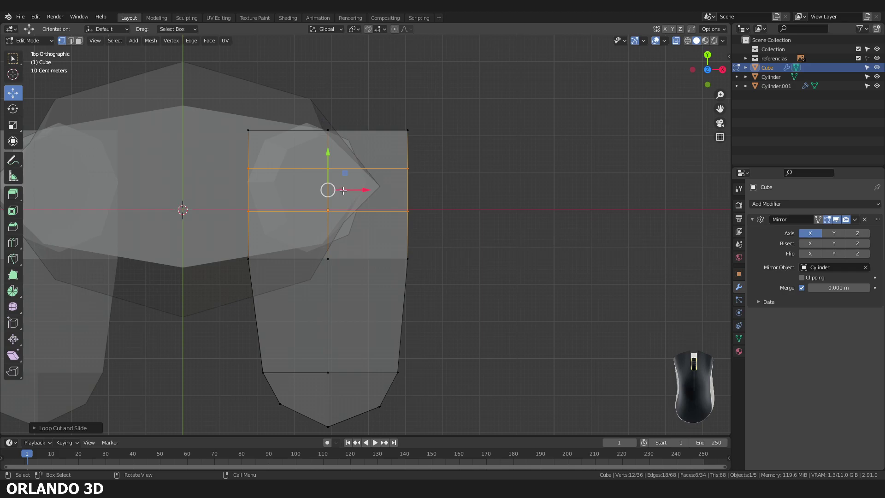
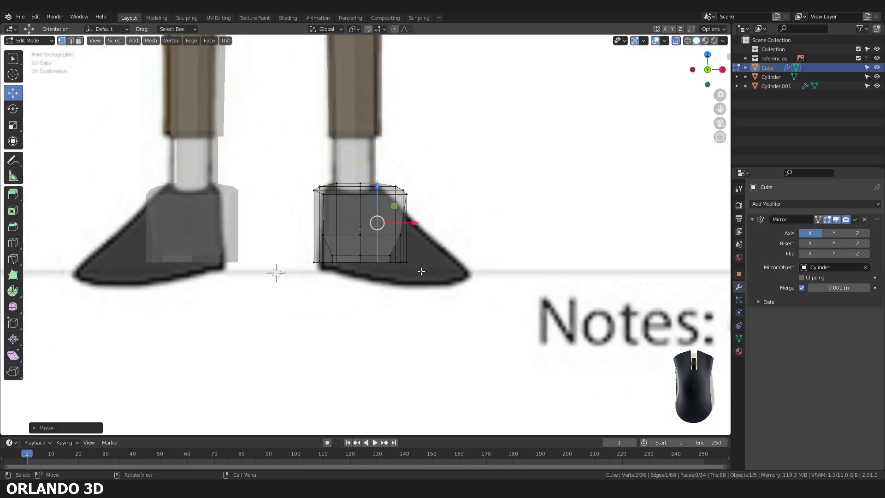
From side view add another loop cut around the shoe to round its profile.
{"action": "key", "text": "KP_3"}
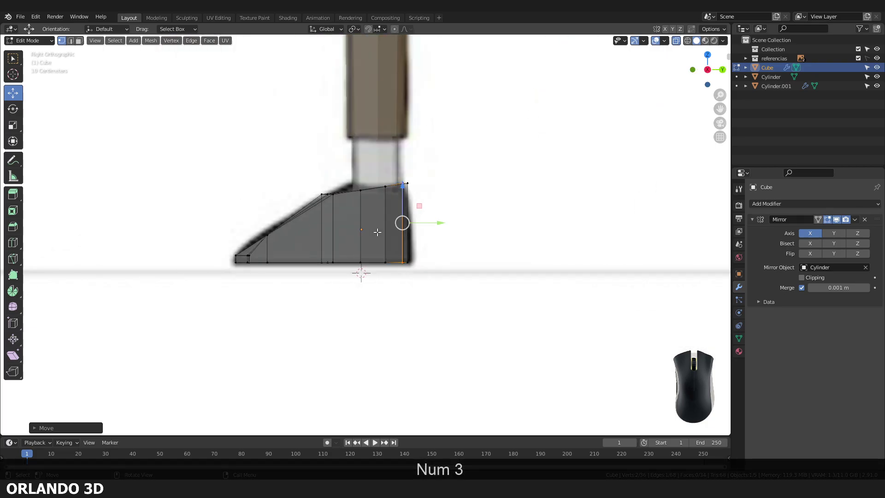
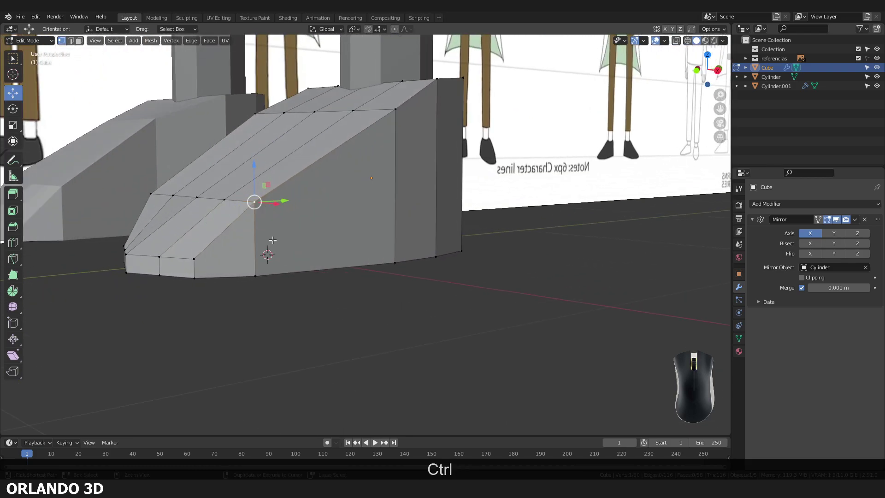
{"action": "key", "text": "ctrl+r"}
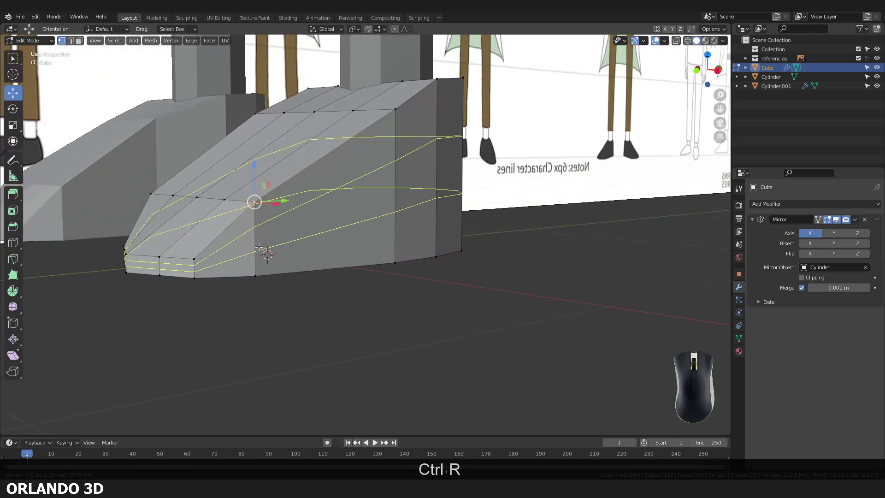
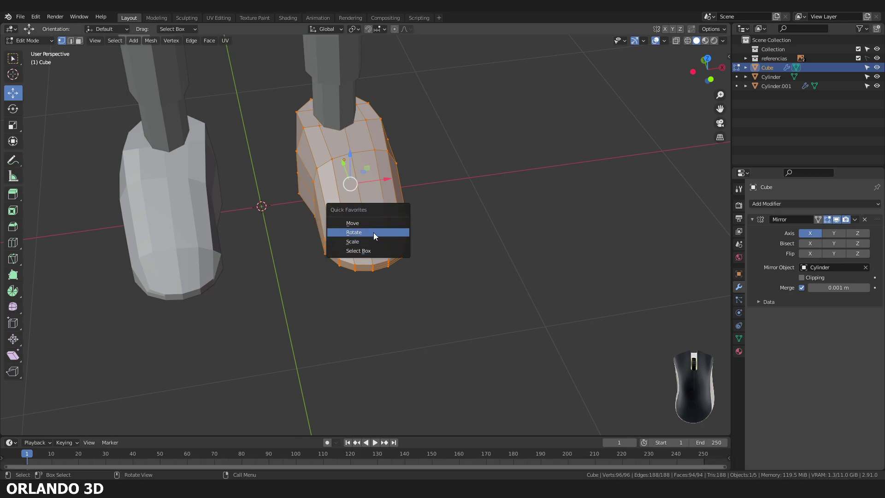
Rotate the shoe vertices into a forward-pointing shape and confirm it.
{"action": "left_click", "coordinate": [374, 233]}
{"action": "left_click_drag", "start_coordinate": [359, 225], "coordinate": [354, 195]}
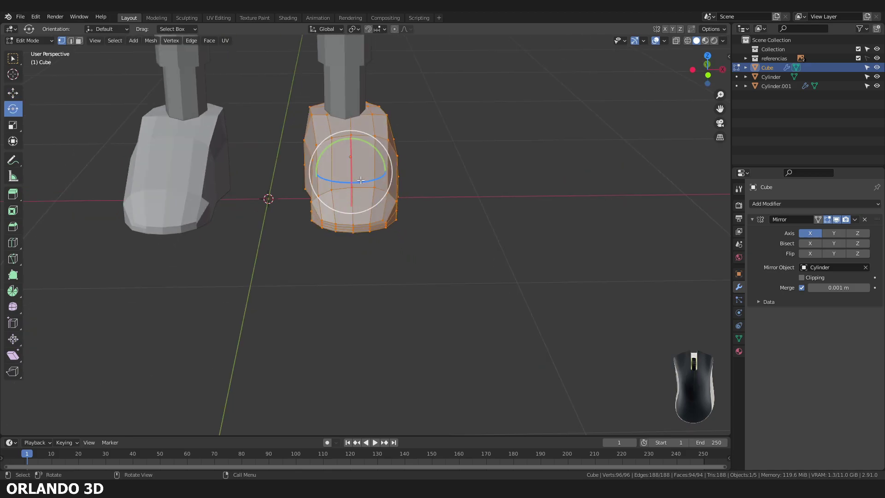
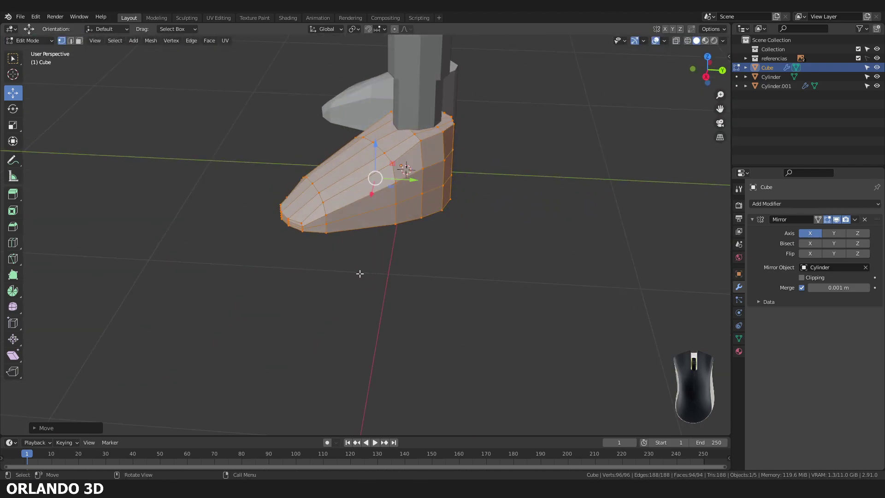
{"action": "left_click", "coordinate": [283, 287]}
{"action": "left_click_drag", "start_coordinate": [277, 296], "coordinate": [357, 211]}
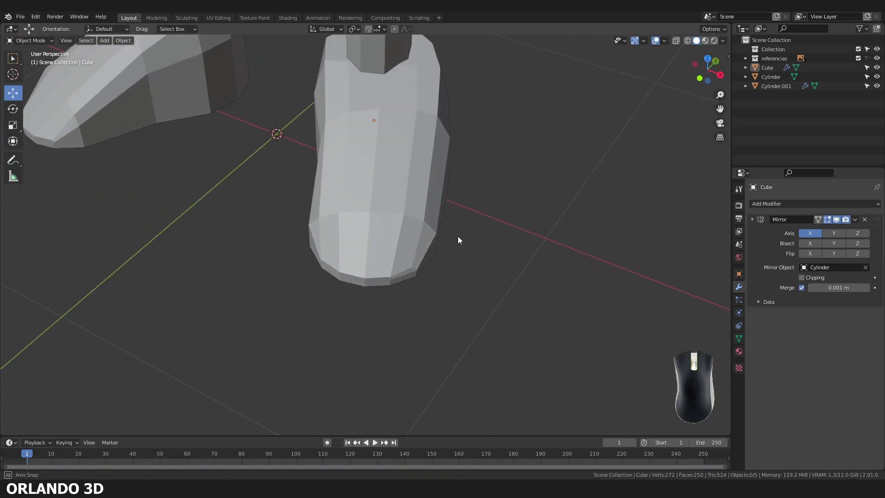
Apply Shade Smooth to the shoe and inspect the result from below.
{"action": "left_click", "coordinate": [398, 199]}
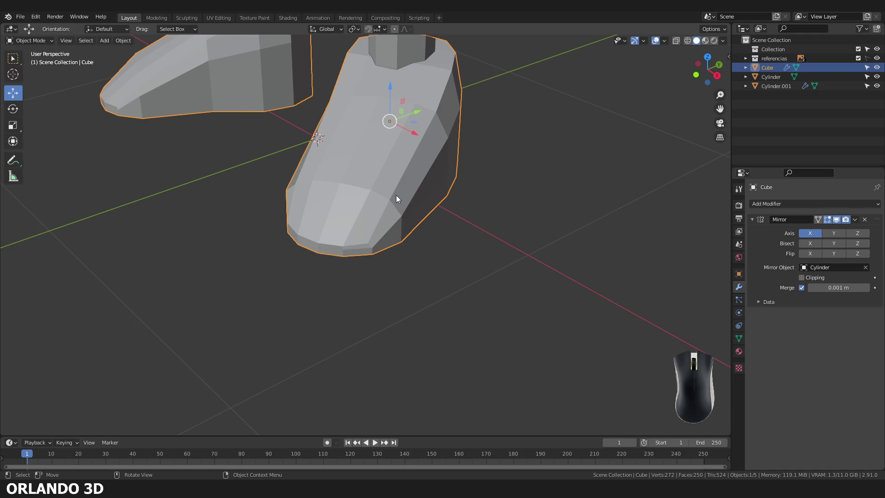
{"action": "right_click", "coordinate": [399, 199]}
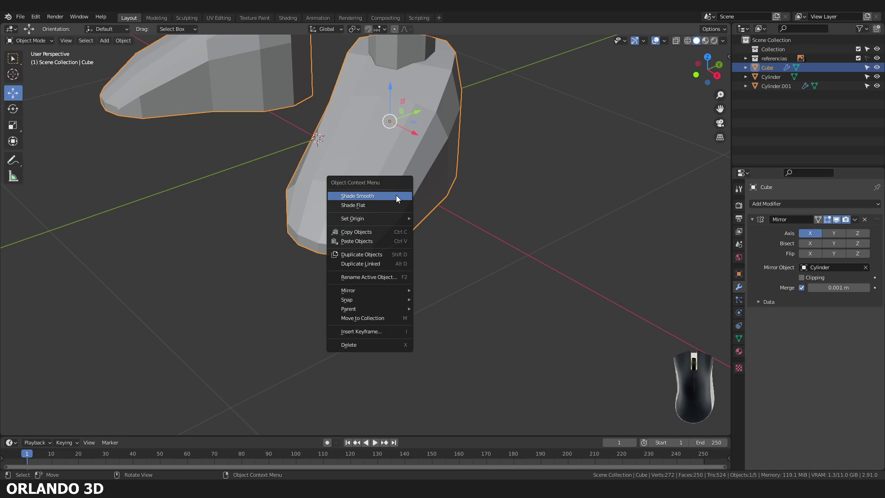
{"action": "left_click", "coordinate": [398, 199]}
{"action": "left_click", "coordinate": [490, 293]}
{"action": "left_click_drag", "start_coordinate": [422, 274], "coordinate": [379, 204]}
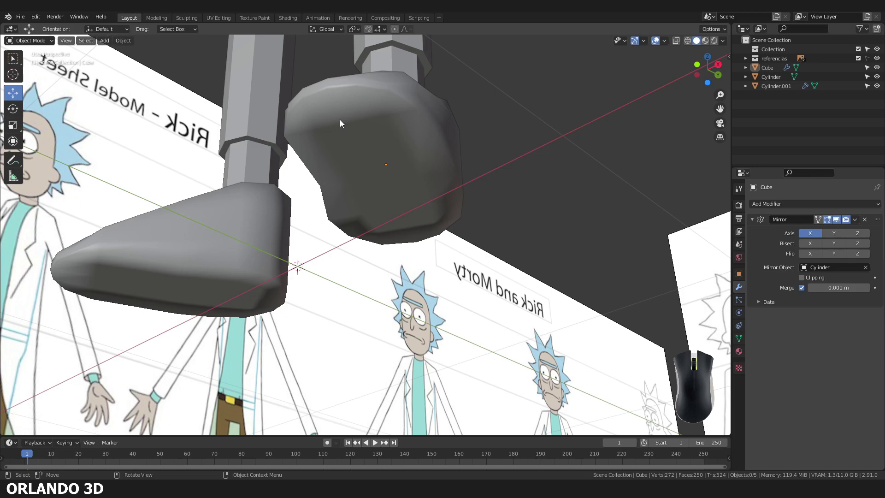
{"action": "scroll", "scroll_direction": "up", "scroll_amount": 3}
{"action": "scroll", "scroll_direction": "down", "scroll_amount": 3}
{"action": "scroll", "scroll_direction": "up", "scroll_amount": 3}
Try Shade Flat on the shoes to compare the faceted look against the smooth one.
{"action": "left_click", "coordinate": [331, 194]}
{"action": "scroll", "scroll_direction": "down", "scroll_amount": 3}
{"action": "right_click", "coordinate": [333, 196]}
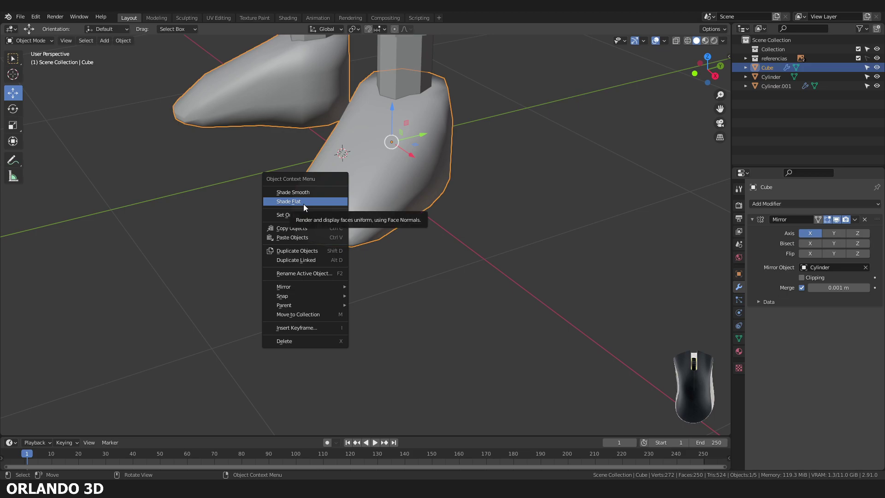
{"action": "left_click", "coordinate": [305, 208]}
{"action": "left_click", "coordinate": [242, 239]}
{"action": "scroll", "scroll_direction": "up", "scroll_amount": 3}
{"action": "scroll", "scroll_direction": "down", "scroll_amount": 3}
{"action": "double_click", "coordinate": [395, 198]}
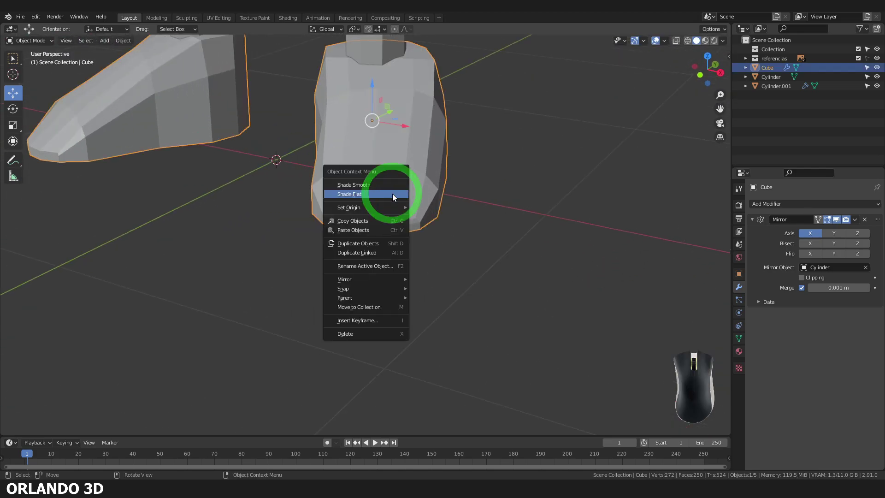
{"action": "left_click", "coordinate": [375, 190]}
{"action": "left_click", "coordinate": [408, 292]}
Check the leg and shoe in Right Orthographic view against the reference sheet's side profile.
{"action": "middle_click", "coordinate": [384, 272]}
{"action": "left_click_drag", "start_coordinate": [338, 268], "coordinate": [327, 273]}
{"action": "key", "text": "ctrl+s"}
{"action": "left_click", "coordinate": [282, 279]}
{"action": "key", "text": "ctrl+shift+s"}
{"action": "left_click_drag", "start_coordinate": [326, 296], "coordinate": [317, 370]}
{"action": "left_click_drag", "start_coordinate": [319, 309], "coordinate": [345, 293]}
{"action": "key", "text": "KP_1"}
{"action": "key", "text": "KP_3"}
{"action": "key", "text": "KP_1"}
{"action": "key", "text": "KP_3"}
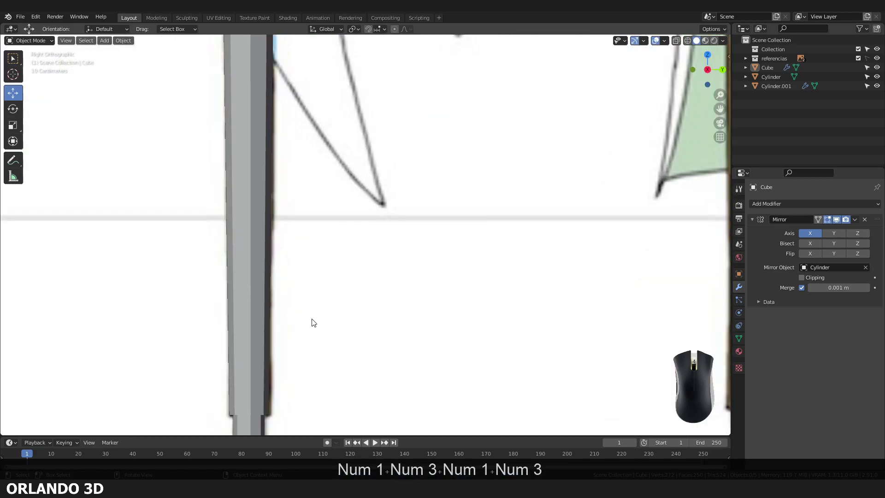
{"action": "left_click_drag", "start_coordinate": [388, 178], "coordinate": [312, 311]}
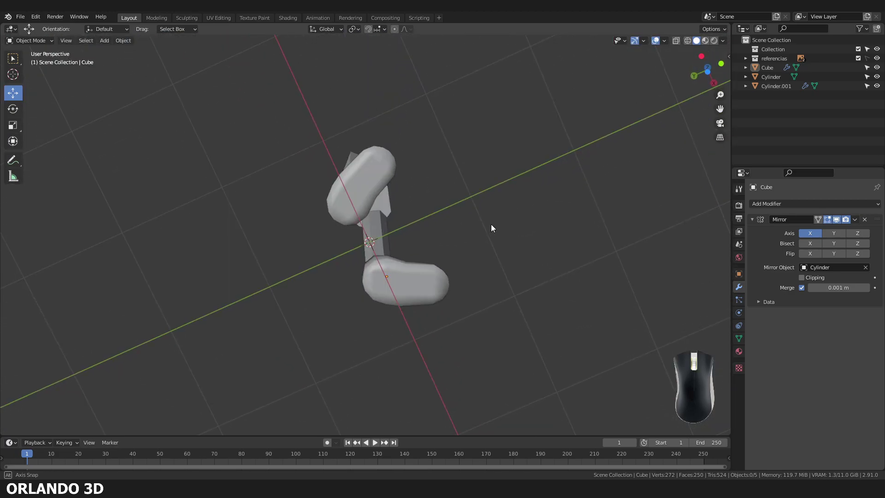
Return to perspective, then view the legs and reference waist from the front.
{"action": "left_click_drag", "start_coordinate": [448, 351], "coordinate": [417, 293]}
{"action": "key", "text": "ctrl+s"}
{"action": "key", "text": "ctrl+shift+s"}
{"action": "middle_click", "coordinate": [350, 282]}
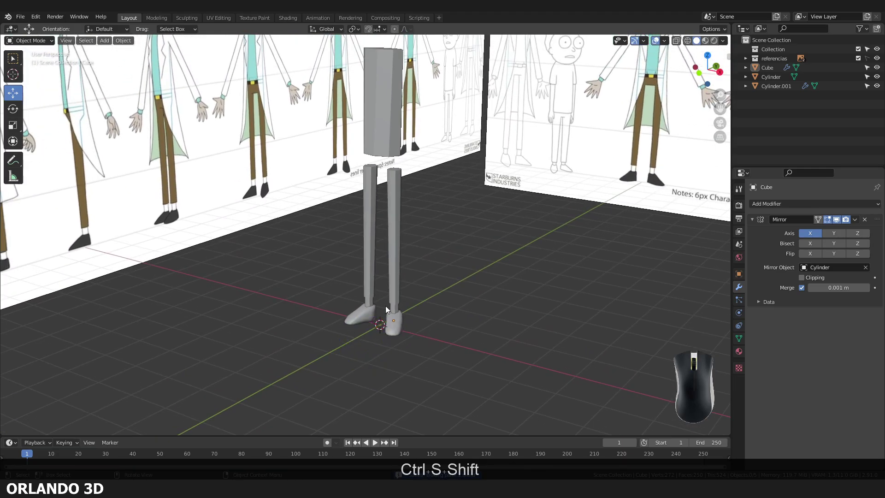
{"action": "key", "text": "KP_1"}
{"action": "middle_click", "coordinate": [405, 178]}
{"action": "key", "text": "KP_1"}
{"action": "key", "text": "KP_3"}
{"action": "left_click_drag", "start_coordinate": [378, 302], "coordinate": [354, 185]}
Select the leg cylinder, frame the scene centre and bring up the Add menu.
{"action": "left_click", "coordinate": [355, 185]}
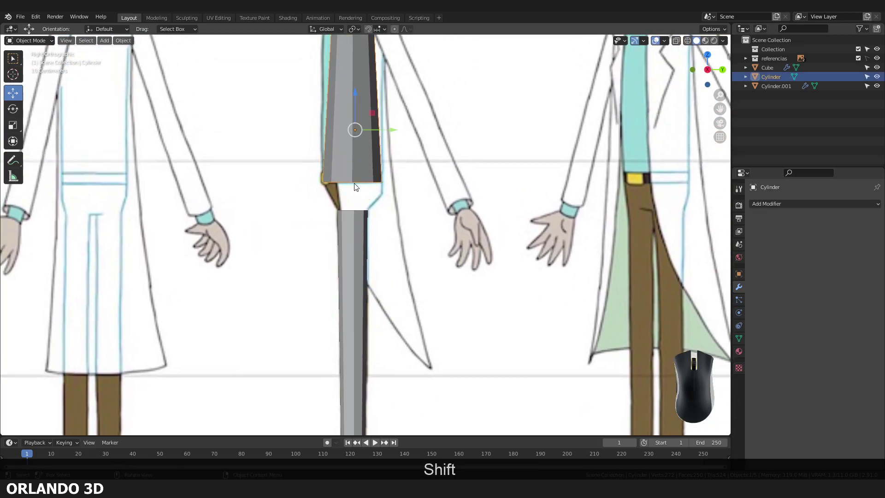
{"action": "middle_click", "coordinate": [356, 187]}
{"action": "left_click_drag", "start_coordinate": [354, 213], "coordinate": [350, 234]}
{"action": "left_click_drag", "start_coordinate": [358, 249], "coordinate": [452, 307]}
{"action": "left_click", "coordinate": [458, 333]}
{"action": "left_click_drag", "start_coordinate": [436, 311], "coordinate": [390, 230]}
{"action": "key", "text": "shift+a"}
Add a new cylinder and move it straight up to the belt line.
{"action": "left_click", "coordinate": [441, 296]}
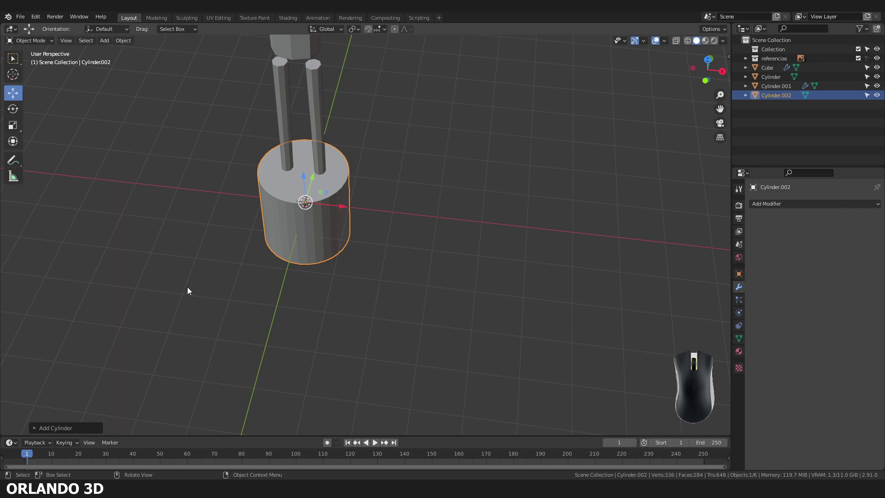
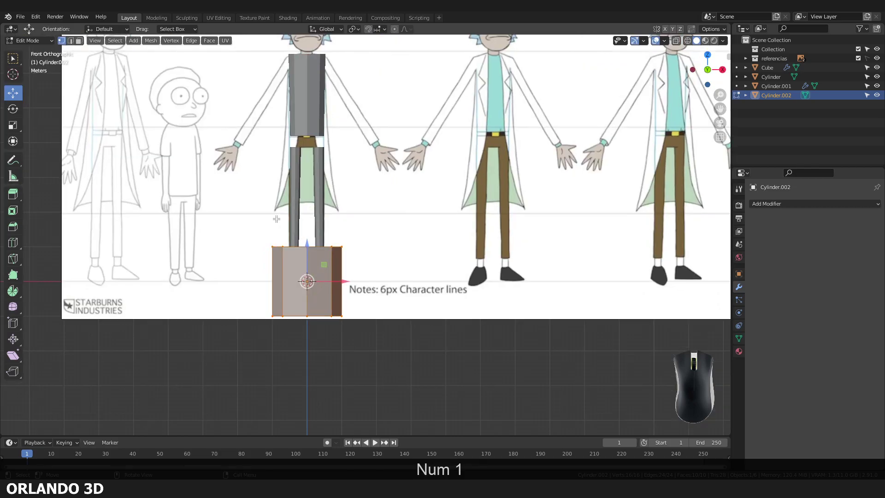
{"action": "key", "text": "Tab"}
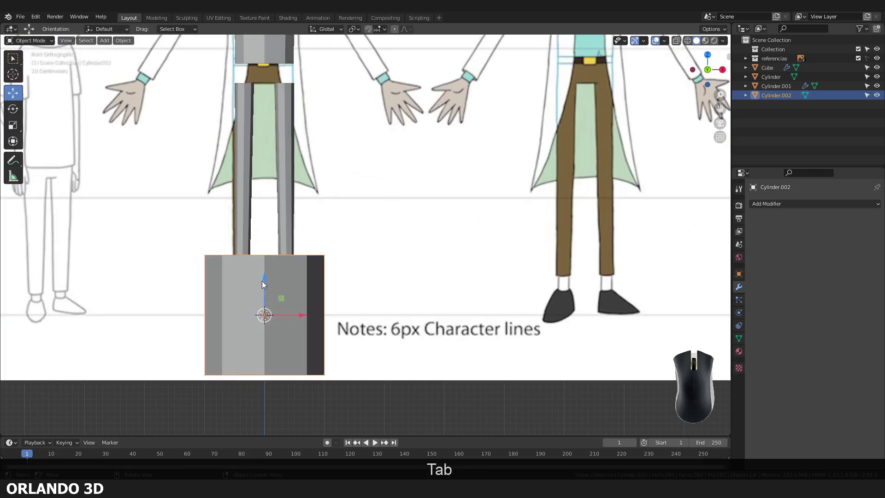
{"action": "left_click_drag", "start_coordinate": [264, 272], "coordinate": [264, 69]}
{"action": "left_click_drag", "start_coordinate": [280, 116], "coordinate": [300, 278]}
{"action": "key", "text": "shift+alt+z"}
{"action": "key", "text": "s"}
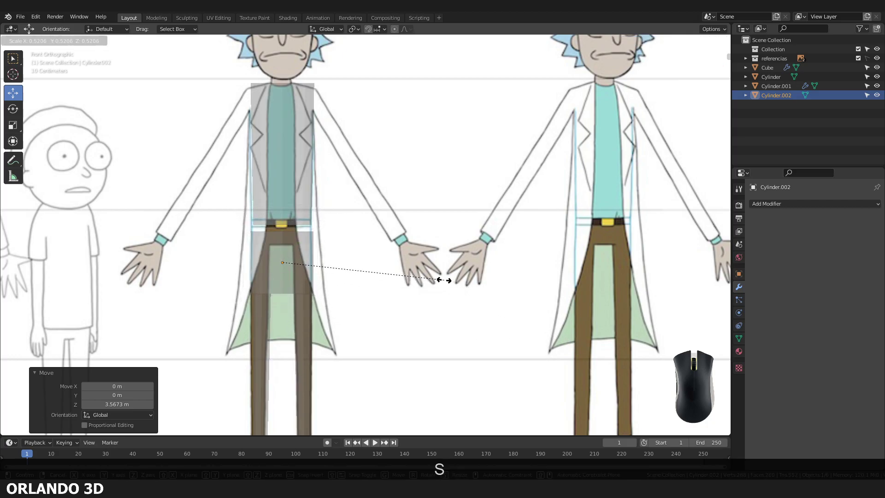
{"action": "left_click", "coordinate": [439, 280]}
Scale the cylinder to about half size and flatten it vertically to pelvis height.
{"action": "middle_click", "coordinate": [255, 269]}
{"action": "left_click_drag", "start_coordinate": [298, 253], "coordinate": [479, 241]}
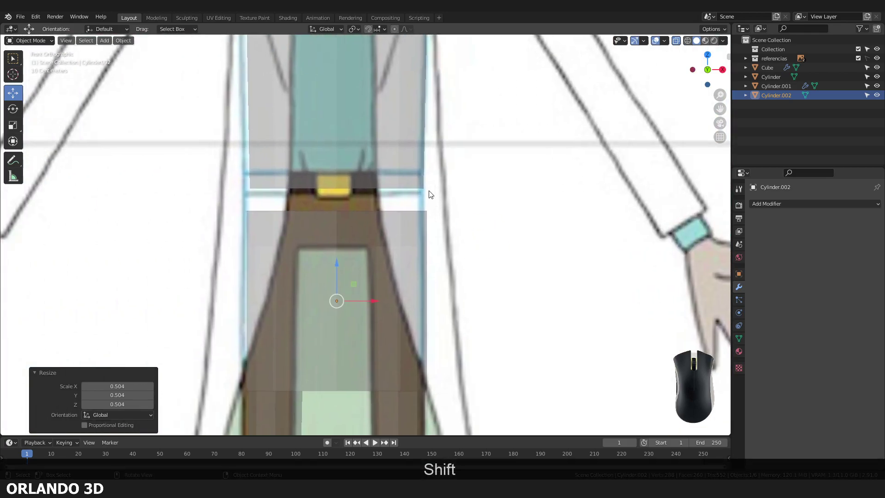
{"action": "left_click_drag", "start_coordinate": [338, 258], "coordinate": [331, 166]}
{"action": "scroll", "scroll_direction": "down", "scroll_amount": 3}
{"action": "middle_click", "coordinate": [365, 214]}
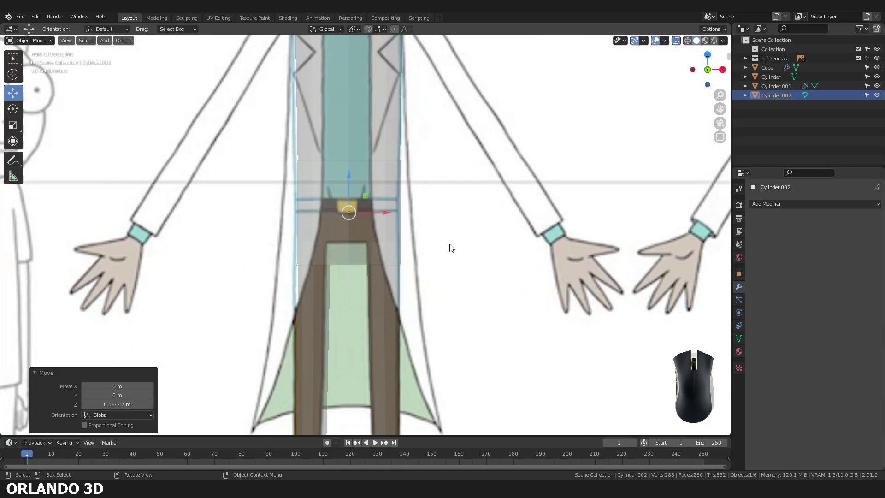
{"action": "scroll", "scroll_direction": "up", "scroll_amount": 3}
{"action": "key", "text": "s"}
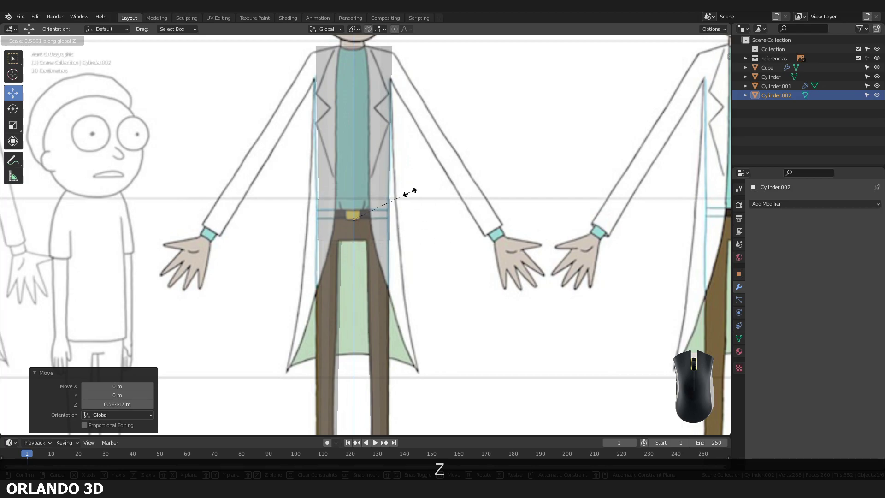
{"action": "left_click", "coordinate": [409, 178]}
Frame the pelvis against the side view of the reference.
{"action": "left_click_drag", "start_coordinate": [410, 226], "coordinate": [406, 244]}
{"action": "left_click_drag", "start_coordinate": [331, 278], "coordinate": [461, 270]}
{"action": "key", "text": "KP_1"}
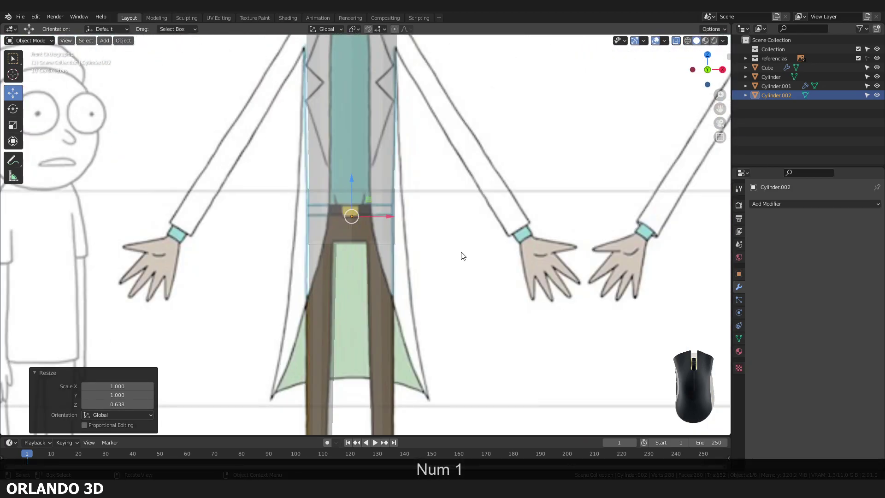
{"action": "left_click_drag", "start_coordinate": [525, 274], "coordinate": [231, 315]}
{"action": "middle_click", "coordinate": [379, 307]}
{"action": "middle_click", "coordinate": [314, 308]}
In Edit Mode shift the pelvis and scale its depth and height to the side reference.
{"action": "key", "text": "Tab"}
{"action": "middle_click", "coordinate": [315, 293]}
{"action": "middle_click", "coordinate": [315, 294]}
{"action": "left_click_drag", "start_coordinate": [321, 284], "coordinate": [384, 213]}
{"action": "left_click_drag", "start_coordinate": [384, 213], "coordinate": [401, 214]}
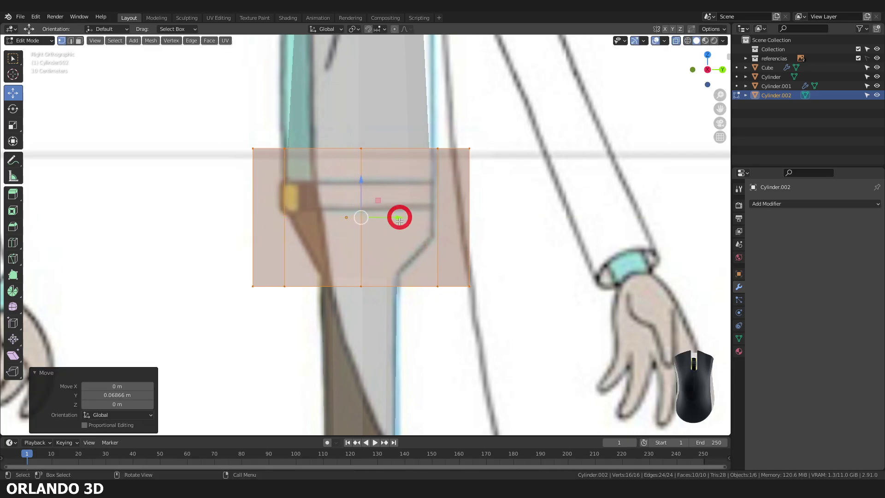
{"action": "key", "text": "x"}
{"action": "left_click", "coordinate": [394, 220]}
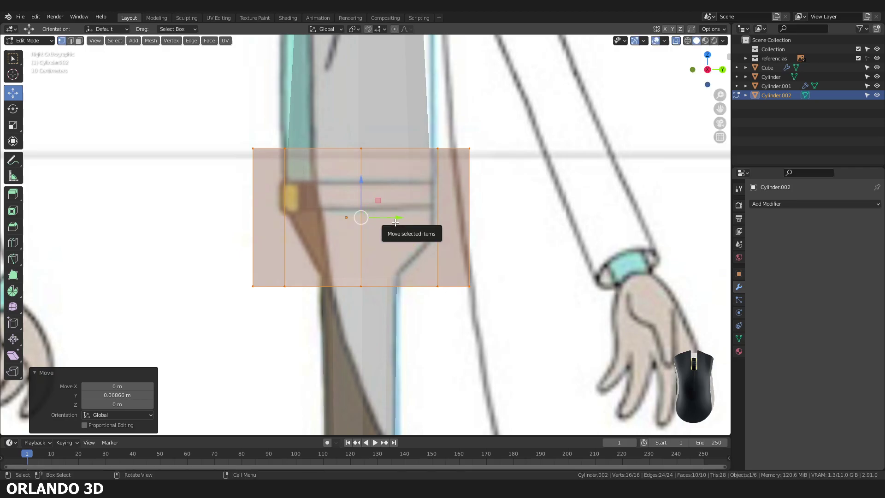
{"action": "key", "text": "s"}
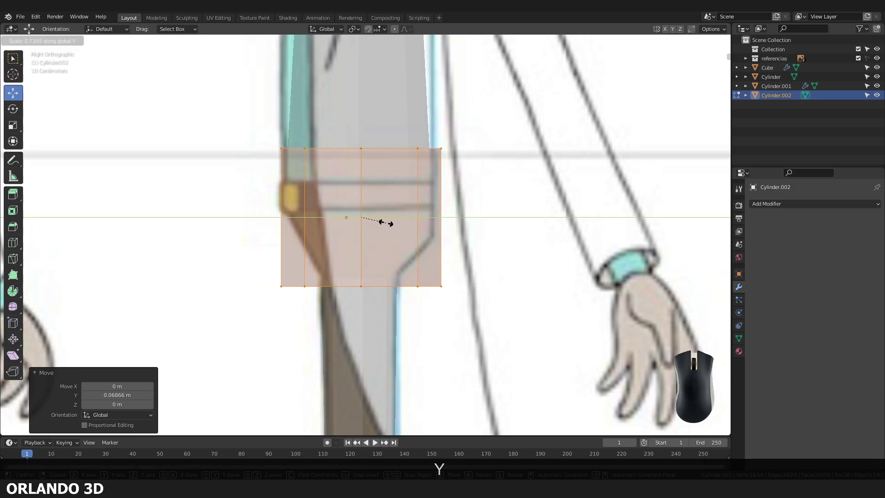
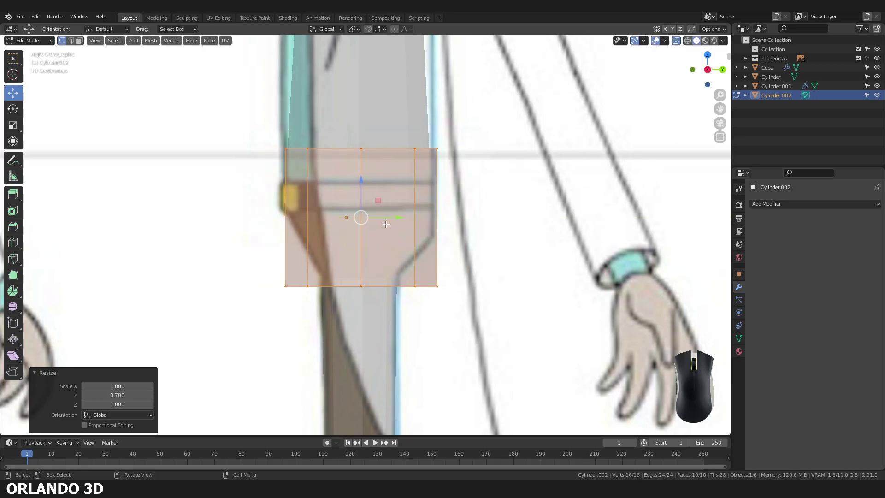
{"action": "key", "text": "s"}
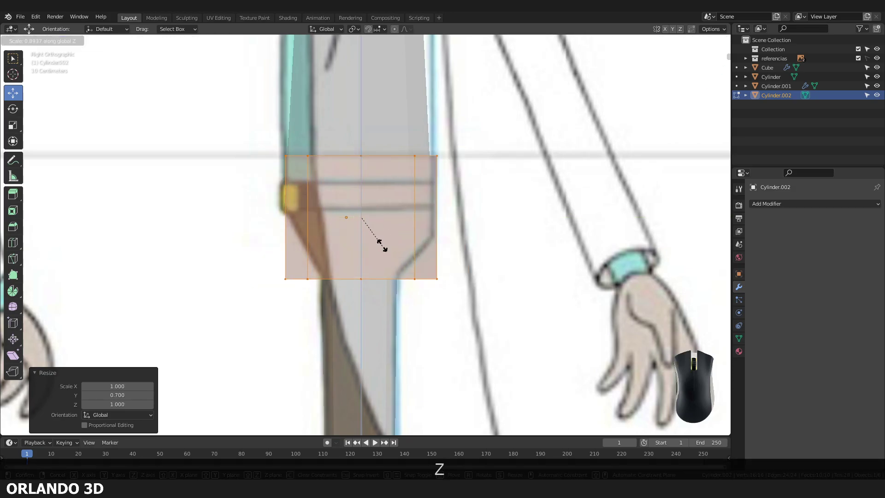
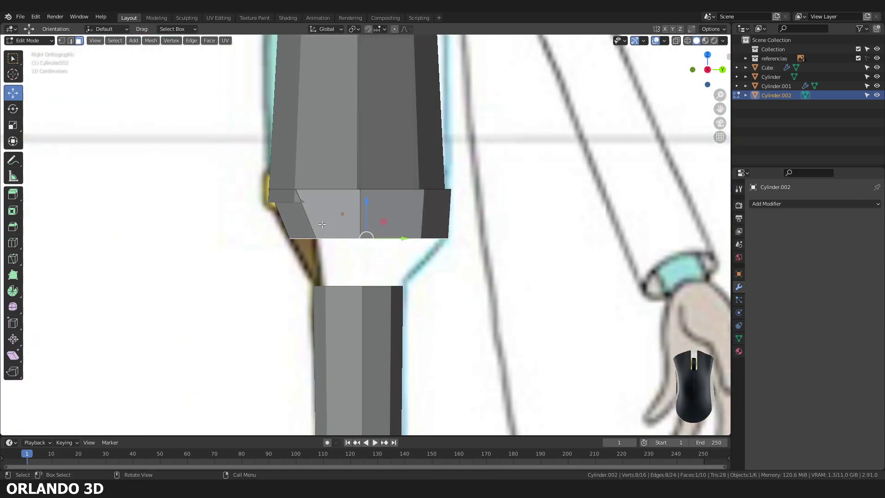
Extrude the bottom face down into a hip section and check it with X-ray.
{"action": "key", "text": "e"}
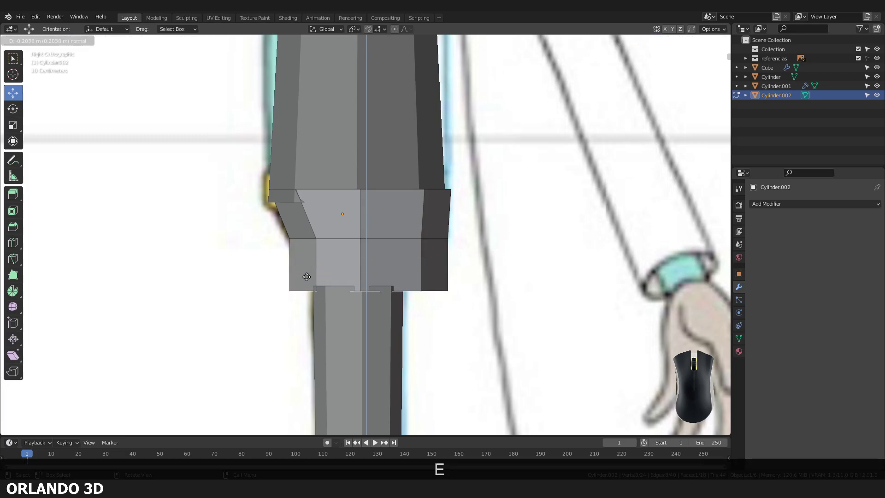
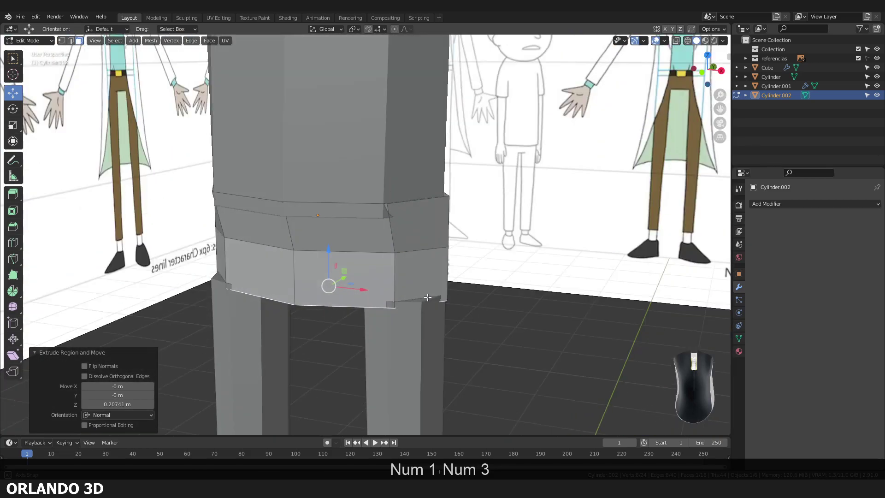
{"action": "middle_click", "coordinate": [346, 315]}
{"action": "key", "text": "KP_1"}
{"action": "key", "text": "KP_3"}
{"action": "key", "text": "z"}
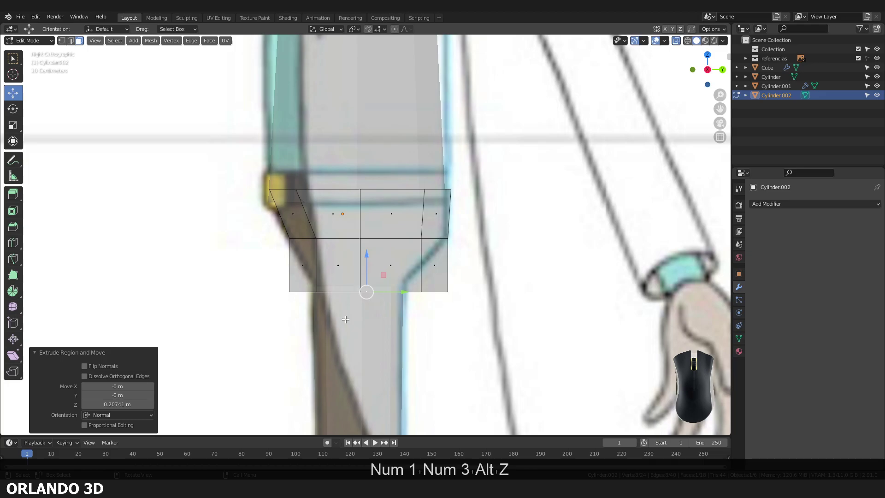
{"action": "key", "text": "alt+z"}
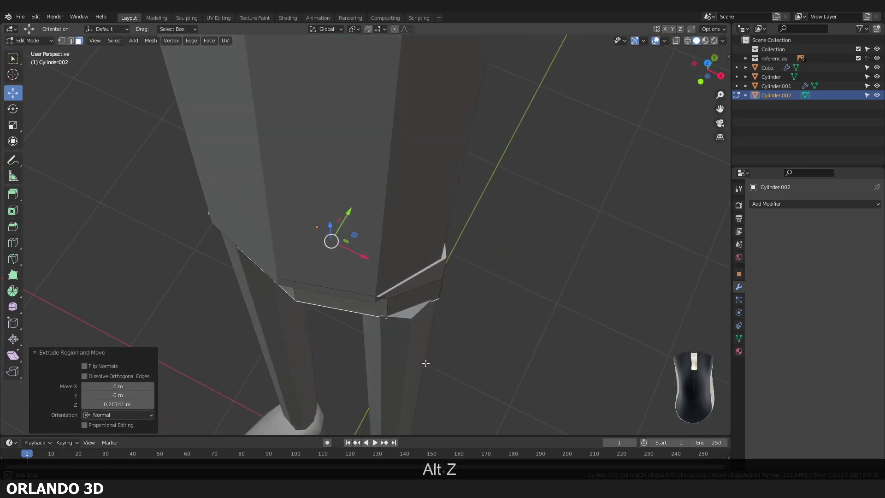
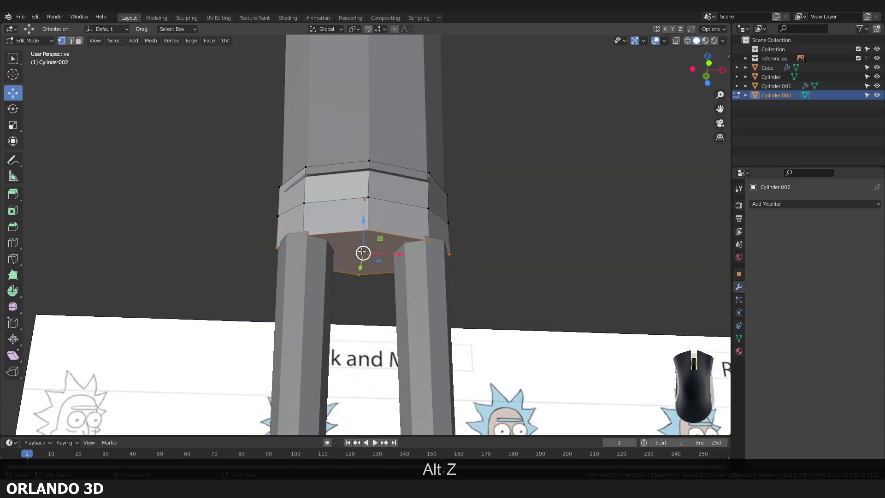
Leave Edit Mode and isolate the pelvis in local view.
{"action": "key", "text": "alt+z"}
{"action": "key", "text": "alt+z"}
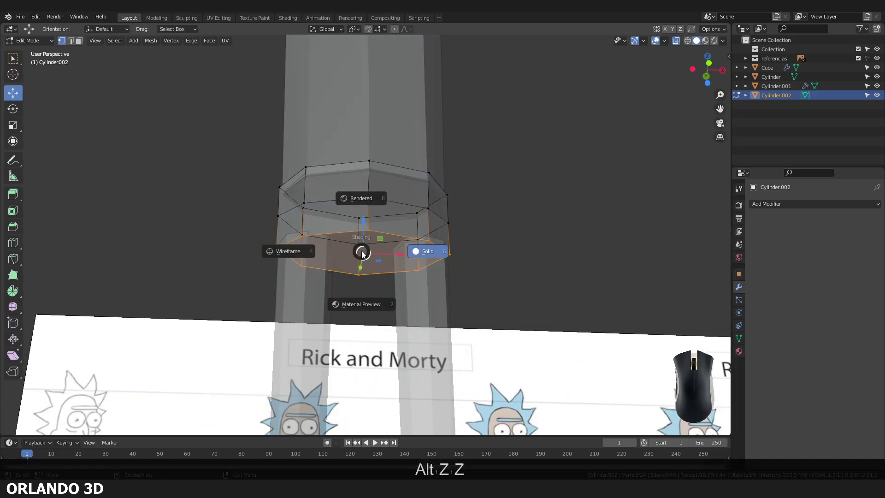
{"action": "key", "text": "Escape"}
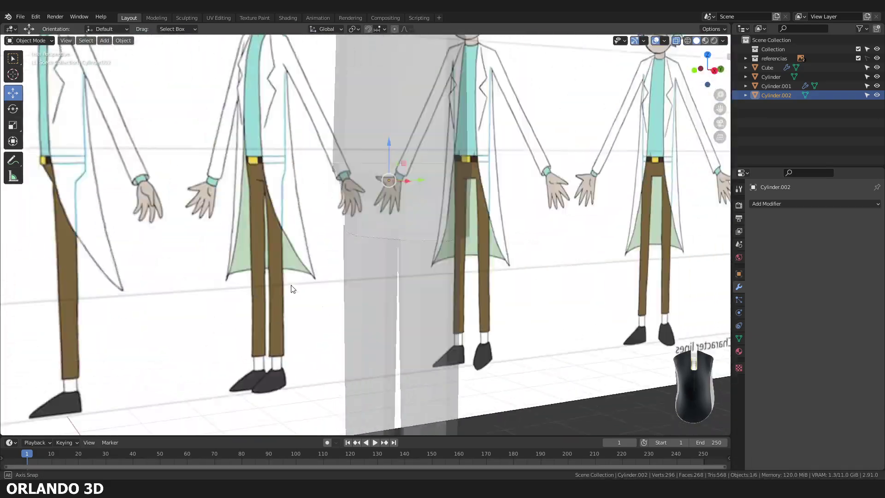
{"action": "left_click_drag", "start_coordinate": [292, 306], "coordinate": [361, 309]}
{"action": "key", "text": "KP_Divide"}
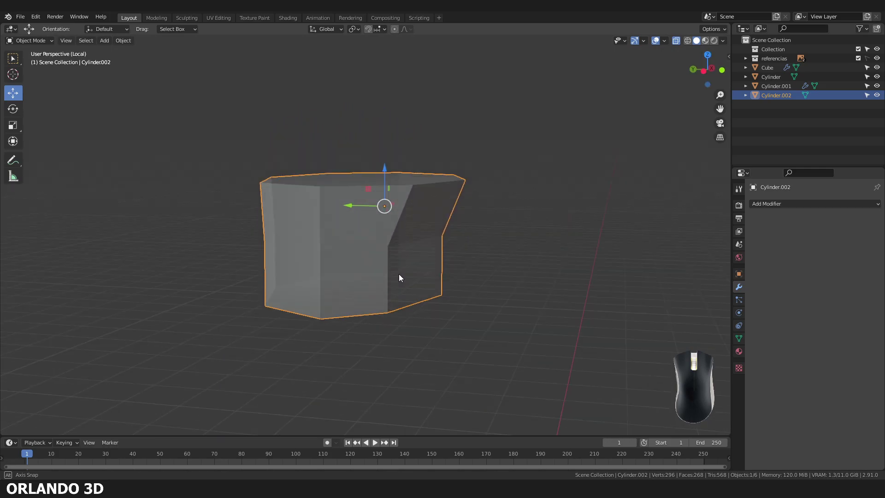
{"action": "middle_click", "coordinate": [373, 249]}
{"action": "key", "text": "alt+z"}
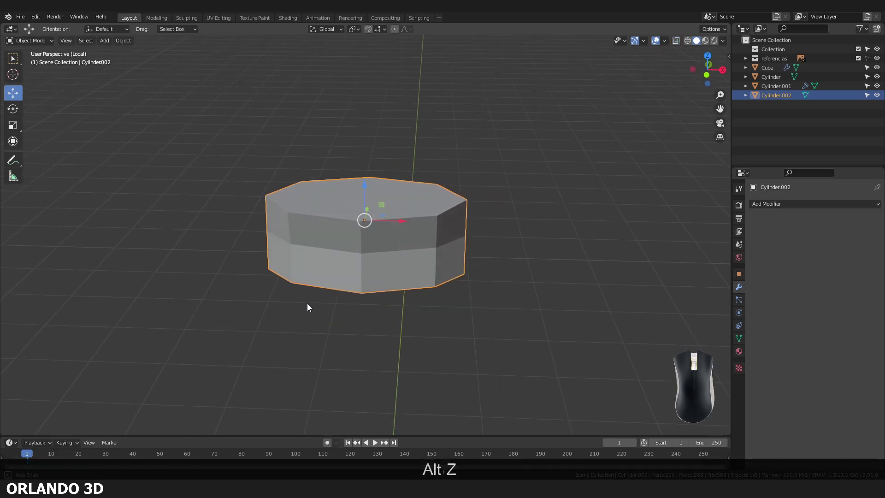
Delete one half of the pelvis vertices, leaving a single side.
{"action": "key", "text": "Tab"}
{"action": "scroll", "scroll_direction": "up", "scroll_amount": 3}
{"action": "scroll", "scroll_direction": "up", "scroll_amount": 3}
{"action": "left_click", "coordinate": [332, 243]}
{"action": "key", "text": "Delete"}
{"action": "left_click", "coordinate": [333, 251]}
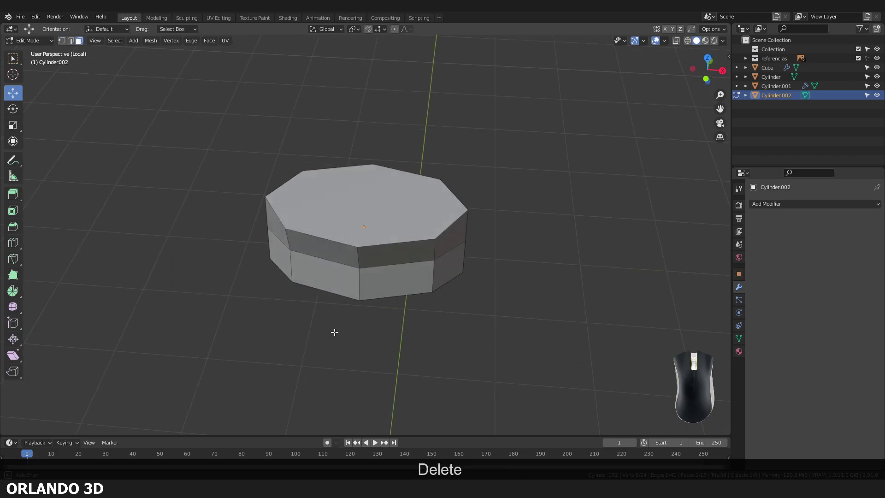
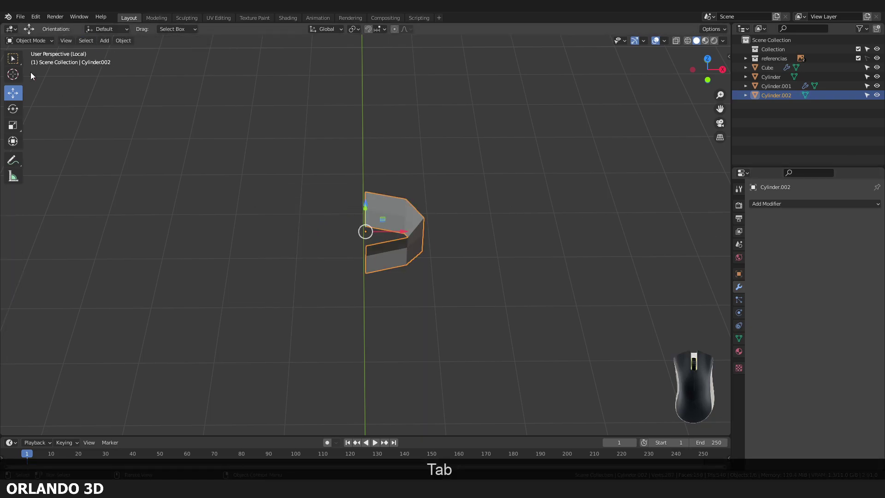
Add a Mirror modifier to the pelvis half.
{"action": "left_click", "coordinate": [774, 205]}
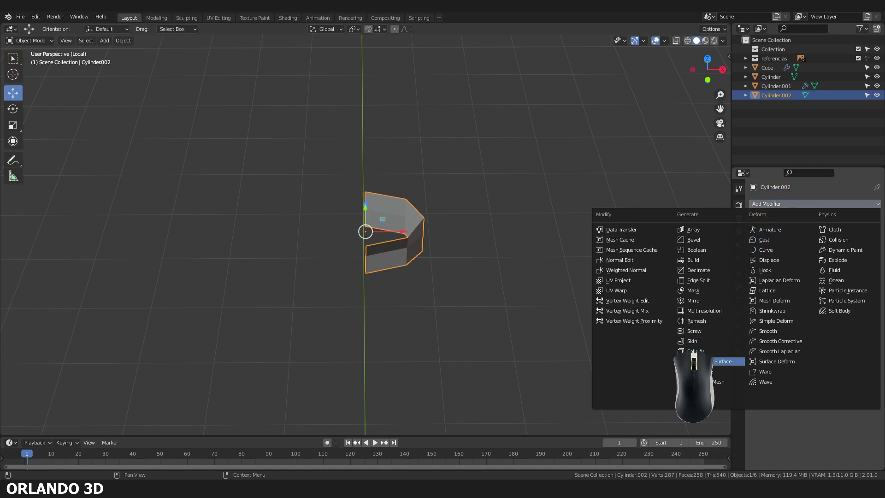
{"action": "left_click", "coordinate": [723, 306]}
{"action": "middle_click", "coordinate": [489, 299]}
{"action": "left_click_drag", "start_coordinate": [485, 293], "coordinate": [381, 249]}
{"action": "middle_click", "coordinate": [383, 253]}
Move the centre row of vertices toward the mirror seam and enable Clipping.
{"action": "key", "text": "Tab"}
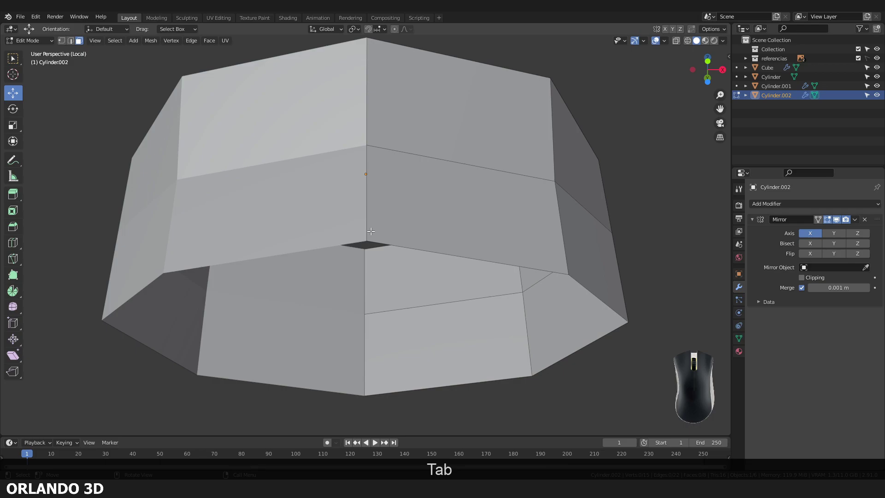
{"action": "left_click", "coordinate": [371, 233]}
{"action": "left_click_drag", "start_coordinate": [405, 237], "coordinate": [402, 246]}
{"action": "scroll", "scroll_direction": "down", "scroll_amount": 3}
{"action": "scroll", "scroll_direction": "up", "scroll_amount": 3}
{"action": "scroll", "scroll_direction": "up", "scroll_amount": 3}
{"action": "scroll", "scroll_direction": "up", "scroll_amount": 3}
{"action": "scroll", "scroll_direction": "down", "scroll_amount": 3}
{"action": "scroll", "scroll_direction": "up", "scroll_amount": 3}
{"action": "left_click_drag", "start_coordinate": [399, 221], "coordinate": [415, 226]}
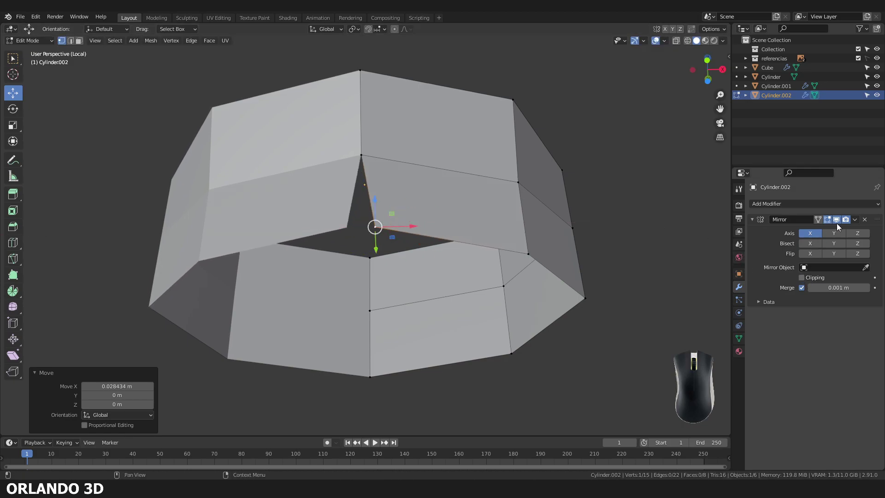
{"action": "left_click", "coordinate": [803, 282]}
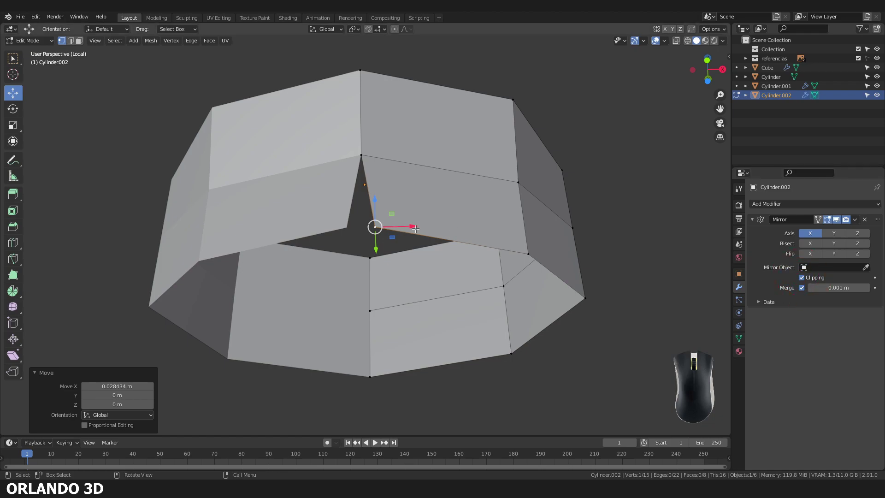
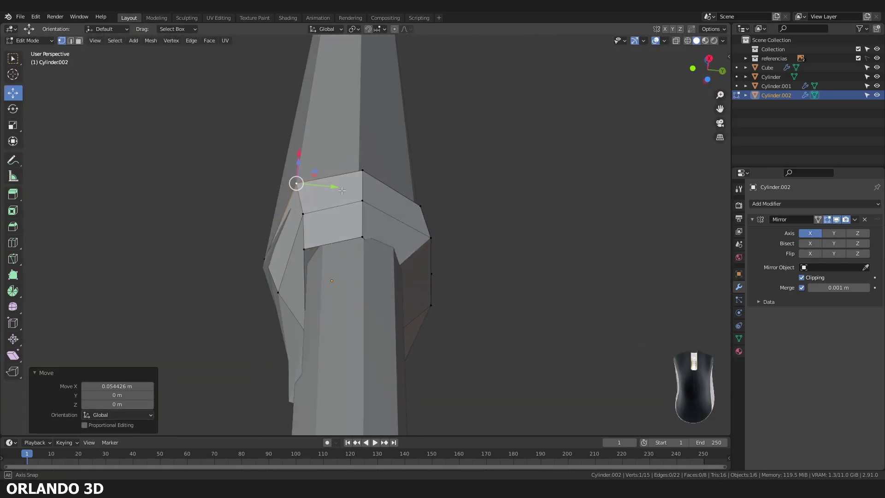
Toggle X-ray and view the pelvis from the side to match the reference profile.
{"action": "key", "text": "alt+z"}
{"action": "key", "text": "alt+z"}
{"action": "key", "text": "alt+z"}
{"action": "key", "text": "KP_1"}
{"action": "key", "text": "KP_3"}
{"action": "key", "text": "alt+z"}
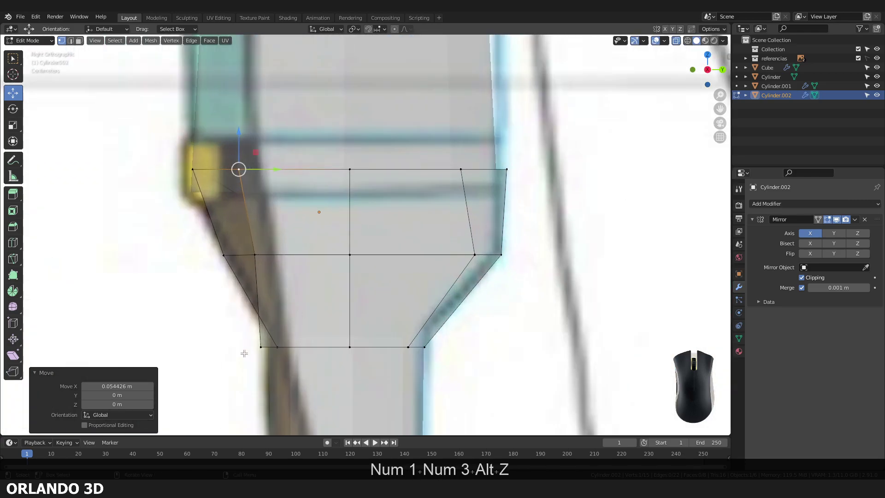
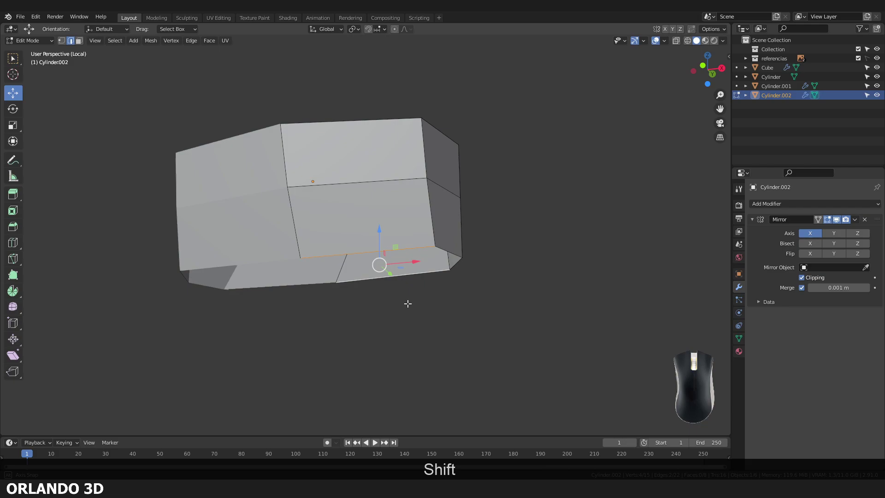
Choose Offset Edge Slide to add parallel edge loops at the waist seam.
{"action": "left_click", "coordinate": [426, 296]}
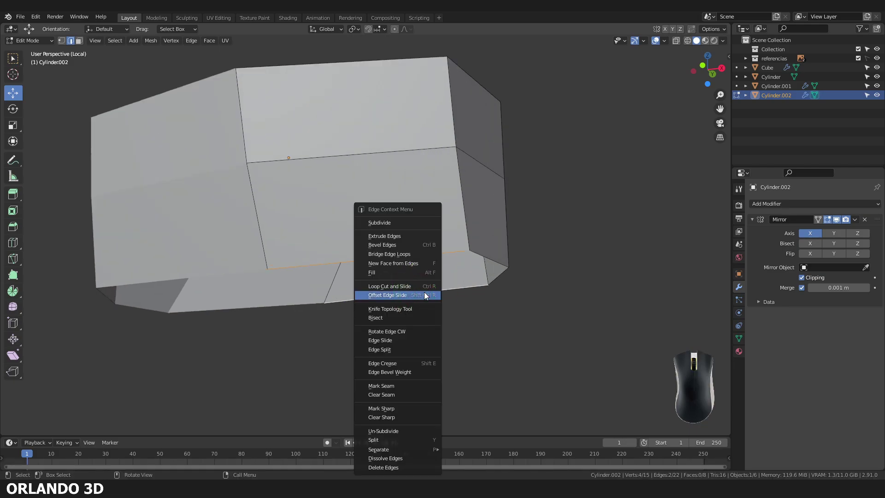
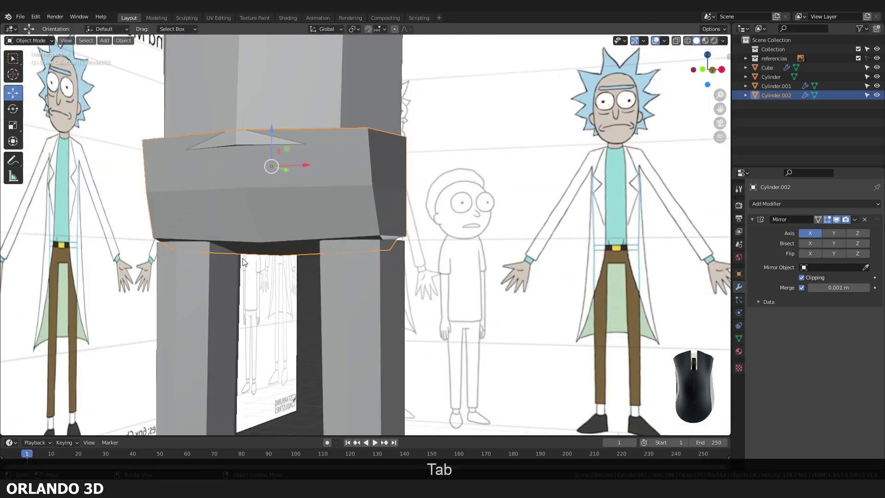
Isolate the pelvis, select both open edge loops and bring up the edge menu to bridge them.
{"action": "key", "text": "KP_Divide"}
{"action": "key", "text": "Tab"}
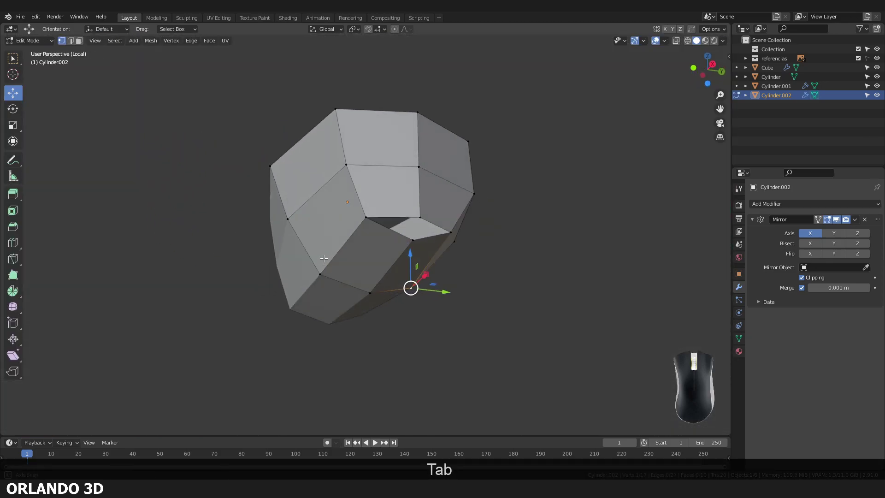
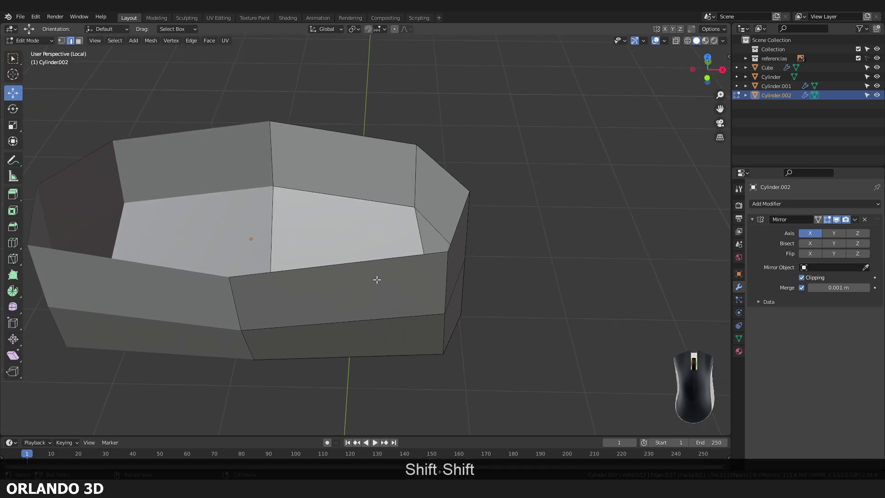
{"action": "left_click", "coordinate": [365, 260]}
{"action": "left_click", "coordinate": [381, 136]}
{"action": "right_click", "coordinate": [382, 142]}
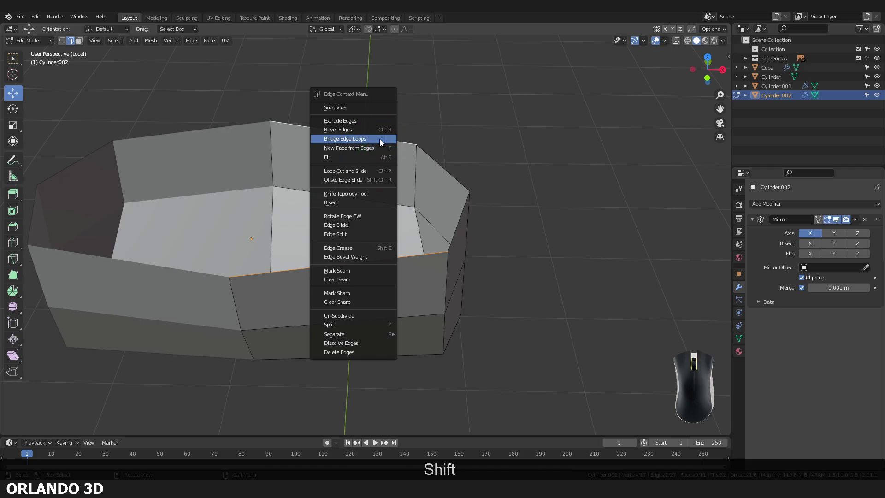
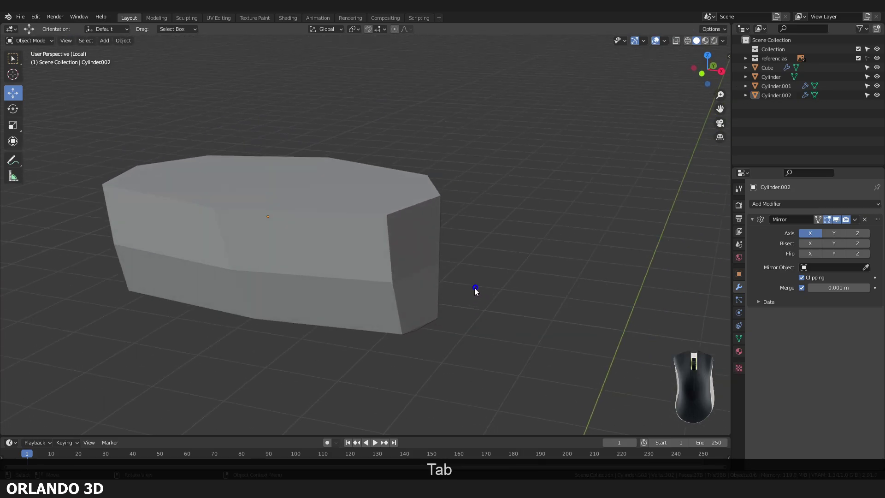
Exit local view, tweak the pelvis against the reference, then start editing the leg cylinder.
{"action": "left_click", "coordinate": [384, 290]}
{"action": "key", "text": "Tab"}
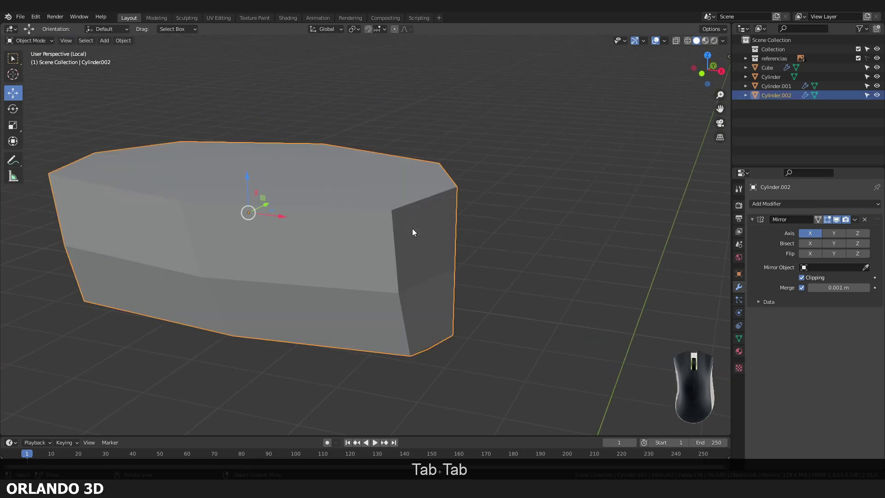
{"action": "key", "text": "KP_Divide"}
{"action": "key", "text": "alt+z"}
{"action": "key", "text": "alt+z"}
{"action": "key", "text": "Tab"}
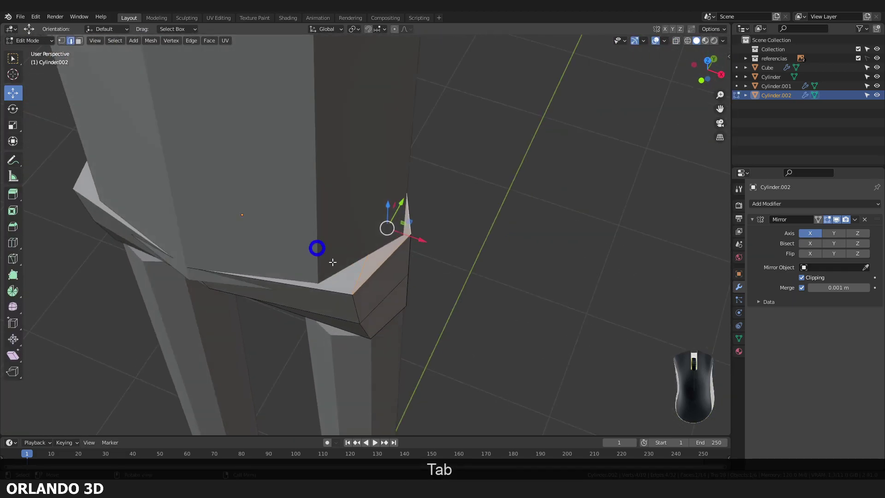
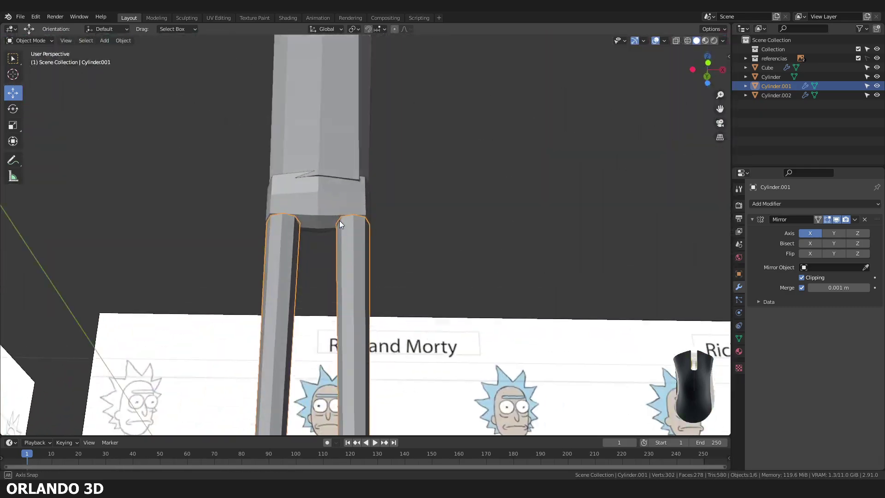
{"action": "key", "text": "ctrl+s"}
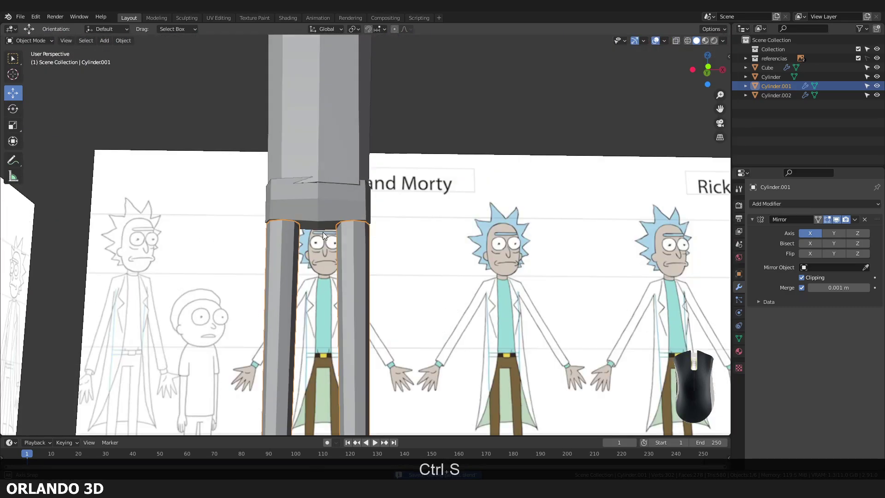
{"action": "key", "text": "shift+Tab"}
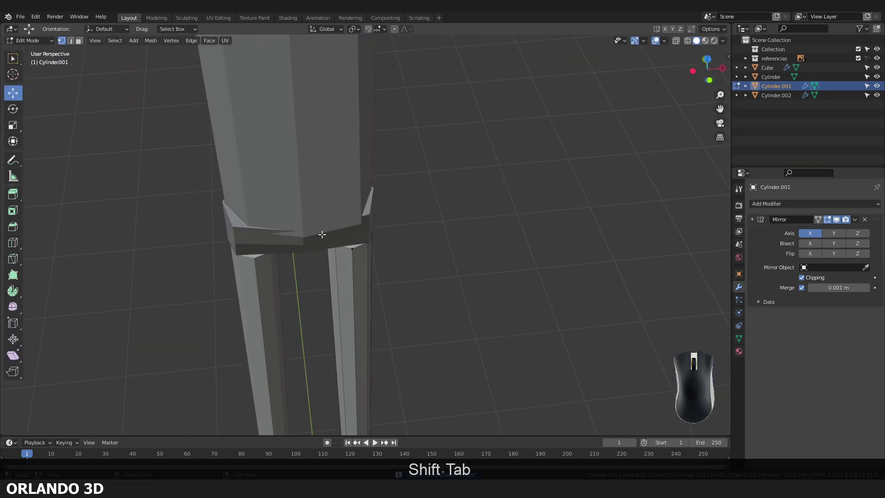
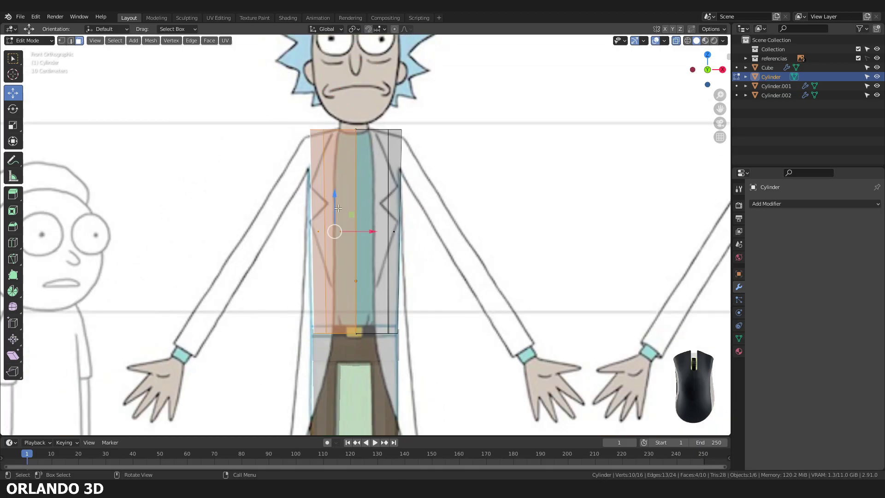
Select the torso in Object Mode and isolate it with X-ray shading.
{"action": "left_click", "coordinate": [340, 211]}
{"action": "key", "text": "Tab"}
{"action": "key", "text": "alt+z"}
{"action": "left_click_drag", "start_coordinate": [367, 251], "coordinate": [363, 261]}
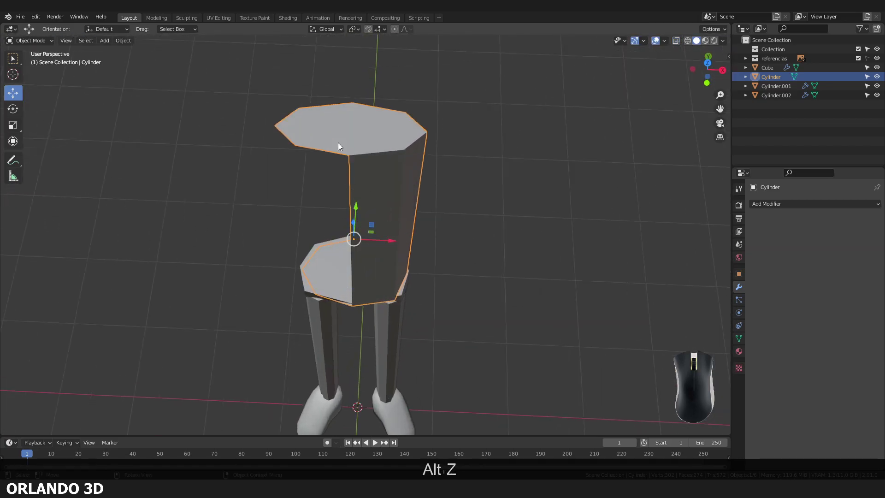
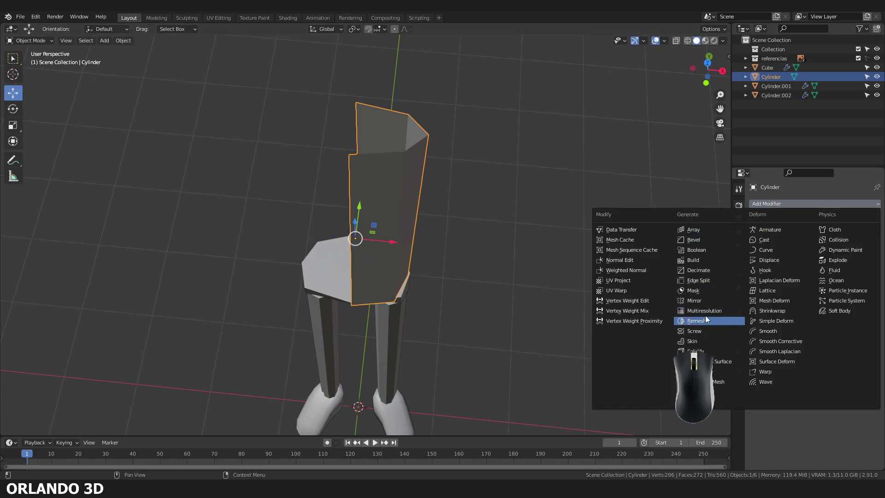
Add a Mirror modifier to the torso with Clipping enabled.
{"action": "left_click", "coordinate": [708, 307]}
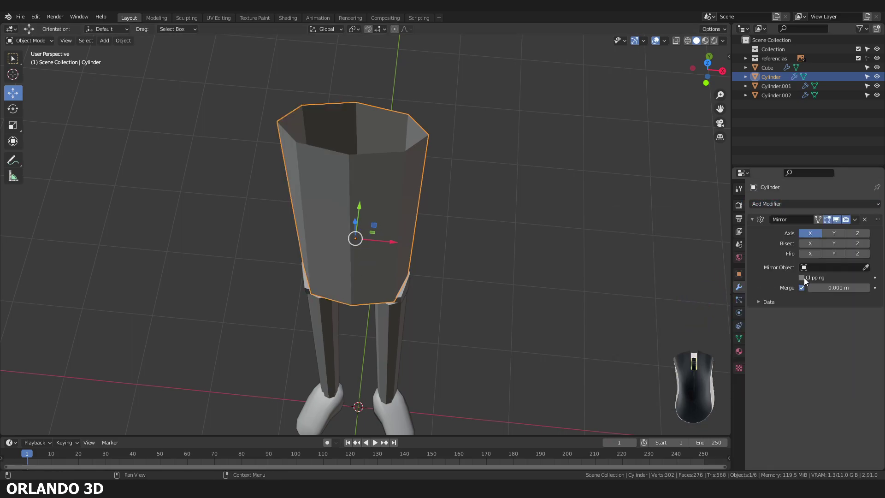
{"action": "left_click", "coordinate": [806, 282]}
{"action": "left_click_drag", "start_coordinate": [502, 263], "coordinate": [472, 267]}
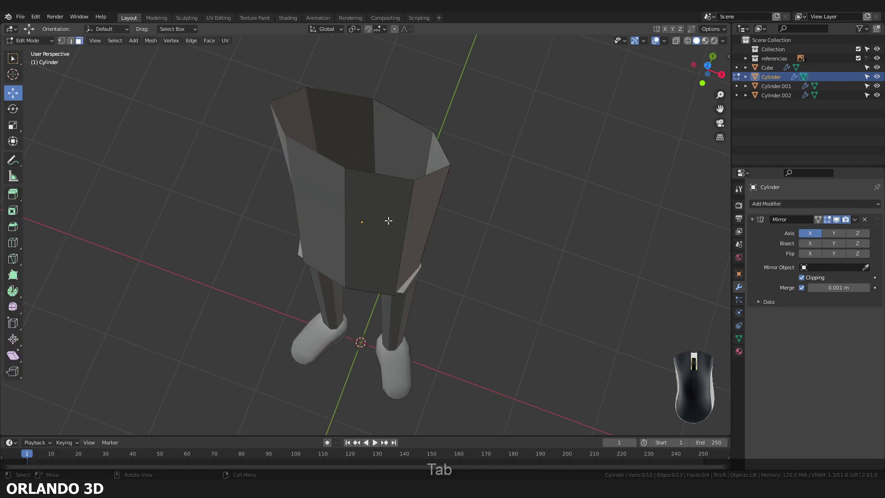
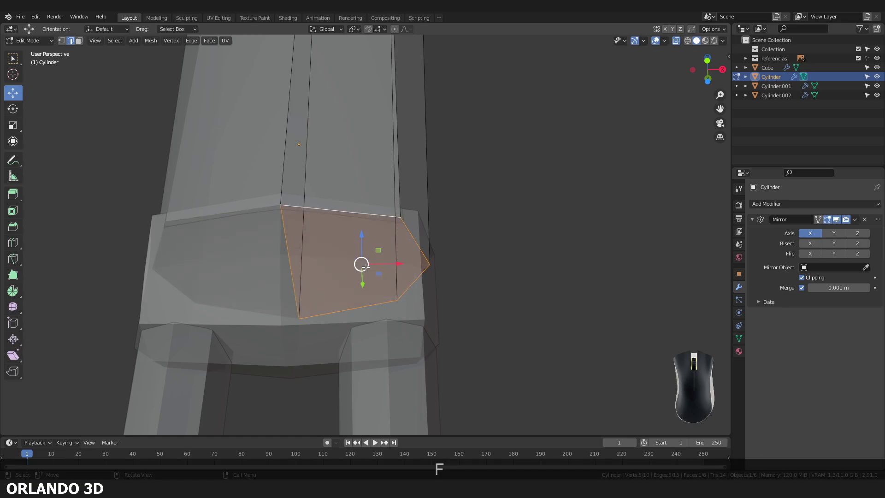
Extrude the torso's bottom face downward so it overlaps the pelvis.
{"action": "key", "text": "Tab"}
{"action": "left_click", "coordinate": [450, 320]}
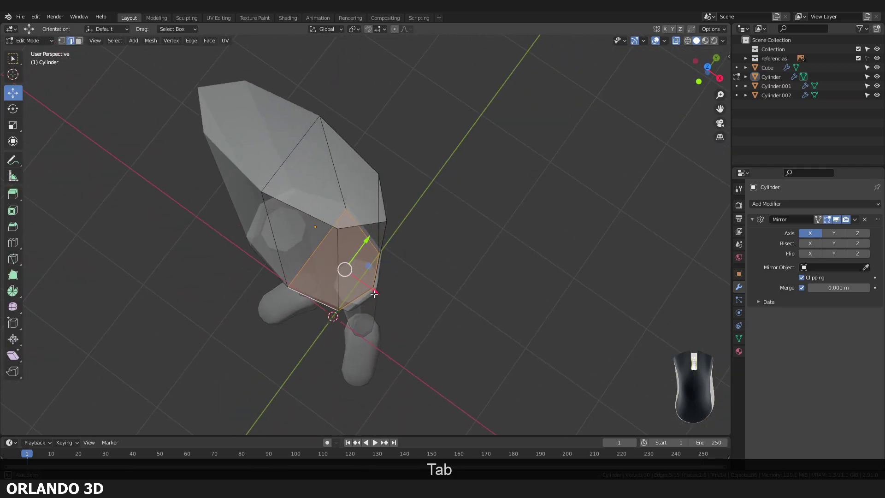
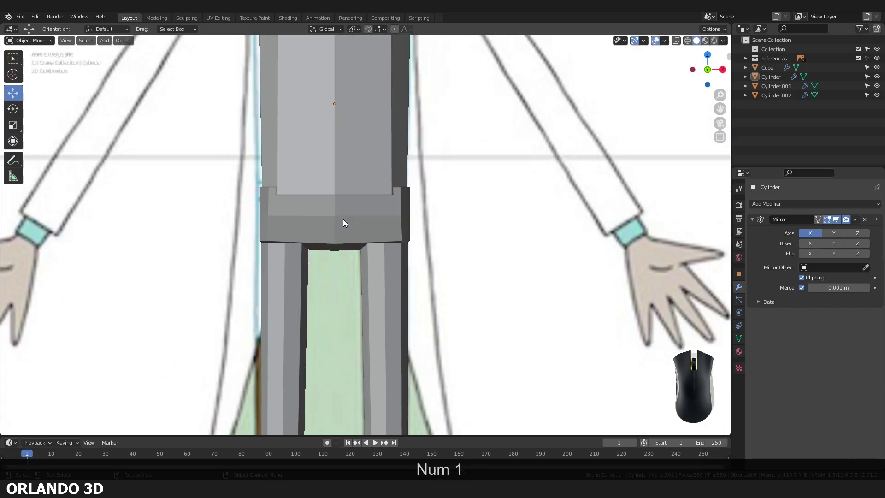
Enter Edit Mode on the leg in X-ray front view and undo a stray change.
{"action": "left_click", "coordinate": [359, 278]}
{"action": "middle_click", "coordinate": [369, 282]}
{"action": "middle_click", "coordinate": [370, 282]}
{"action": "key", "text": "Tab"}
{"action": "middle_click", "coordinate": [368, 275]}
{"action": "middle_click", "coordinate": [378, 259]}
{"action": "middle_click", "coordinate": [378, 259]}
{"action": "key", "text": "alt+z"}
{"action": "left_click_drag", "start_coordinate": [399, 273], "coordinate": [404, 294]}
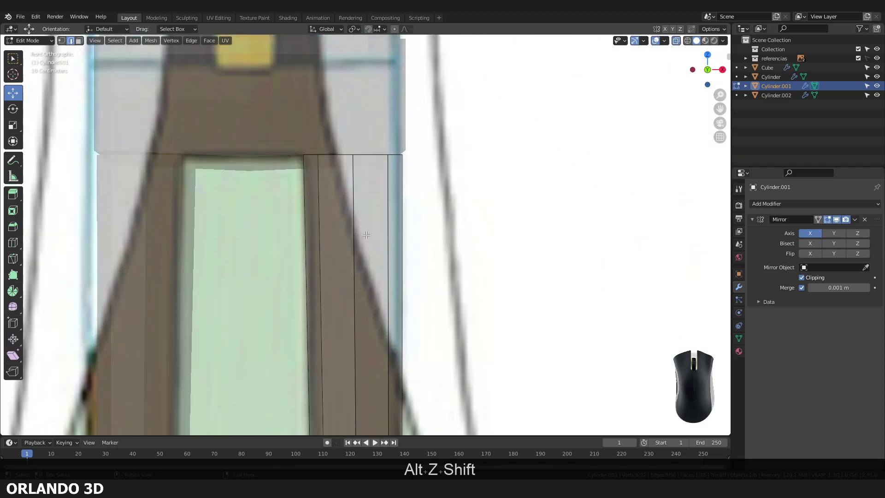
{"action": "key", "text": "1"}
{"action": "key", "text": "shift+1"}
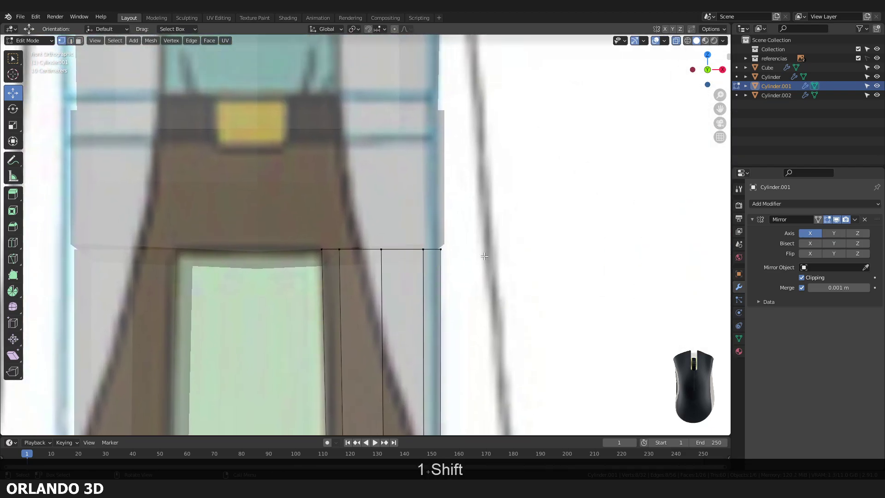
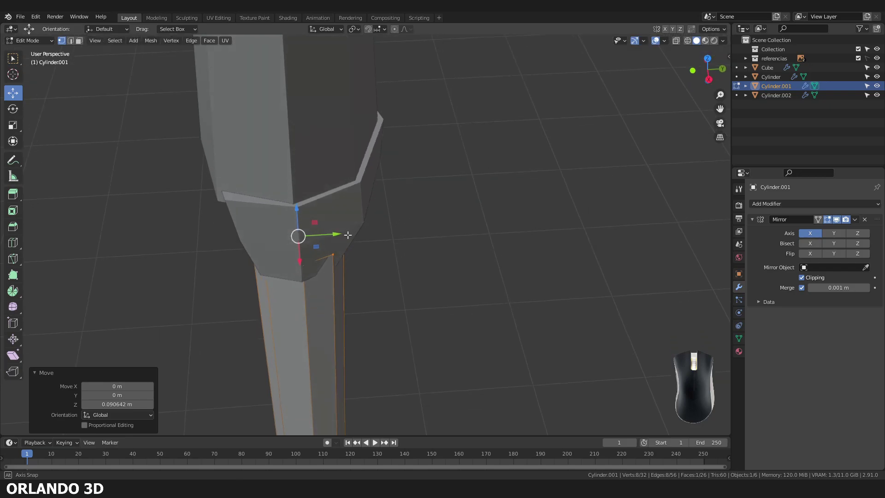
{"action": "key", "text": "ctrl+z"}
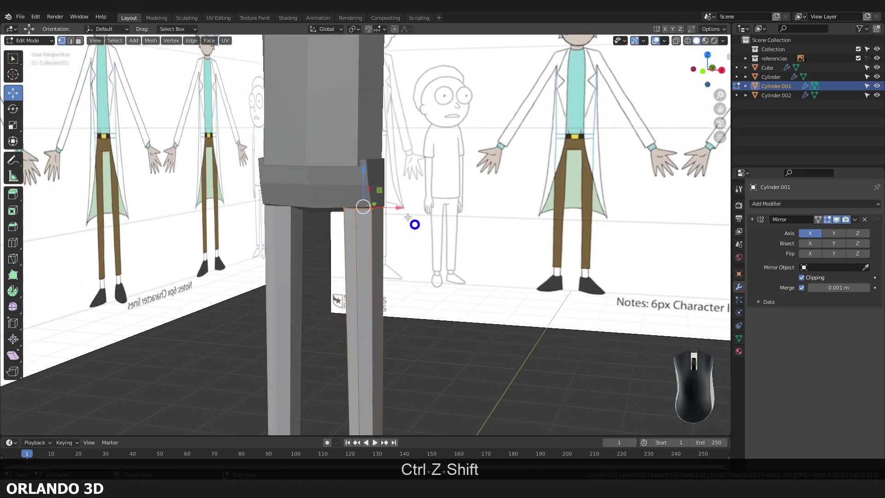
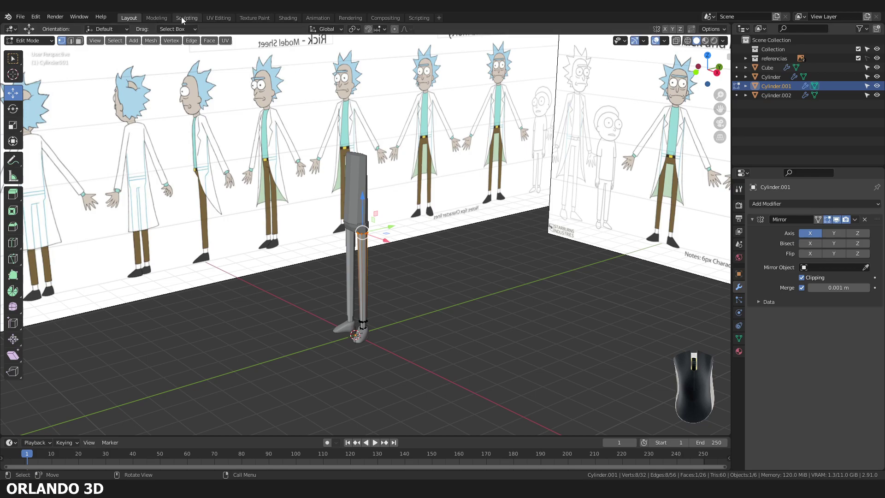
Return to the Layout workspace and move the leg's top vertices up under the pelvis.
{"action": "left_click", "coordinate": [183, 19]}
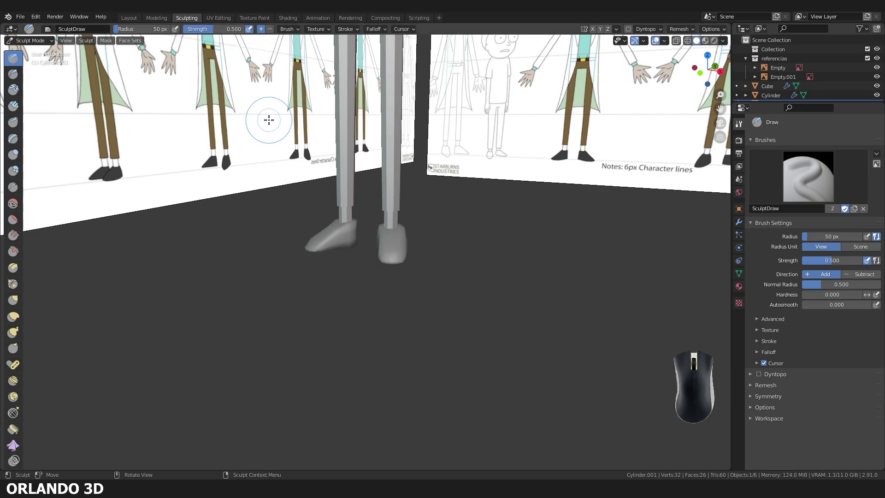
{"action": "left_click", "coordinate": [127, 20]}
{"action": "left_click_drag", "start_coordinate": [316, 203], "coordinate": [340, 236]}
{"action": "scroll", "scroll_direction": "up", "scroll_amount": 3}
{"action": "left_click_drag", "start_coordinate": [398, 266], "coordinate": [408, 216]}
{"action": "key", "text": "KP_1"}
{"action": "key", "text": "Tab"}
{"action": "middle_click", "coordinate": [406, 209]}
{"action": "key", "text": "alt+z"}
{"action": "middle_click", "coordinate": [404, 187]}
{"action": "key", "text": "shift+alt+z"}
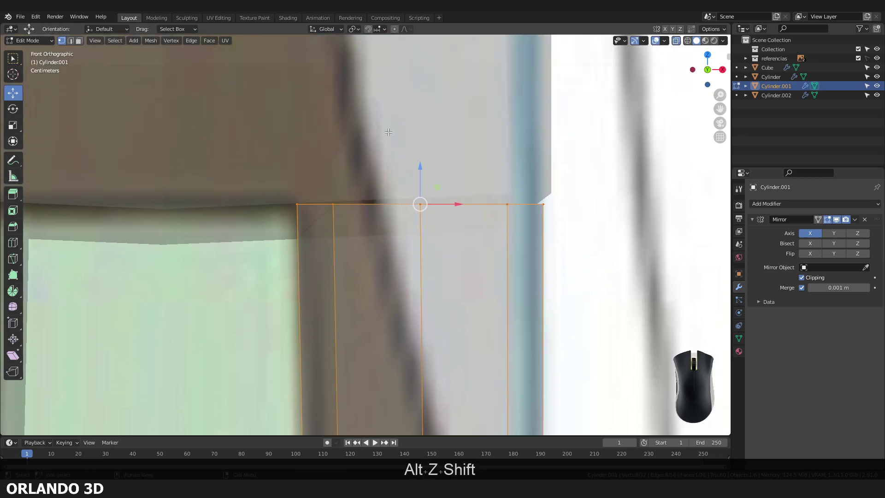
Finish raising the leg tops, leave Edit Mode and turn off X-ray.
{"action": "left_click_drag", "start_coordinate": [420, 164], "coordinate": [417, 85]}
{"action": "left_click_drag", "start_coordinate": [408, 116], "coordinate": [411, 147]}
{"action": "scroll", "scroll_direction": "up", "scroll_amount": 3}
{"action": "key", "text": "Tab"}
{"action": "key", "text": "alt+z"}
{"action": "middle_click", "coordinate": [338, 221]}
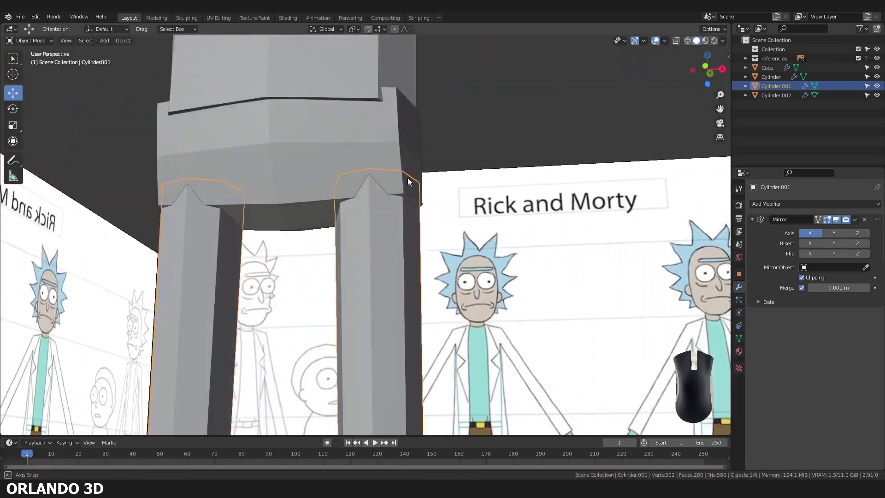
Select the pelvis and open it in Edit Mode to view its underside between the legs.
{"action": "left_click_drag", "start_coordinate": [253, 184], "coordinate": [397, 221]}
{"action": "left_click_drag", "start_coordinate": [395, 172], "coordinate": [409, 211]}
{"action": "left_click", "coordinate": [408, 212]}
{"action": "scroll", "scroll_direction": "up", "scroll_amount": 3}
{"action": "middle_click", "coordinate": [408, 212]}
{"action": "middle_click", "coordinate": [409, 212]}
{"action": "key", "text": "Tab"}
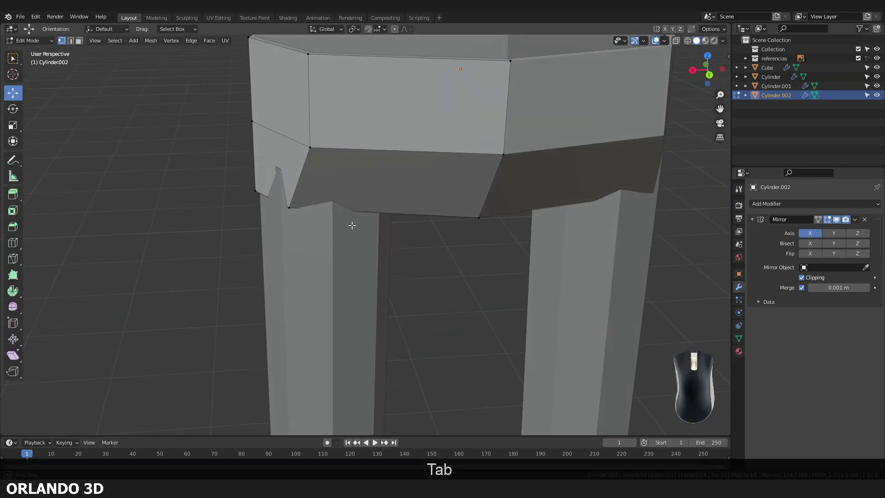
{"action": "middle_click", "coordinate": [353, 222]}
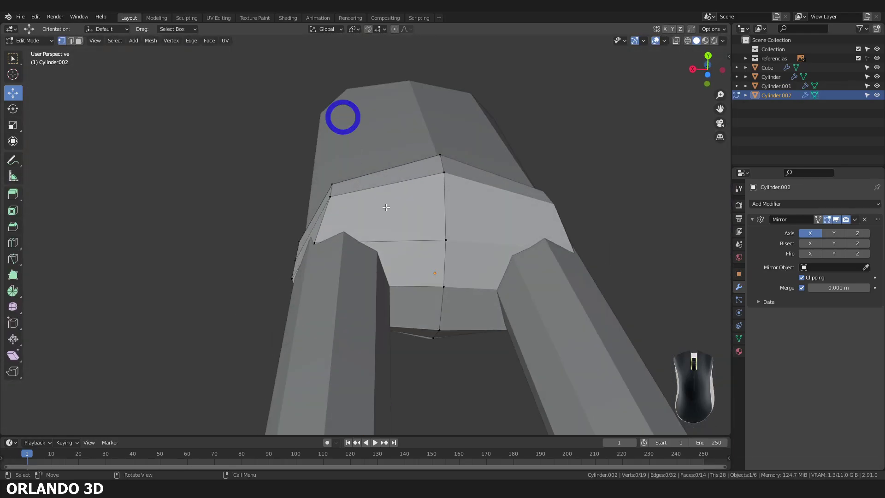
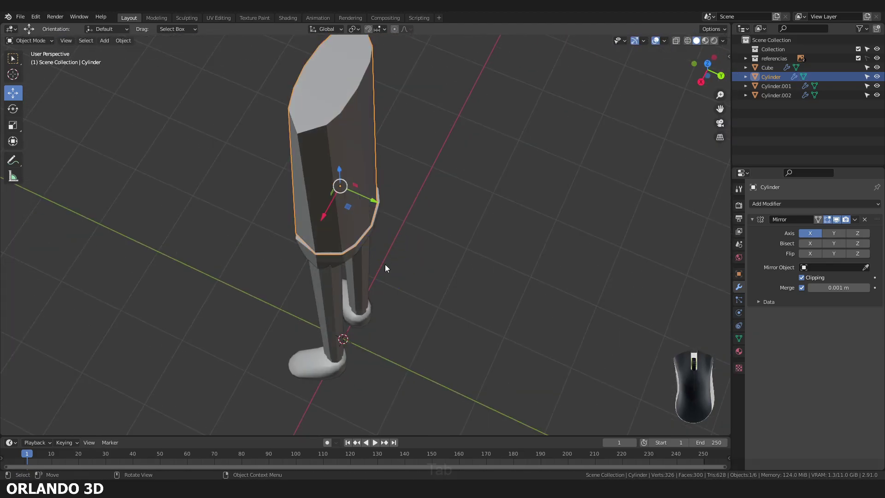
Apply Shade Smooth to the first body part via the viewport context menu.
{"action": "left_click_drag", "start_coordinate": [389, 268], "coordinate": [433, 282]}
{"action": "left_click", "coordinate": [446, 294]}
{"action": "left_click_drag", "start_coordinate": [449, 284], "coordinate": [520, 253]}
{"action": "left_click", "coordinate": [398, 230]}
{"action": "right_click", "coordinate": [372, 226]}
{"action": "left_click", "coordinate": [372, 226]}
{"action": "left_click", "coordinate": [473, 276]}
{"action": "left_click_drag", "start_coordinate": [463, 280], "coordinate": [409, 244]}
{"action": "scroll", "scroll_direction": "up", "scroll_amount": 3}
Apply Shade Smooth to the second body part.
{"action": "left_click", "coordinate": [345, 265]}
{"action": "right_click", "coordinate": [345, 265]}
{"action": "middle_click", "coordinate": [345, 265]}
{"action": "left_click", "coordinate": [345, 264]}
{"action": "left_click", "coordinate": [471, 315]}
{"action": "left_click_drag", "start_coordinate": [450, 324], "coordinate": [434, 304]}
{"action": "left_click_drag", "start_coordinate": [480, 293], "coordinate": [461, 197]}
{"action": "left_click_drag", "start_coordinate": [442, 245], "coordinate": [404, 296]}
Apply Shade Smooth to the third body part and orbit to check the result.
{"action": "left_click", "coordinate": [368, 288]}
{"action": "right_click", "coordinate": [367, 288]}
{"action": "left_click", "coordinate": [367, 288]}
{"action": "left_click", "coordinate": [462, 308]}
{"action": "left_click_drag", "start_coordinate": [459, 310], "coordinate": [410, 298]}
{"action": "left_click_drag", "start_coordinate": [406, 266], "coordinate": [403, 236]}
{"action": "left_click_drag", "start_coordinate": [405, 244], "coordinate": [462, 252]}
{"action": "left_click_drag", "start_coordinate": [399, 277], "coordinate": [436, 265]}
{"action": "scroll", "scroll_direction": "down", "scroll_amount": 3}
{"action": "middle_click", "coordinate": [415, 240]}
{"action": "middle_click", "coordinate": [413, 230]}
Inspect the smoothed body from all sides, save the file and select the torso in front view.
{"action": "left_click_drag", "start_coordinate": [413, 234], "coordinate": [366, 275]}
{"action": "left_click_drag", "start_coordinate": [391, 264], "coordinate": [405, 228]}
{"action": "left_click_drag", "start_coordinate": [386, 266], "coordinate": [336, 215]}
{"action": "left_click_drag", "start_coordinate": [350, 236], "coordinate": [378, 238]}
{"action": "left_click_drag", "start_coordinate": [391, 213], "coordinate": [363, 245]}
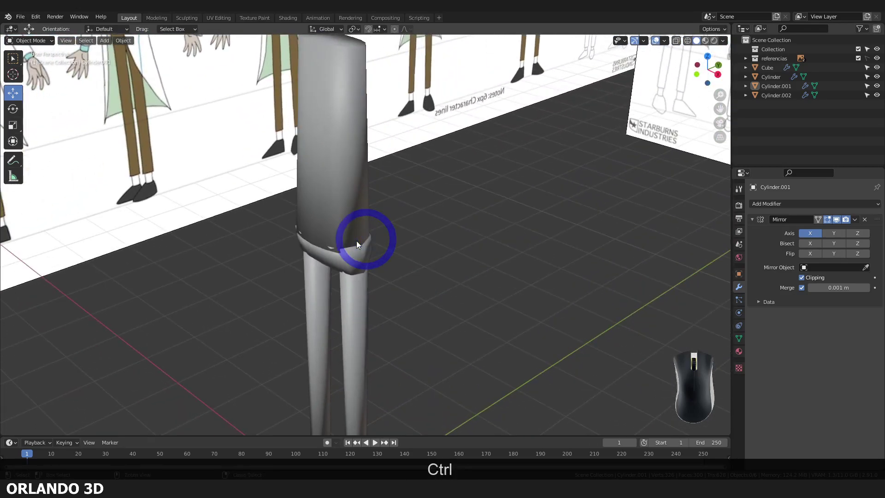
{"action": "key", "text": "ctrl+s"}
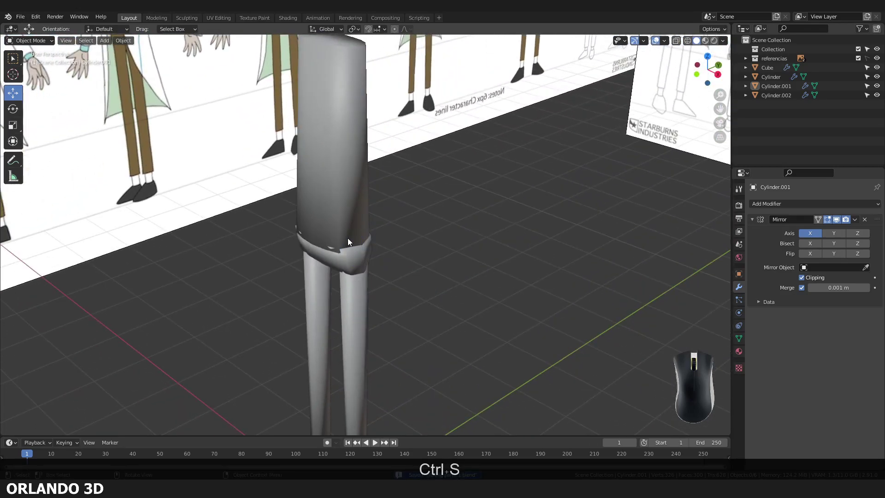
{"action": "left_click_drag", "start_coordinate": [323, 242], "coordinate": [322, 259]}
{"action": "left_click_drag", "start_coordinate": [323, 222], "coordinate": [313, 204]}
{"action": "left_click_drag", "start_coordinate": [318, 212], "coordinate": [343, 213]}
{"action": "left_click", "coordinate": [348, 170]}
{"action": "left_click_drag", "start_coordinate": [368, 184], "coordinate": [352, 155]}
{"action": "left_click_drag", "start_coordinate": [358, 164], "coordinate": [375, 206]}
{"action": "left_click_drag", "start_coordinate": [375, 212], "coordinate": [469, 319]}
{"action": "key", "text": "ctrl+s"}
{"action": "left_click", "coordinate": [468, 319]}
{"action": "left_click_drag", "start_coordinate": [433, 324], "coordinate": [449, 329]}
{"action": "key", "text": "KP_1"}
{"action": "left_click_drag", "start_coordinate": [434, 305], "coordinate": [352, 301]}
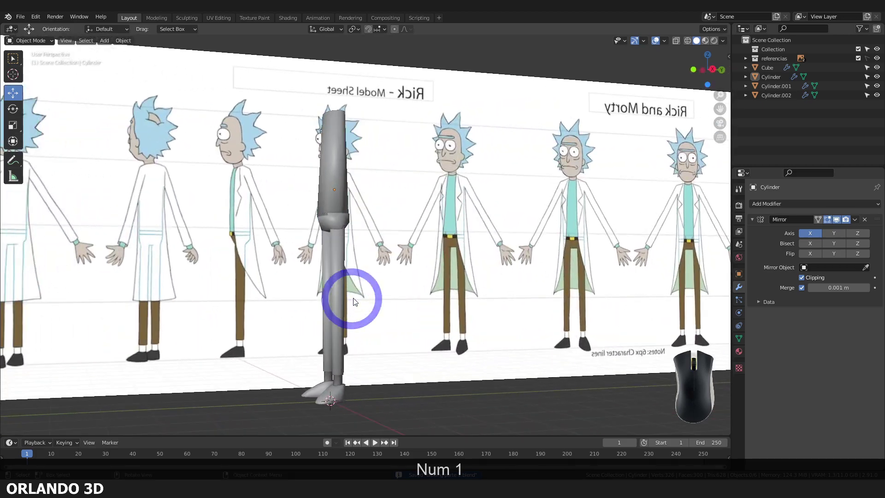
Flip between Front and Right orthographic views to compare the legs with the reference.
{"action": "key", "text": "KP_3"}
{"action": "key", "text": "KP_1"}
{"action": "key", "text": "KP_3"}
{"action": "key", "text": "KP_1"}
{"action": "key", "text": "KP_3"}
{"action": "key", "text": "KP_1"}
{"action": "key", "text": "KP_3"}
{"action": "key", "text": "KP_1"}
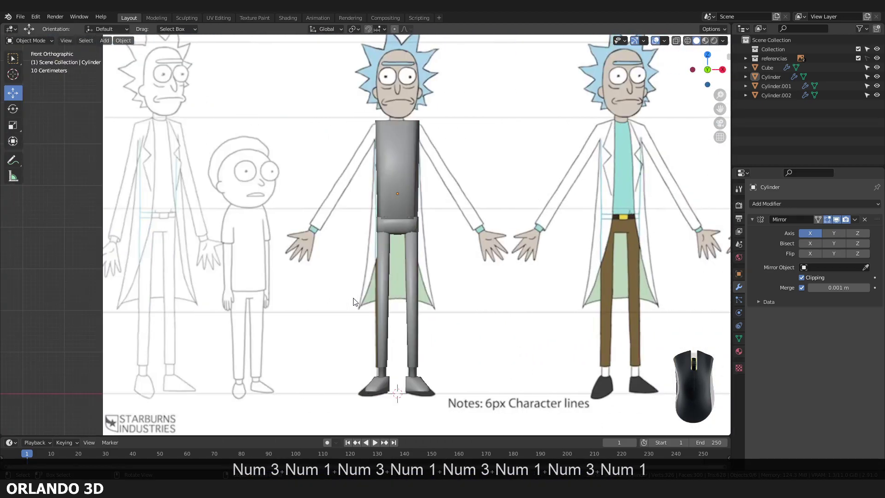
{"action": "key", "text": "KP_3"}
{"action": "key", "text": "KP_1"}
{"action": "key", "text": "KP_3"}
{"action": "left_click_drag", "start_coordinate": [340, 285], "coordinate": [329, 325]}
{"action": "left_click_drag", "start_coordinate": [321, 342], "coordinate": [388, 246]}
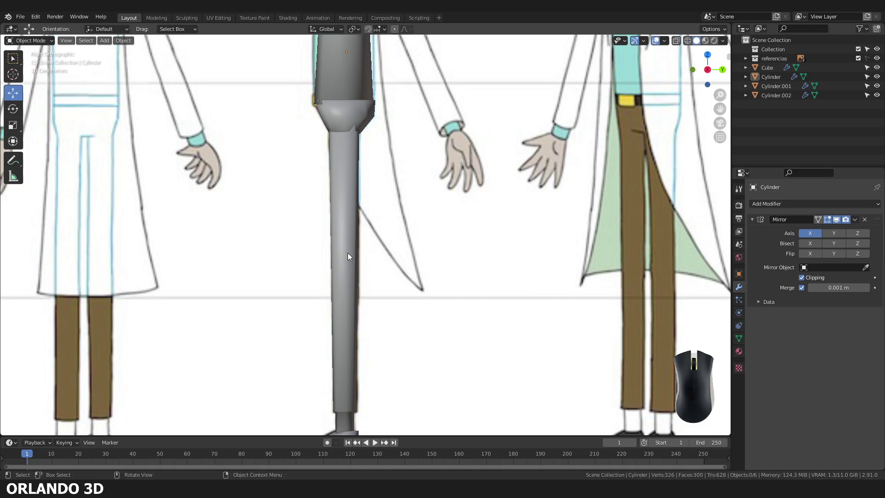
Study the leg's side profile against the reference sheet.
{"action": "key", "text": "7"}
{"action": "left_click_drag", "start_coordinate": [356, 169], "coordinate": [356, 356]}
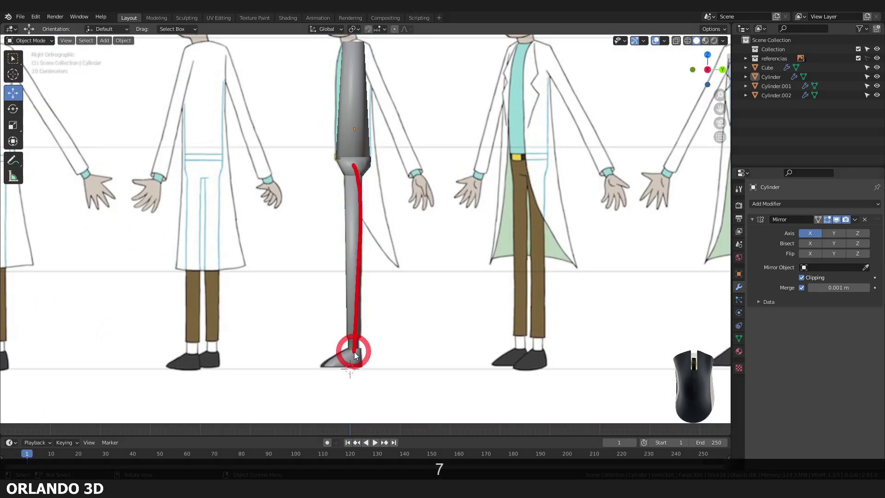
{"action": "key", "text": "7"}
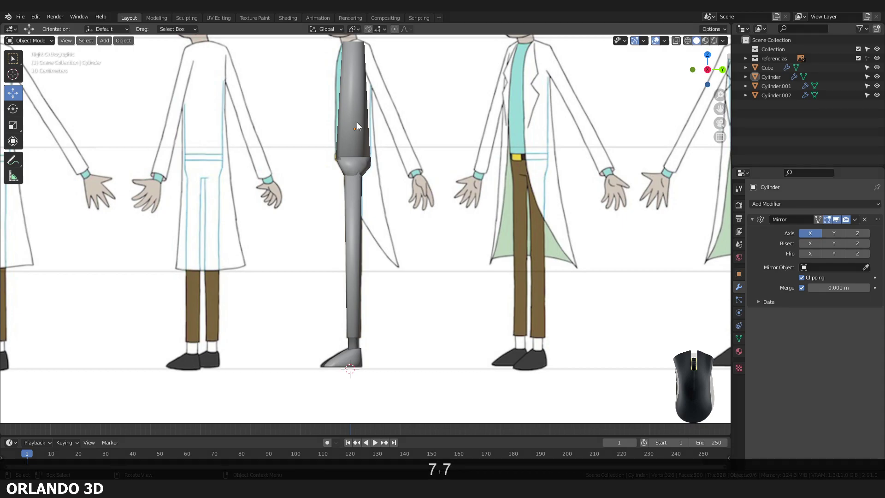
{"action": "key", "text": "7"}
{"action": "left_click_drag", "start_coordinate": [362, 65], "coordinate": [368, 384]}
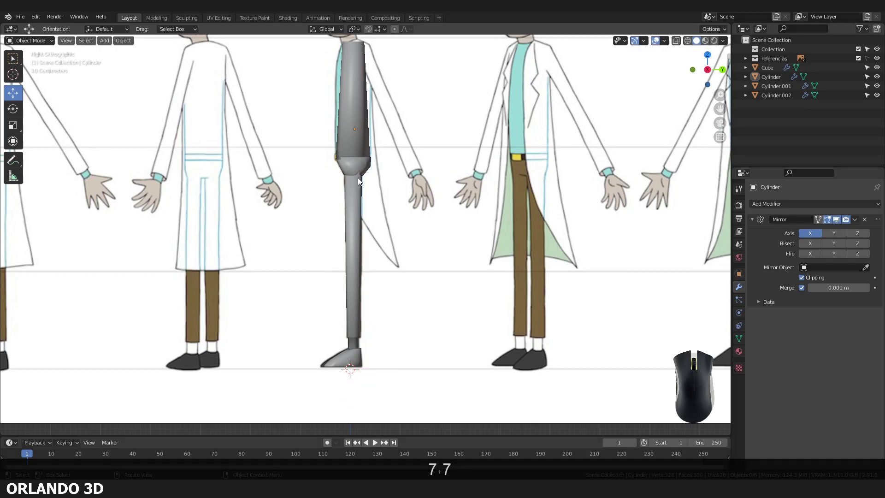
{"action": "left_click_drag", "start_coordinate": [359, 174], "coordinate": [337, 266]}
{"action": "left_click_drag", "start_coordinate": [337, 266], "coordinate": [357, 363]}
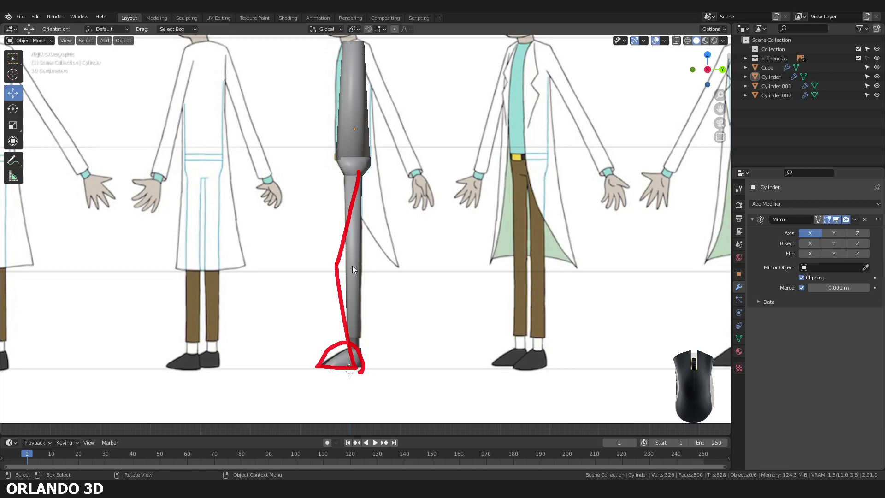
{"action": "left_click_drag", "start_coordinate": [357, 189], "coordinate": [355, 352]}
{"action": "key", "text": "7"}
{"action": "scroll", "scroll_direction": "up", "scroll_amount": 3}
{"action": "scroll", "scroll_direction": "up", "scroll_amount": 3}
Select the leg and enter Edit Mode on its mesh.
{"action": "left_click", "coordinate": [348, 305]}
{"action": "left_click", "coordinate": [347, 298]}
{"action": "left_click_drag", "start_coordinate": [347, 297], "coordinate": [352, 250]}
{"action": "key", "text": "shift+Tab"}
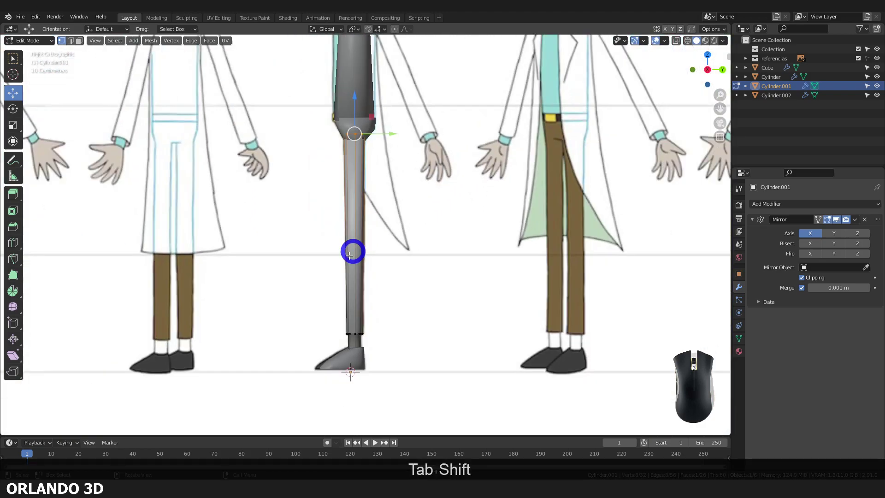
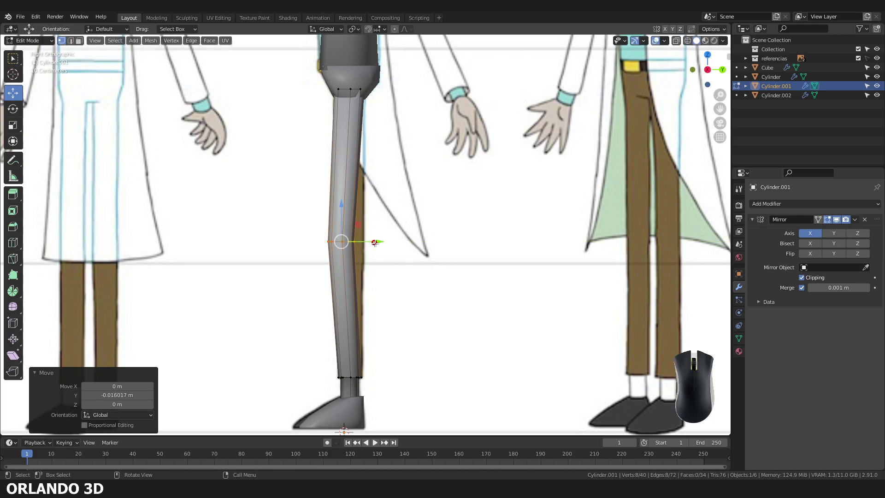
In X-ray side view, push the leg's knee edge loops backward to match the reference curve.
{"action": "middle_click", "coordinate": [361, 244]}
{"action": "middle_click", "coordinate": [344, 249]}
{"action": "key", "text": "alt+z"}
{"action": "key", "text": "alt+z"}
{"action": "key", "text": "Escape"}
{"action": "left_click_drag", "start_coordinate": [353, 264], "coordinate": [413, 282]}
{"action": "key", "text": "alt+z"}
Orbit to check the bent legs, then return to front view in Object Mode.
{"action": "left_click_drag", "start_coordinate": [408, 302], "coordinate": [490, 322]}
{"action": "left_click", "coordinate": [526, 319]}
{"action": "left_click_drag", "start_coordinate": [510, 300], "coordinate": [442, 333]}
{"action": "left_click_drag", "start_coordinate": [424, 325], "coordinate": [397, 307]}
{"action": "left_click_drag", "start_coordinate": [396, 305], "coordinate": [415, 328]}
{"action": "left_click_drag", "start_coordinate": [421, 310], "coordinate": [395, 311]}
{"action": "left_click_drag", "start_coordinate": [530, 301], "coordinate": [478, 322]}
{"action": "scroll", "scroll_direction": "up", "scroll_amount": 3}
{"action": "left_click_drag", "start_coordinate": [549, 272], "coordinate": [549, 272]}
{"action": "key", "text": "KP_1"}
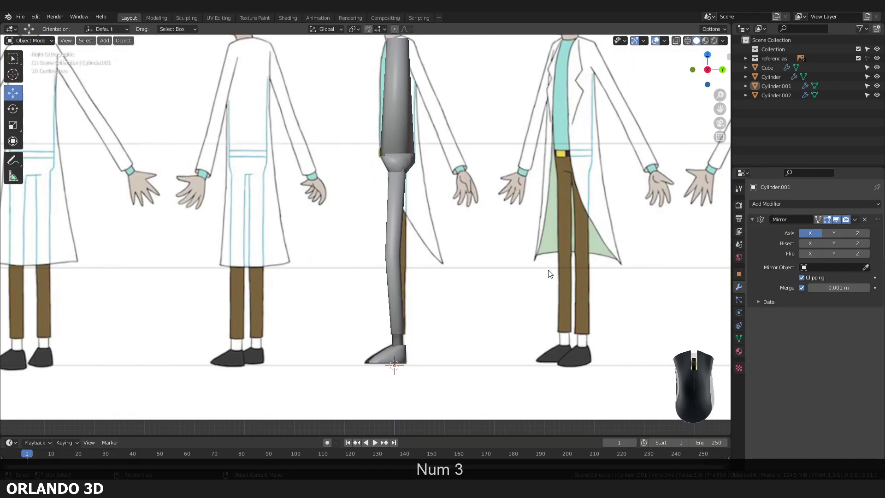
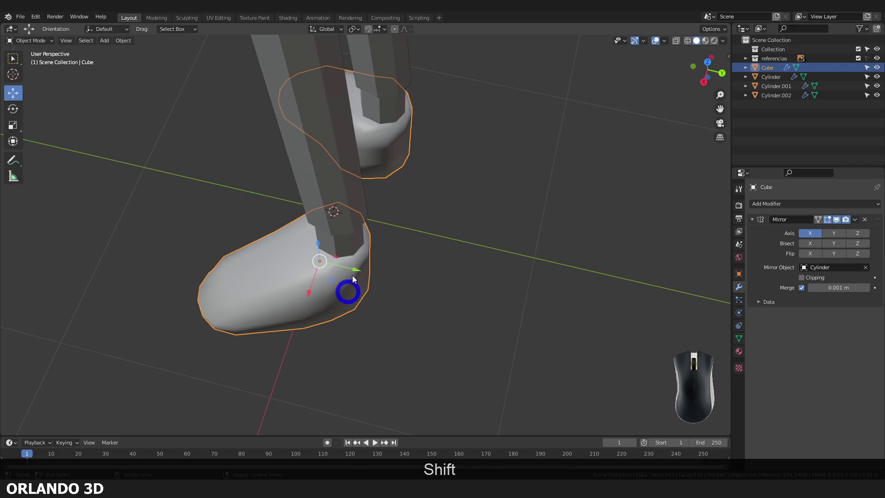
Nudge the shoe block sideways along Y so it sits under the bent legs.
{"action": "left_click", "coordinate": [358, 275]}
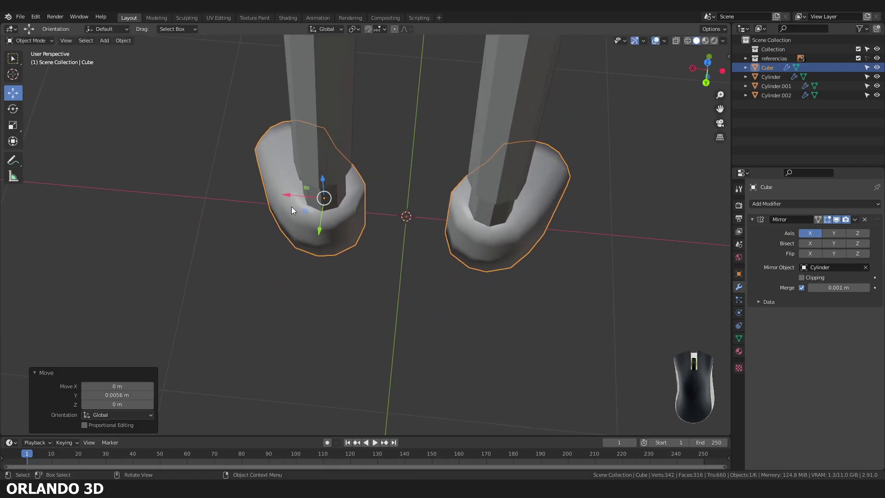
{"action": "left_click_drag", "start_coordinate": [292, 197], "coordinate": [289, 206]}
{"action": "left_click", "coordinate": [315, 235]}
{"action": "left_click", "coordinate": [281, 197]}
{"action": "left_click", "coordinate": [246, 255]}
{"action": "left_click_drag", "start_coordinate": [248, 270], "coordinate": [407, 261]}
{"action": "left_click_drag", "start_coordinate": [406, 259], "coordinate": [325, 222]}
{"action": "left_click_drag", "start_coordinate": [323, 245], "coordinate": [325, 297]}
{"action": "left_click_drag", "start_coordinate": [328, 274], "coordinate": [424, 320]}
{"action": "middle_click", "coordinate": [343, 299]}
Select the torso cylinder in side view and enter Edit Mode on it.
{"action": "key", "text": "KP_1"}
{"action": "key", "text": "KP_3"}
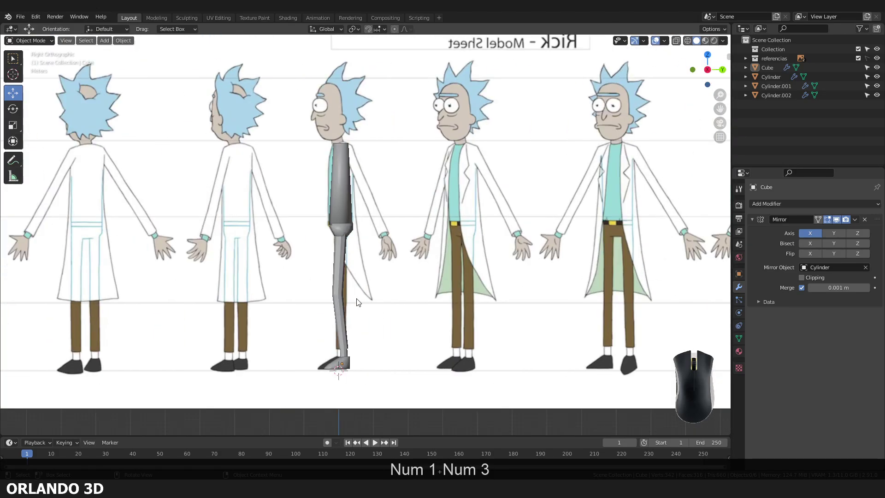
{"action": "left_click_drag", "start_coordinate": [259, 172], "coordinate": [299, 165]}
{"action": "left_click_drag", "start_coordinate": [304, 164], "coordinate": [311, 226]}
{"action": "left_click", "coordinate": [321, 210]}
{"action": "key", "text": "Tab"}
Add horizontal loop cuts across the torso mesh with Ctrl+R.
{"action": "key", "text": "shift+alt+z"}
{"action": "key", "text": "shift+alt+z"}
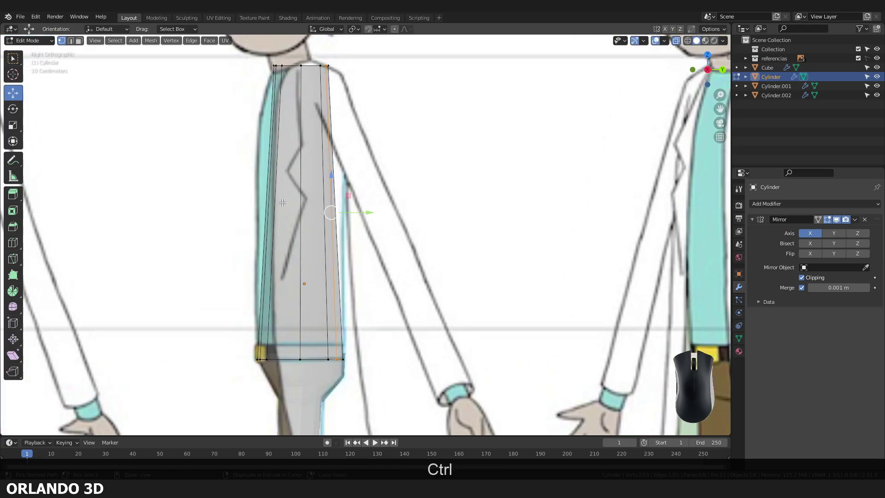
{"action": "key", "text": "ctrl+r"}
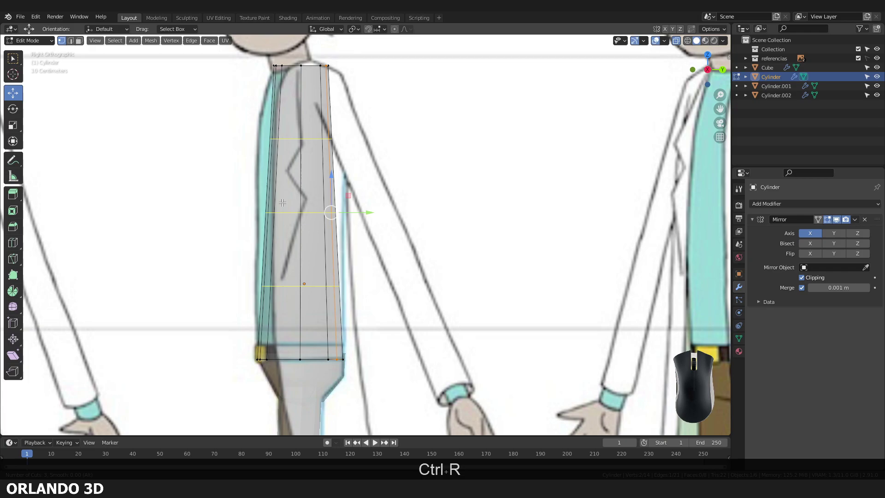
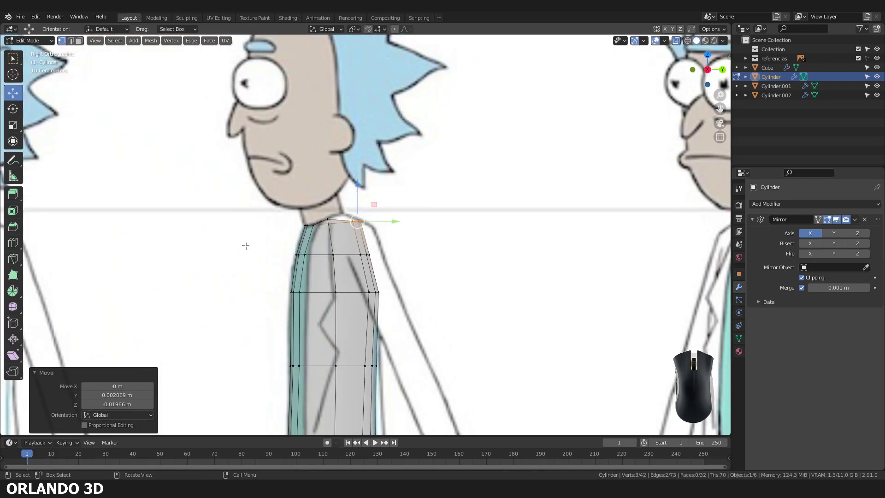
Switch to front orthographic view to round the torso's shoulder vertices.
{"action": "key", "text": "KP_1"}
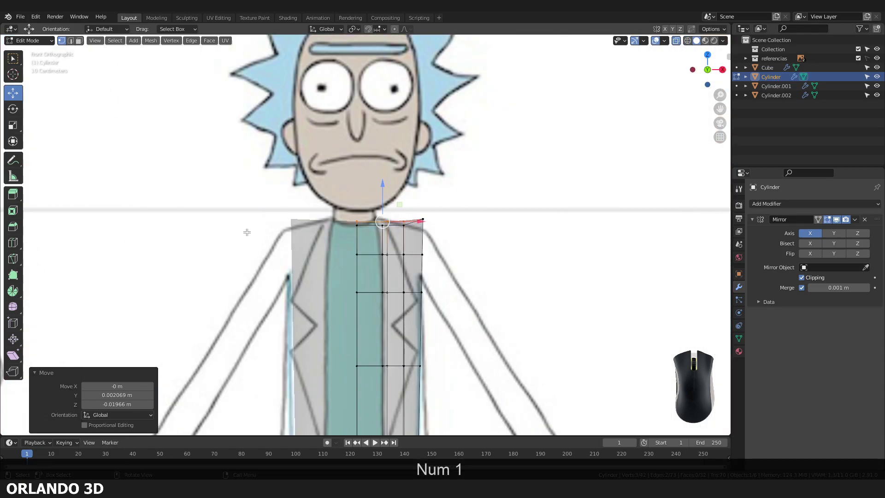
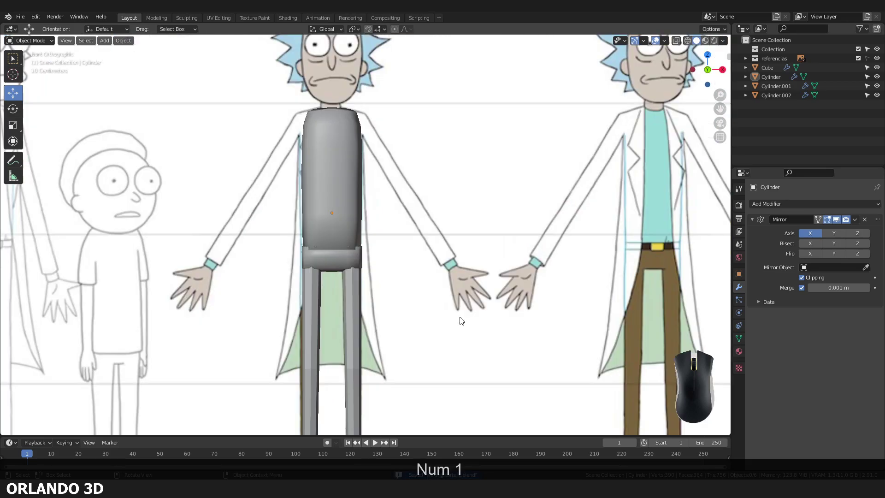
Flip between side and front views to check the finished torso against the reference.
{"action": "key", "text": "KP_3"}
{"action": "key", "text": "KP_1"}
{"action": "key", "text": "KP_3"}
{"action": "key", "text": "KP_1"}
Orbit around the finished figure in perspective and save the file.
{"action": "middle_click", "coordinate": [413, 243]}
{"action": "scroll", "scroll_direction": "up", "scroll_amount": 3}
{"action": "left_click_drag", "start_coordinate": [399, 256], "coordinate": [383, 330]}
{"action": "left_click", "coordinate": [436, 337]}
{"action": "key", "text": "ctrl+s"}
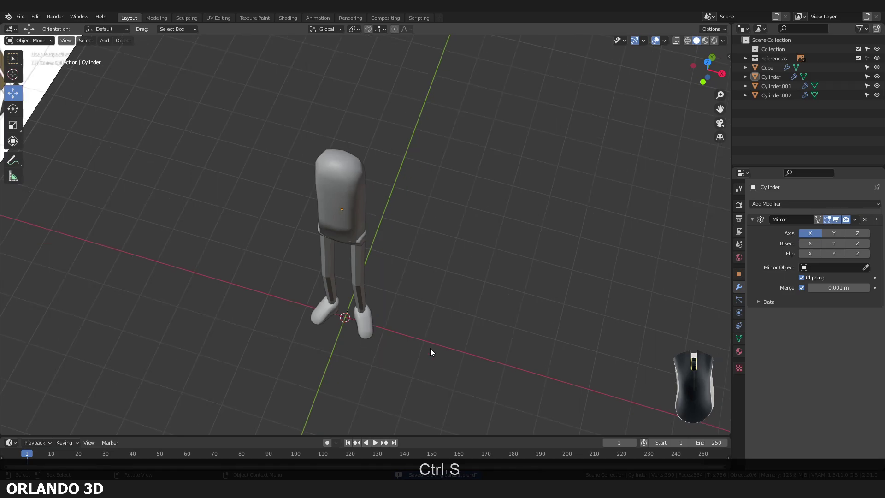
{"action": "left_click", "coordinate": [435, 354]}
Return to front orthographic view and bring up the Add mesh menu for the arm.
{"action": "key", "text": "KP_1"}
{"action": "key", "text": "KP_3"}
{"action": "key", "text": "KP_1"}
{"action": "middle_click", "coordinate": [440, 335]}
{"action": "key", "text": "shift+a"}
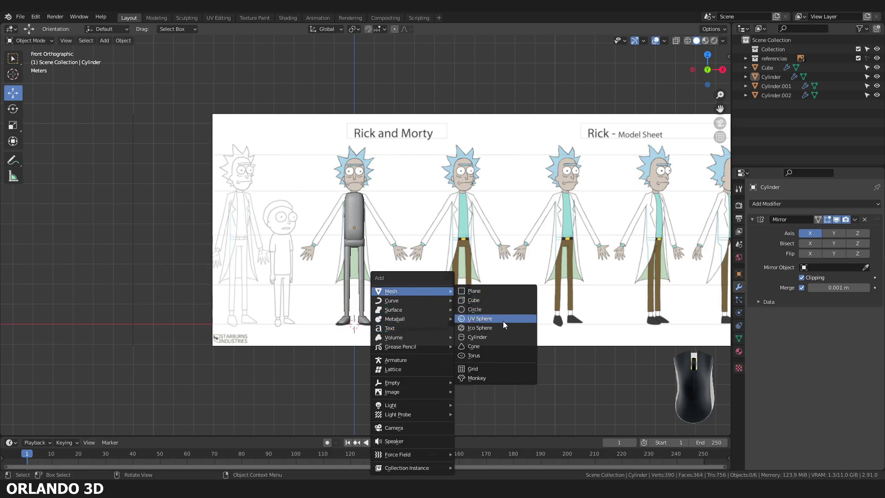
Add an eight-sided cylinder and move it up beside the torso to the shoulder.
{"action": "left_click", "coordinate": [494, 343]}
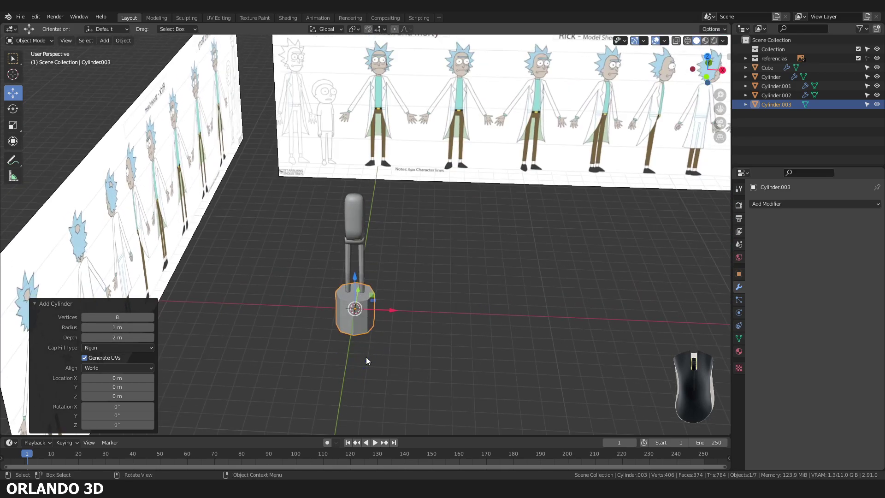
{"action": "key", "text": "KP_1"}
{"action": "middle_click", "coordinate": [368, 356]}
{"action": "scroll", "scroll_direction": "up", "scroll_amount": 3}
{"action": "left_click_drag", "start_coordinate": [344, 420], "coordinate": [403, 217]}
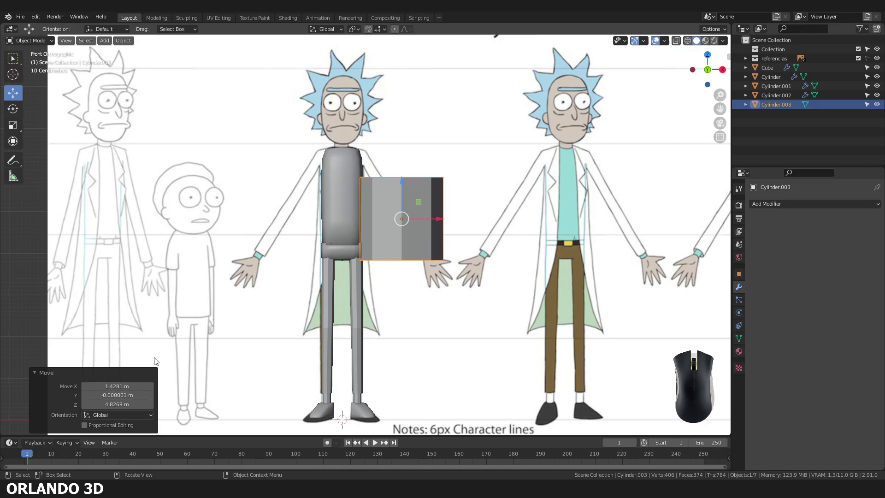
{"action": "middle_click", "coordinate": [414, 230]}
{"action": "middle_click", "coordinate": [450, 220]}
{"action": "middle_click", "coordinate": [450, 220]}
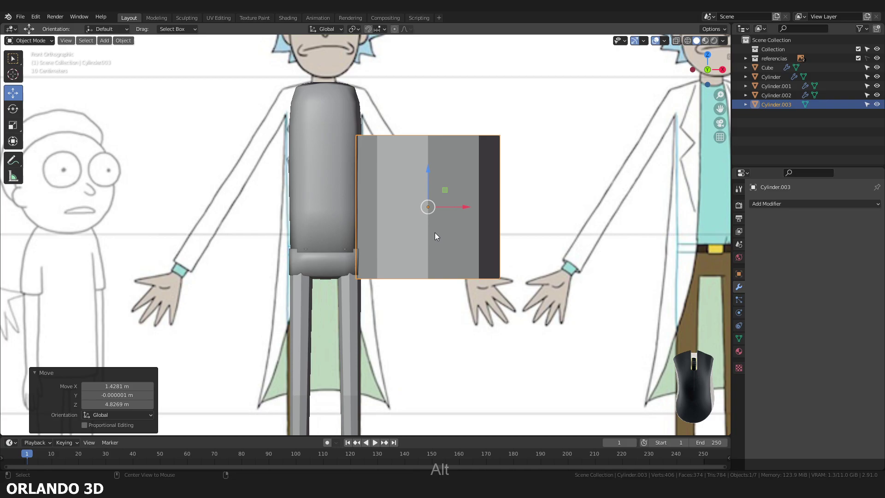
{"action": "key", "text": "alt+z"}
{"action": "left_click_drag", "start_coordinate": [432, 212], "coordinate": [388, 139]}
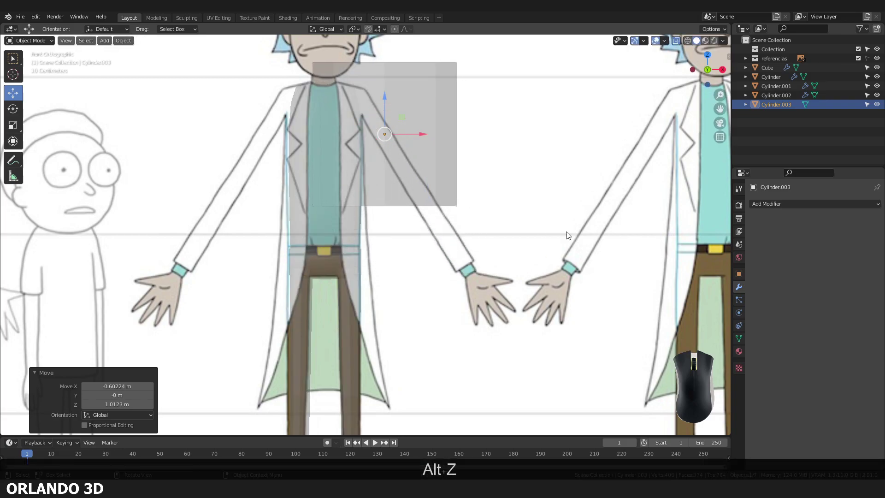
Scale the cylinder down and tilt it about Y by -34.5° via Quick Favorites.
{"action": "key", "text": "s"}
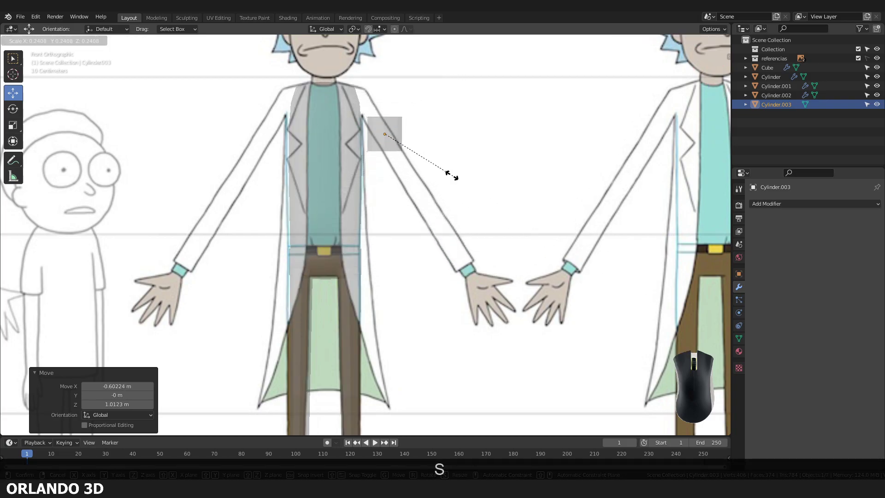
{"action": "left_click", "coordinate": [431, 163]}
{"action": "left_click_drag", "start_coordinate": [421, 204], "coordinate": [392, 254]}
{"action": "left_click_drag", "start_coordinate": [389, 250], "coordinate": [388, 249]}
{"action": "middle_click", "coordinate": [382, 243]}
{"action": "key", "text": "q"}
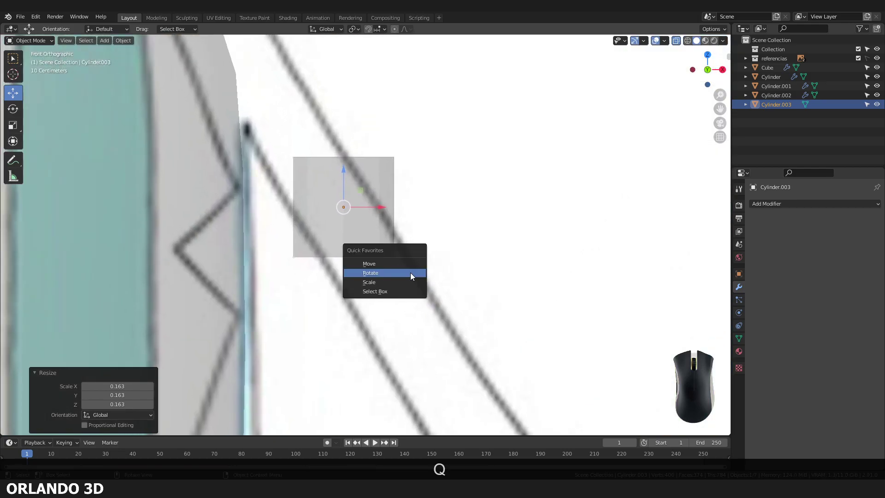
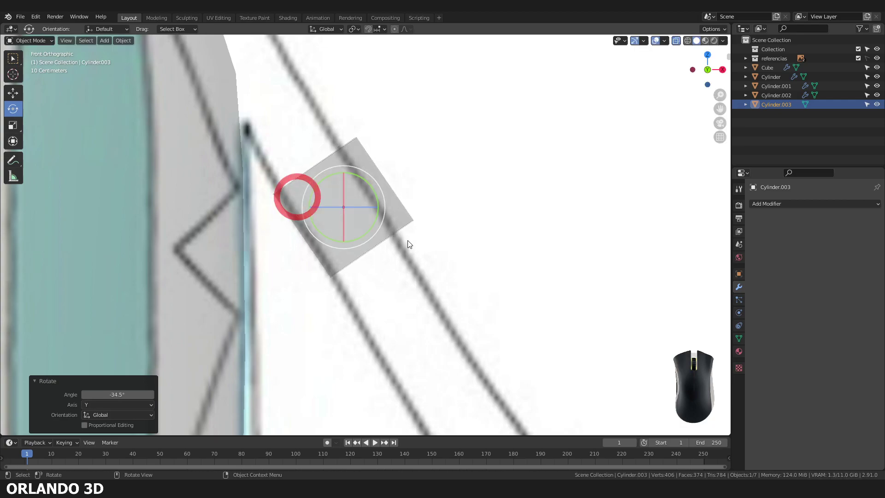
{"action": "key", "text": "s"}
{"action": "left_click", "coordinate": [510, 287]}
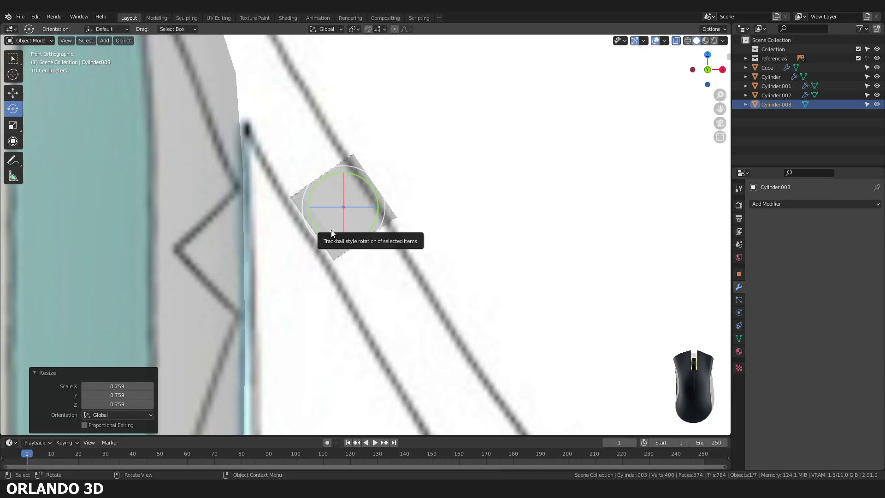
Reposition the tilted cylinder where the upper arm leaves the shoulder.
{"action": "left_click", "coordinate": [327, 220]}
{"action": "left_click_drag", "start_coordinate": [352, 212], "coordinate": [306, 157]}
{"action": "left_click_drag", "start_coordinate": [309, 162], "coordinate": [314, 180]}
{"action": "middle_click", "coordinate": [315, 183]}
{"action": "scroll", "scroll_direction": "down", "scroll_amount": 3}
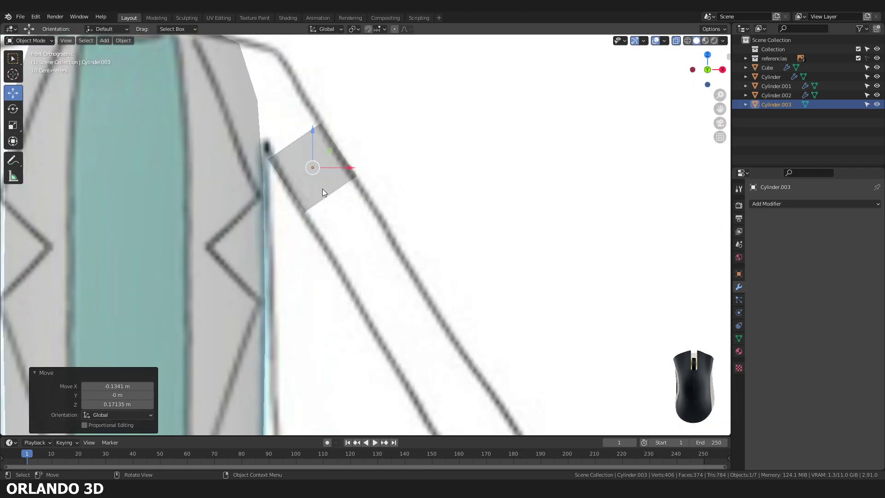
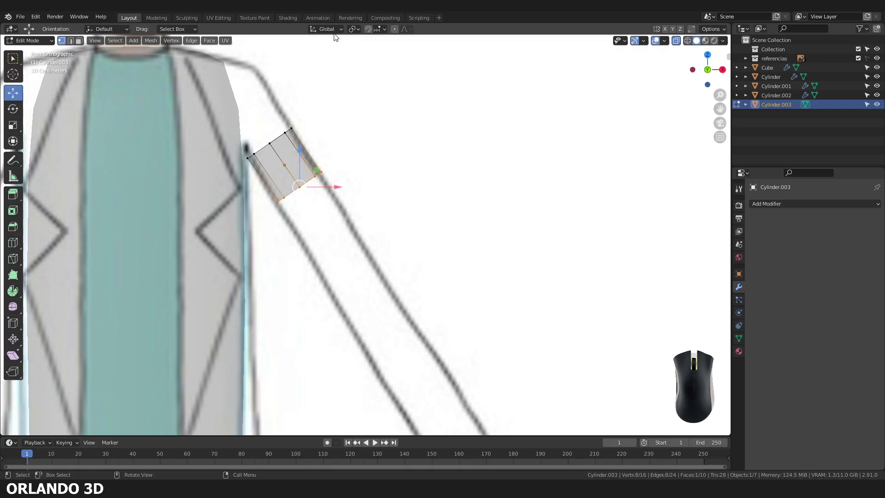
Set transform orientation to Local and review Cylinder.003's -34.5° tilt and 0.123 scale in the sidebar and Object properties.
{"action": "key", "text": "KP_Multiply"}
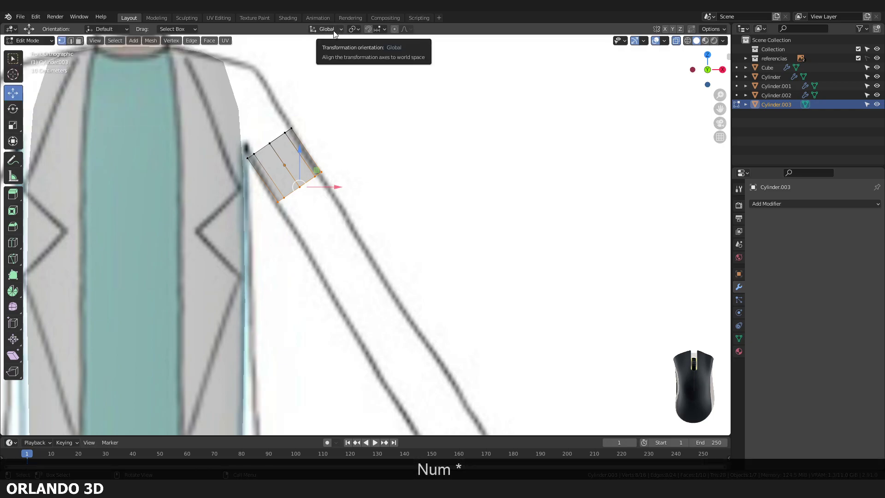
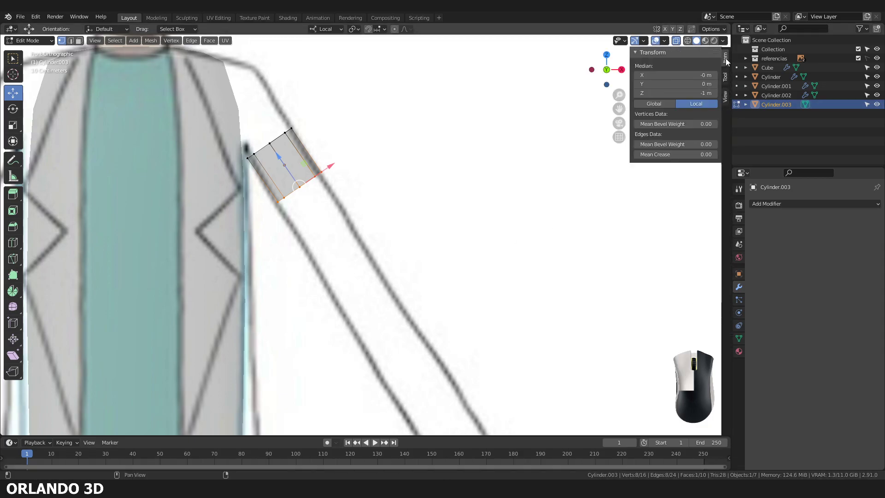
{"action": "left_click", "coordinate": [729, 78]}
{"action": "left_click", "coordinate": [729, 97]}
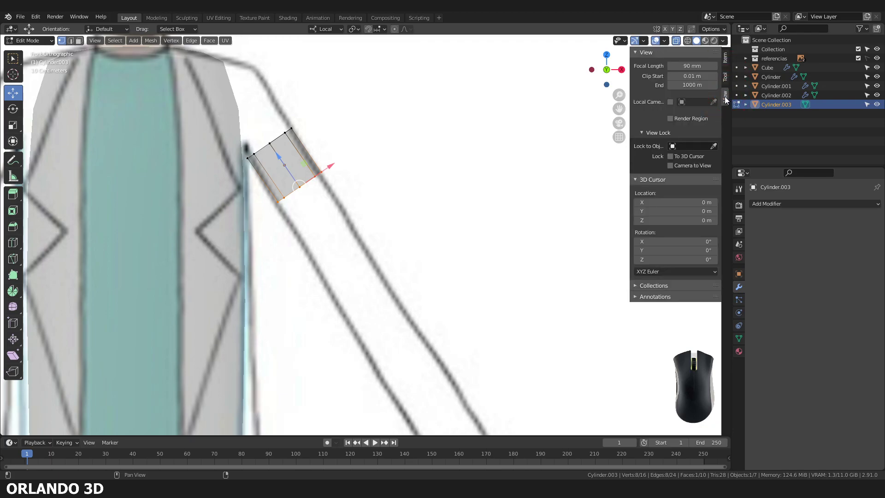
{"action": "left_click", "coordinate": [727, 62]}
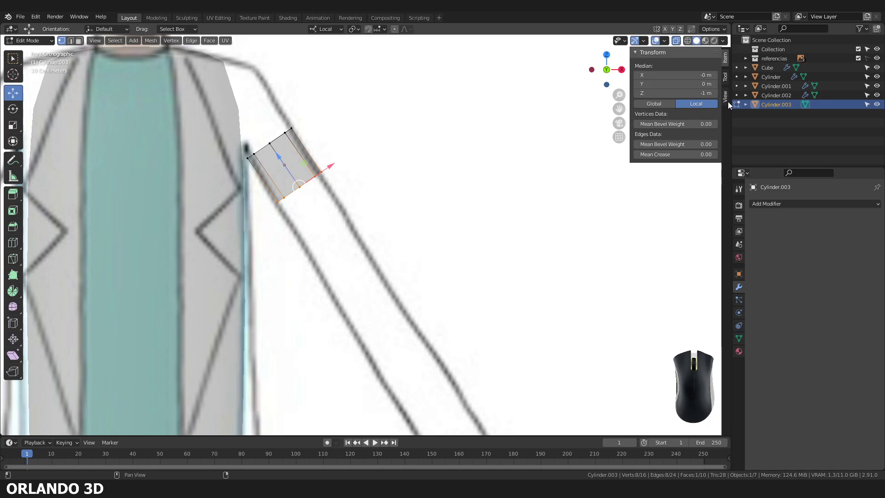
{"action": "middle_click", "coordinate": [730, 106]}
{"action": "left_click", "coordinate": [742, 272]}
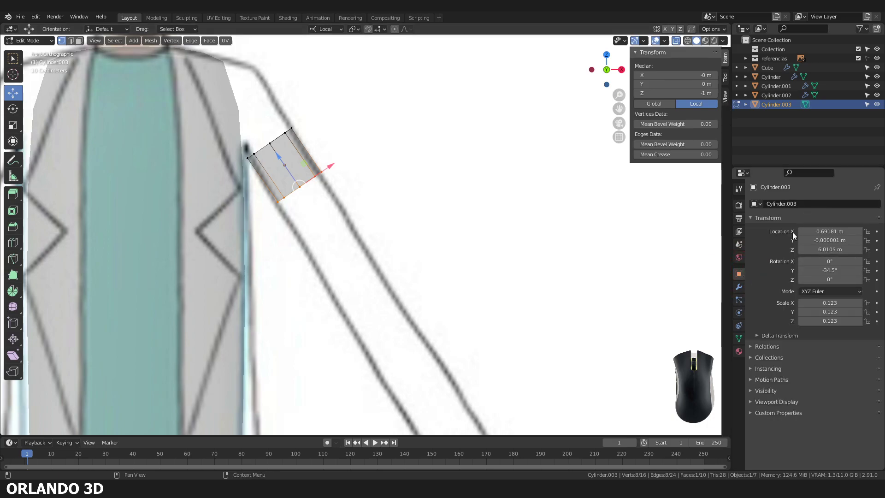
{"action": "key", "text": "KP_Multiply"}
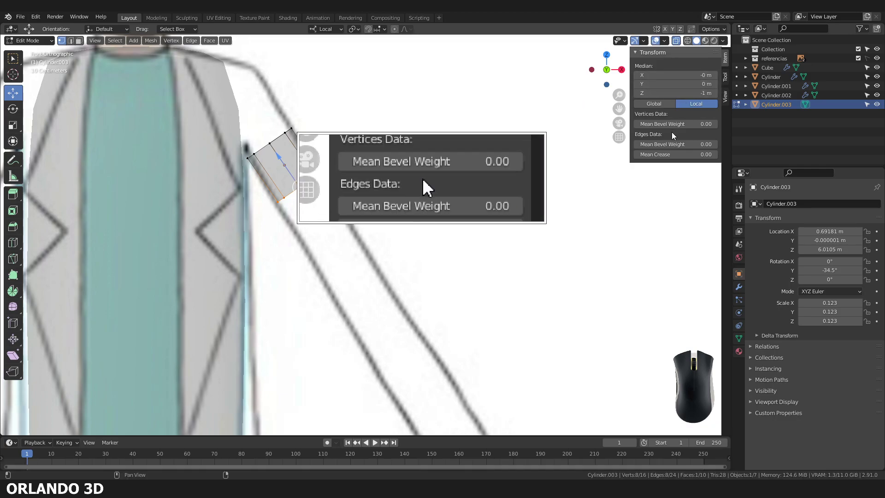
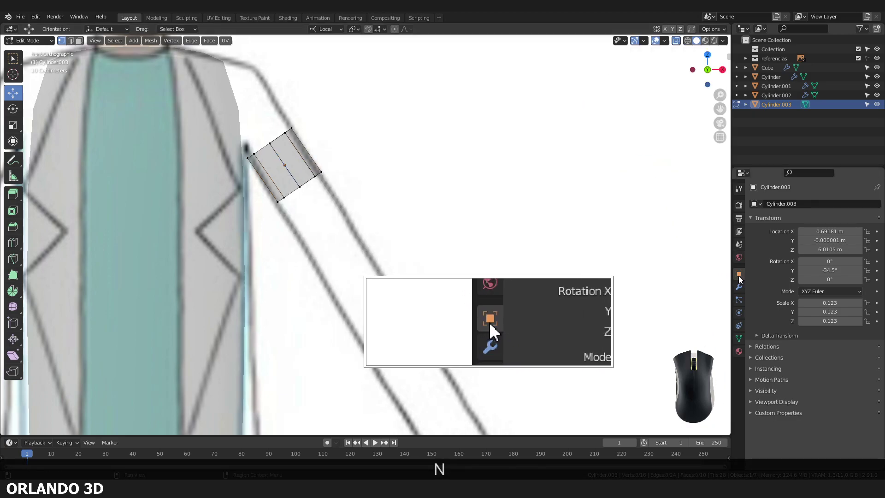
{"action": "left_click", "coordinate": [740, 279]}
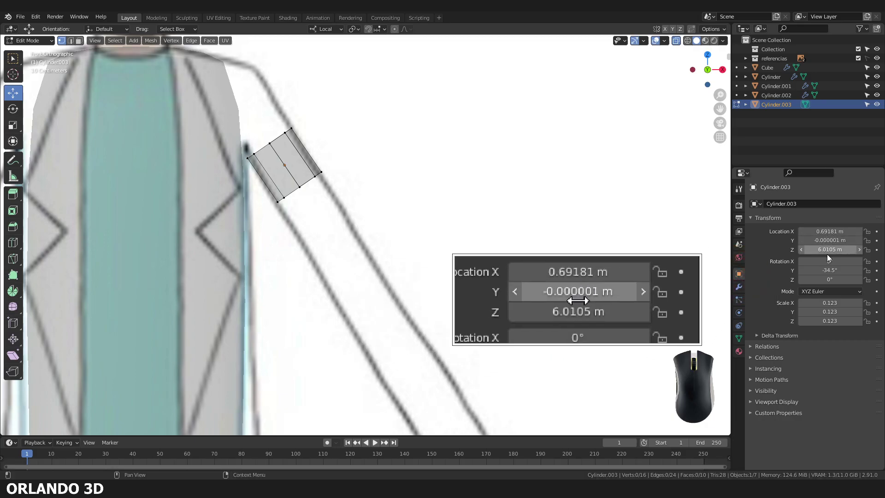
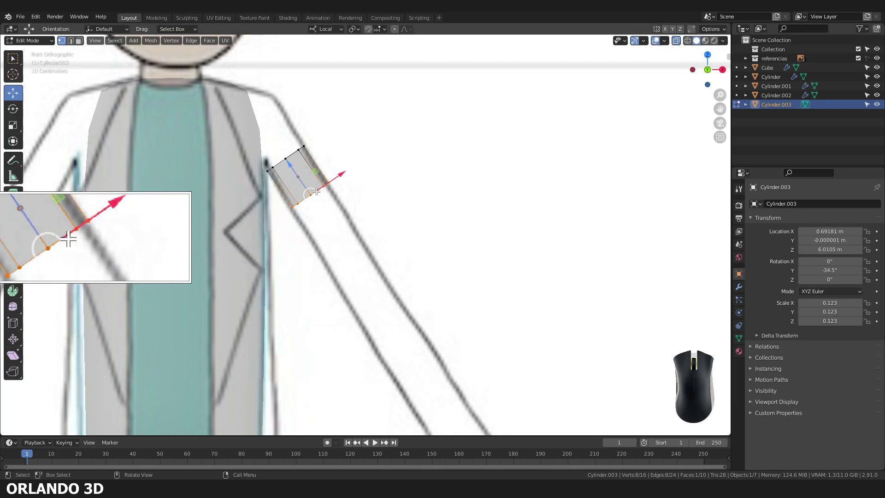
Enlarge the arm's top end and slide an edge loop along the arm to follow the sleeve.
{"action": "key", "text": "KP_Multiply"}
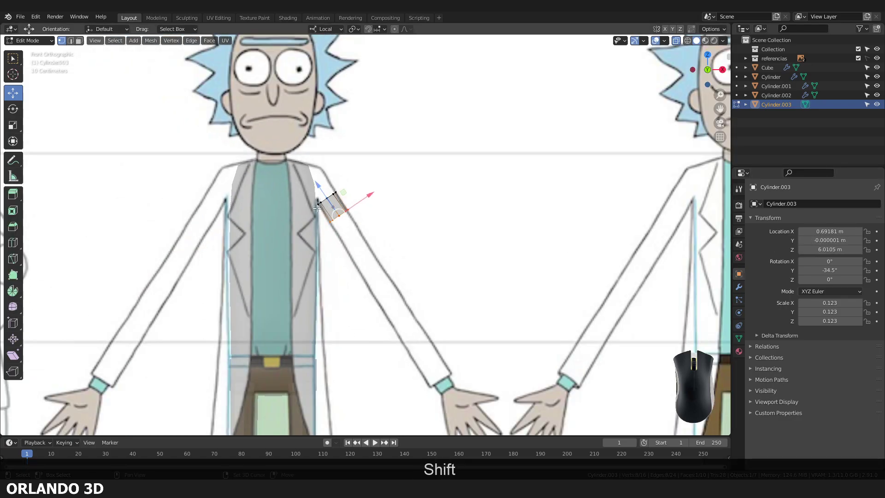
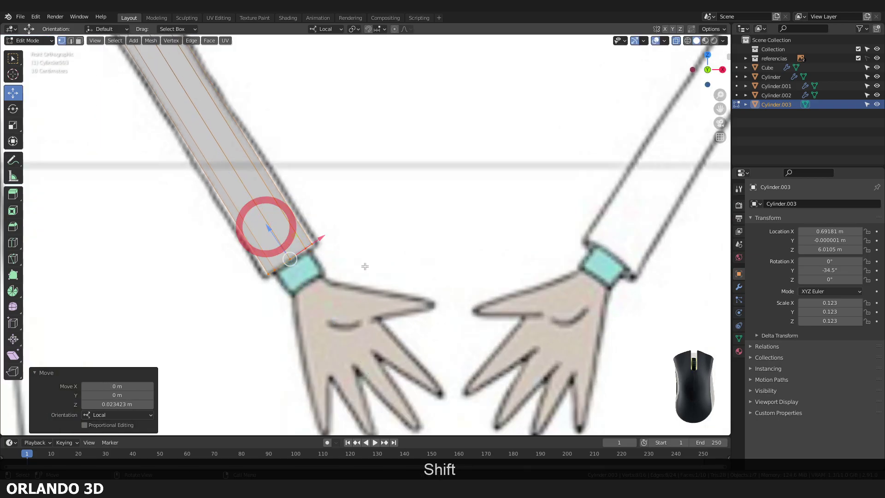
{"action": "key", "text": "s"}
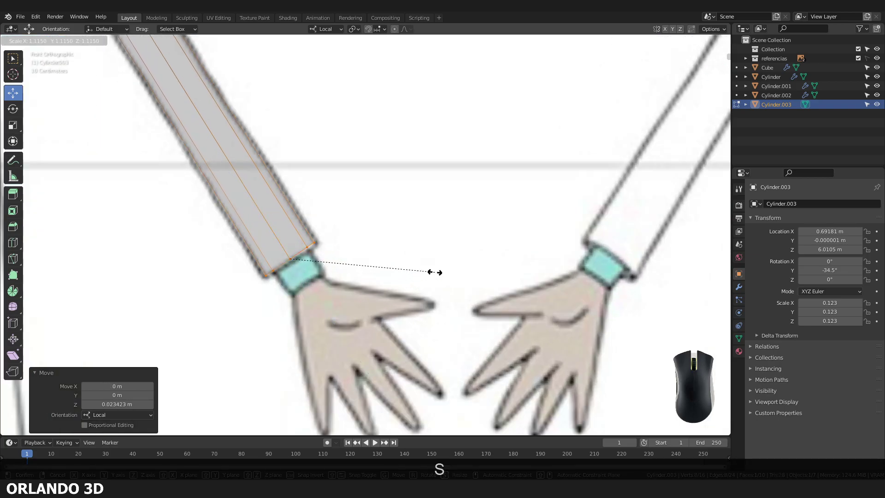
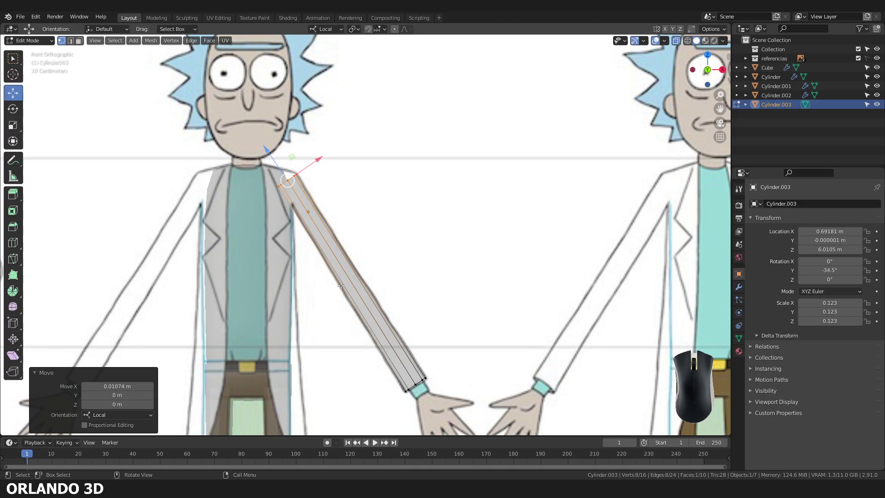
{"action": "key", "text": "ctrl+r"}
{"action": "left_click", "coordinate": [344, 287]}
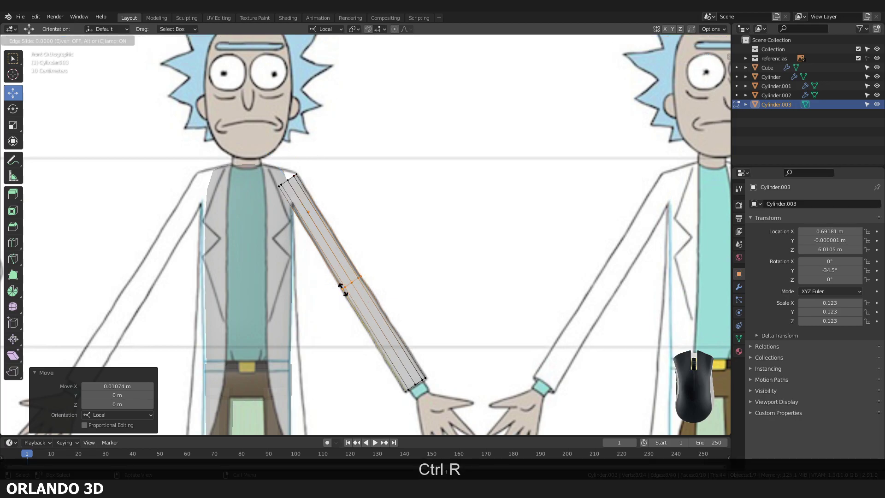
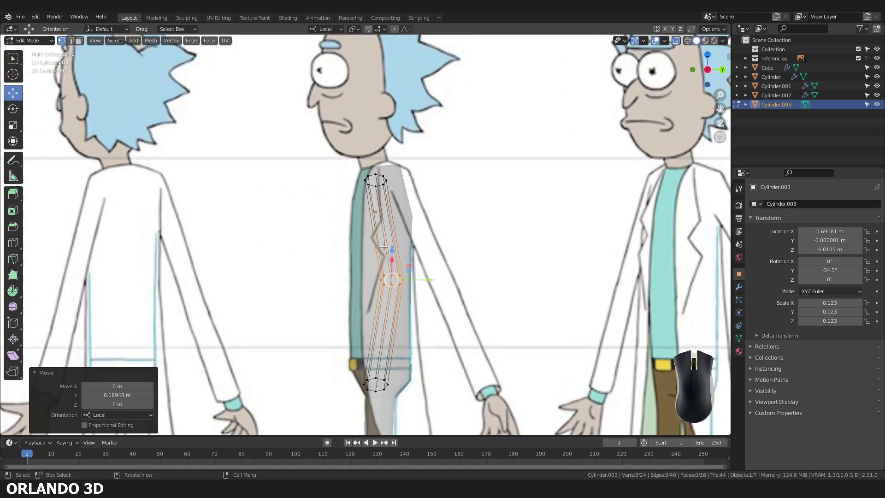
Zoom on the arm while shifting its top faces along Y into the torso.
{"action": "scroll", "scroll_direction": "down", "scroll_amount": 3}
{"action": "scroll", "scroll_direction": "up", "scroll_amount": 3}
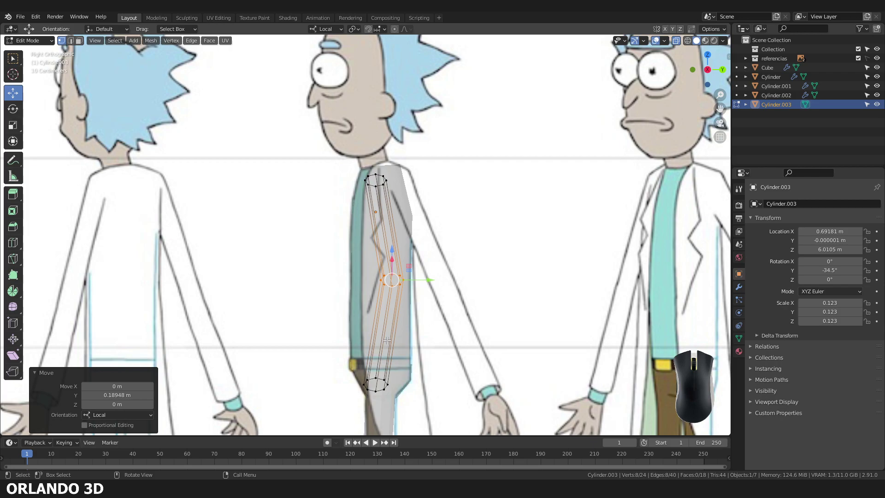
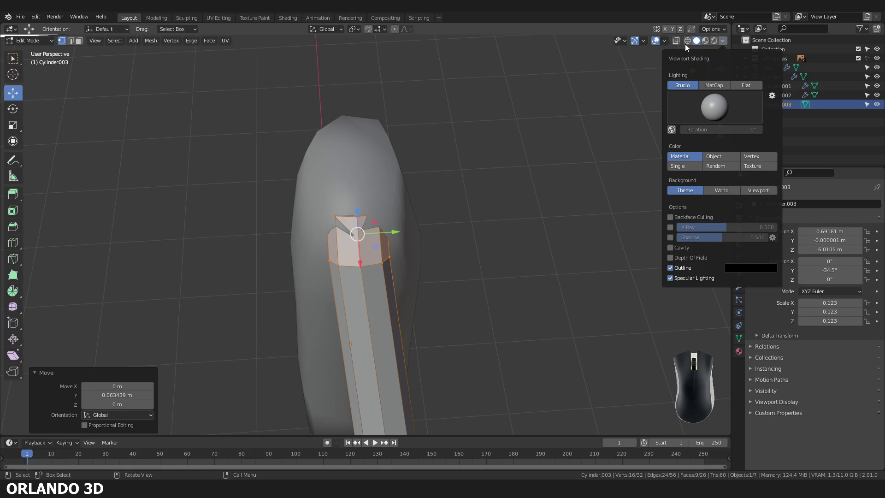
Close the shading options and check the tucked shoulder end in side and front views.
{"action": "left_click", "coordinate": [675, 44]}
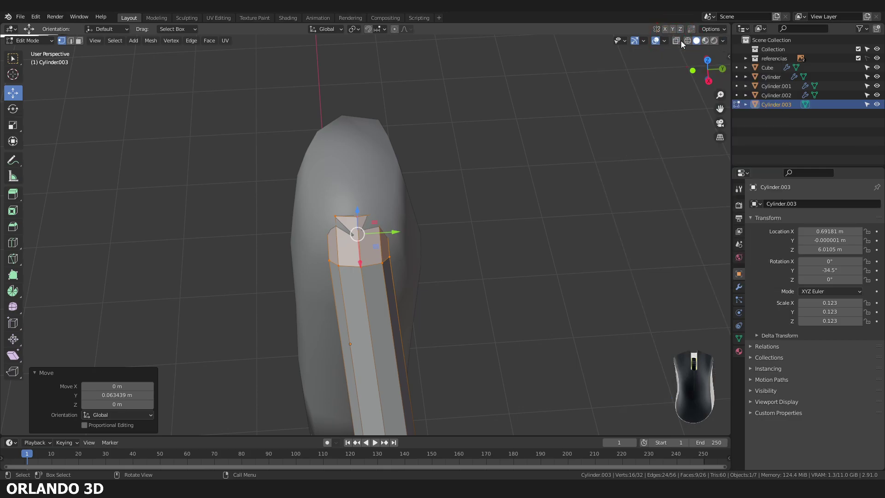
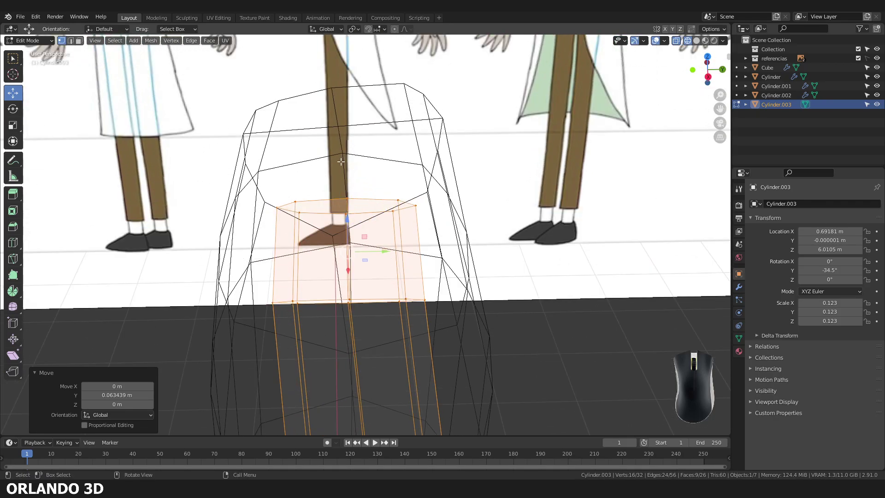
{"action": "key", "text": "KP_1"}
{"action": "key", "text": "KP_3"}
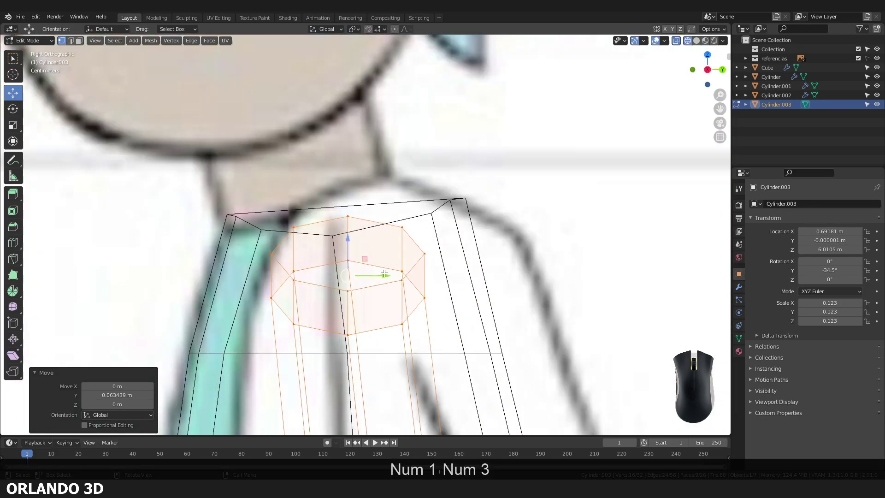
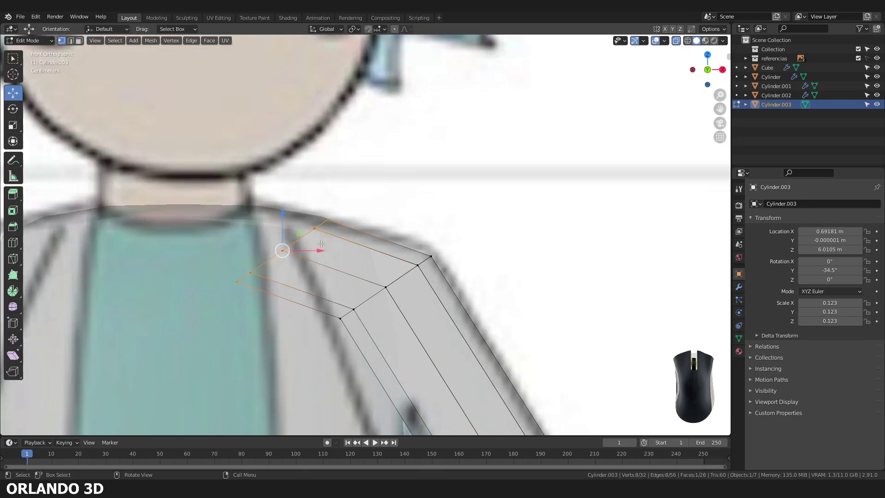
Tilt the shoulder loop to the shoulder line and move its top vertices inward toward the neck.
{"action": "left_click", "coordinate": [309, 254]}
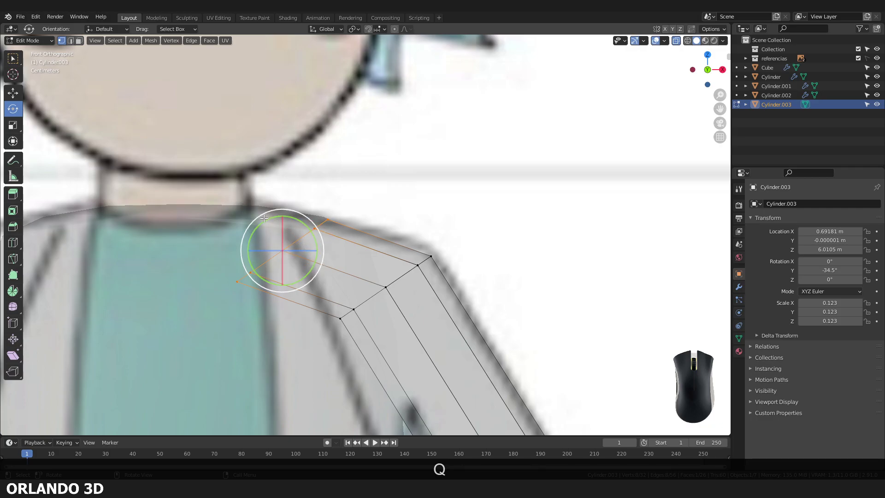
{"action": "left_click_drag", "start_coordinate": [262, 218], "coordinate": [246, 243]}
{"action": "key", "text": "q"}
{"action": "left_click", "coordinate": [231, 240]}
{"action": "left_click_drag", "start_coordinate": [286, 248], "coordinate": [266, 256]}
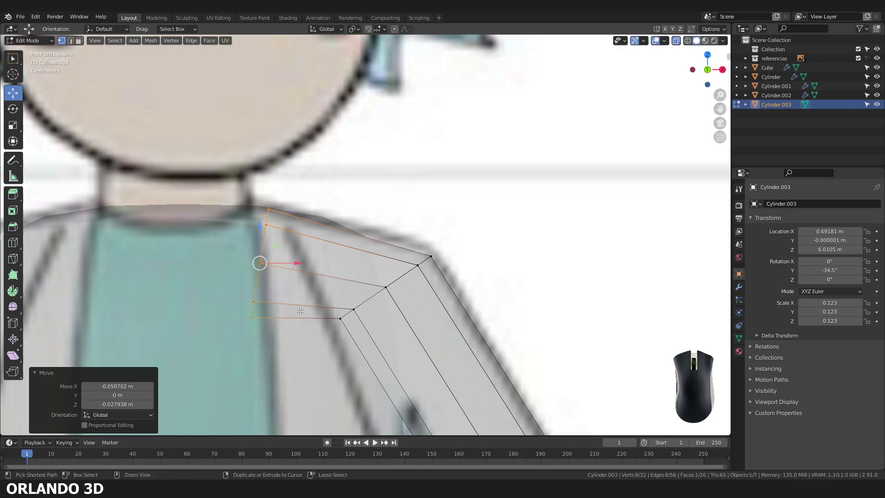
{"action": "left_click_drag", "start_coordinate": [335, 314], "coordinate": [333, 257]}
With X-ray off, lower the shoulder vertices over the torso top and go to the arm's modifier settings.
{"action": "left_click_drag", "start_coordinate": [321, 265], "coordinate": [365, 226]}
{"action": "left_click_drag", "start_coordinate": [351, 242], "coordinate": [393, 302]}
{"action": "key", "text": "alt+z"}
{"action": "left_click_drag", "start_coordinate": [375, 227], "coordinate": [382, 234]}
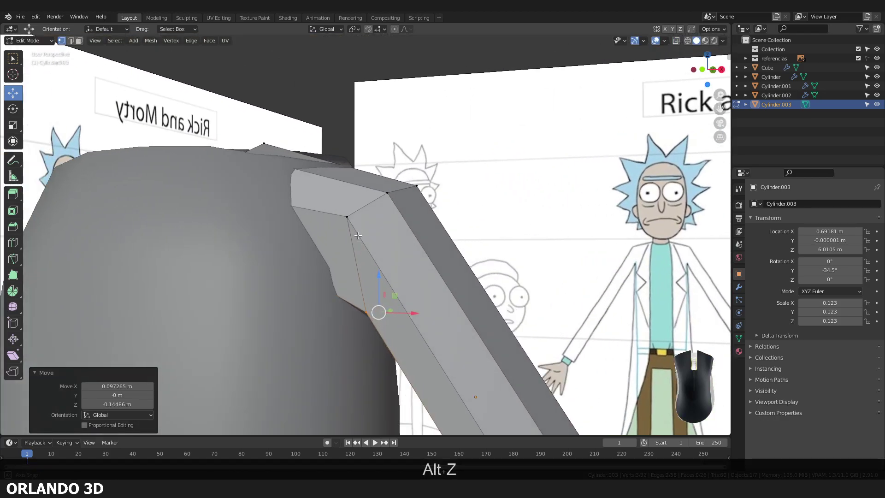
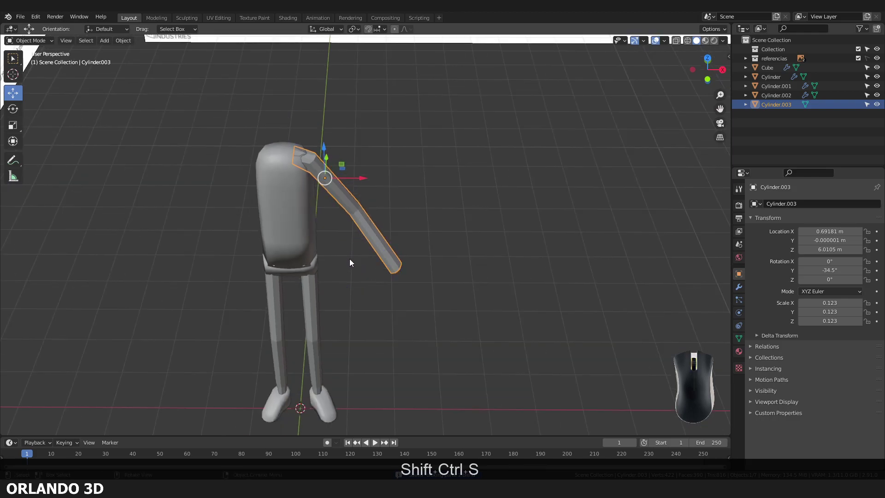
{"action": "left_click", "coordinate": [741, 291]}
Try a Mirror modifier on the arm, then set the arm's origin to the 3D cursor.
{"action": "left_click", "coordinate": [787, 207]}
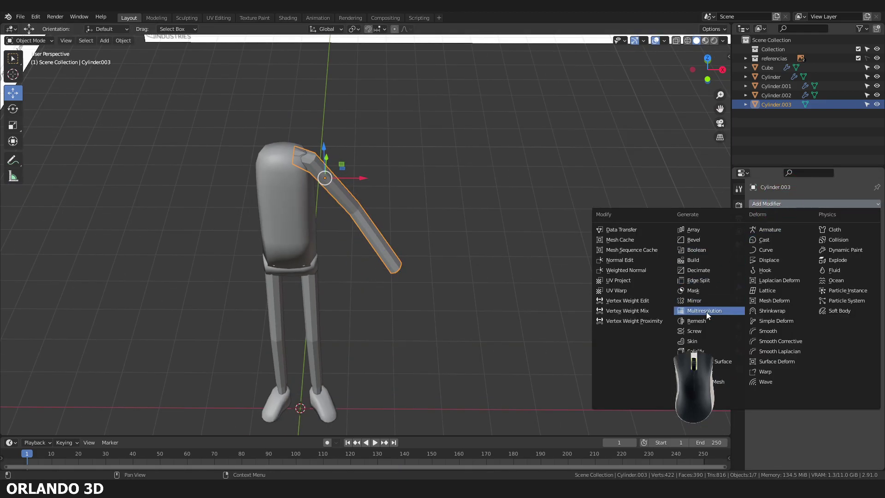
{"action": "left_click", "coordinate": [711, 307]}
{"action": "left_click_drag", "start_coordinate": [372, 205], "coordinate": [771, 296]}
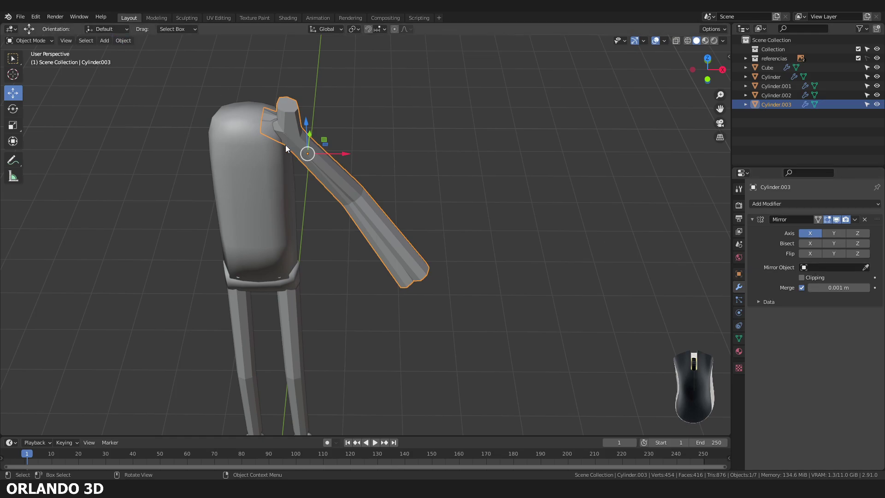
{"action": "left_click", "coordinate": [124, 43]}
{"action": "left_click", "coordinate": [140, 67]}
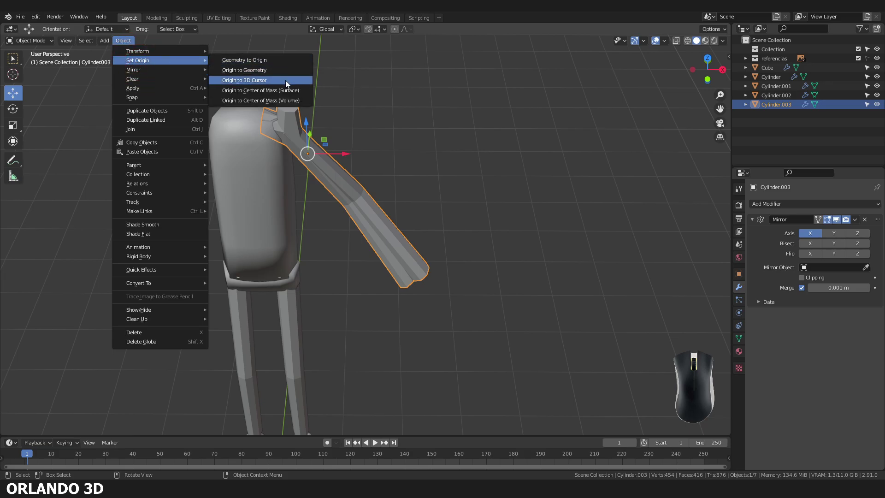
{"action": "left_click", "coordinate": [287, 85]}
Remove the misplaced Mirror modifier and apply all transforms to the arm with Ctrl+A.
{"action": "scroll", "scroll_direction": "up", "scroll_amount": 3}
{"action": "scroll", "scroll_direction": "down", "scroll_amount": 3}
{"action": "scroll", "scroll_direction": "down", "scroll_amount": 3}
{"action": "left_click_drag", "start_coordinate": [307, 362], "coordinate": [272, 360]}
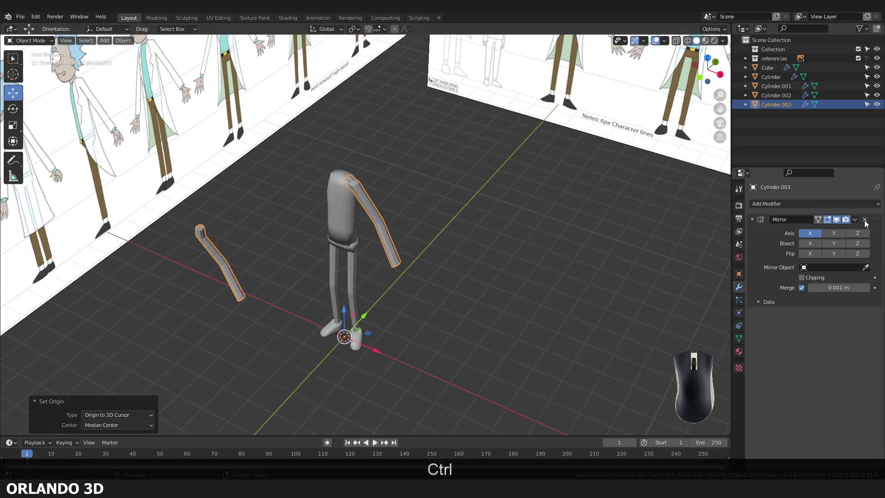
{"action": "left_click", "coordinate": [867, 224]}
{"action": "middle_click", "coordinate": [451, 295]}
{"action": "left_click", "coordinate": [389, 243]}
{"action": "key", "text": "ctrl+a"}
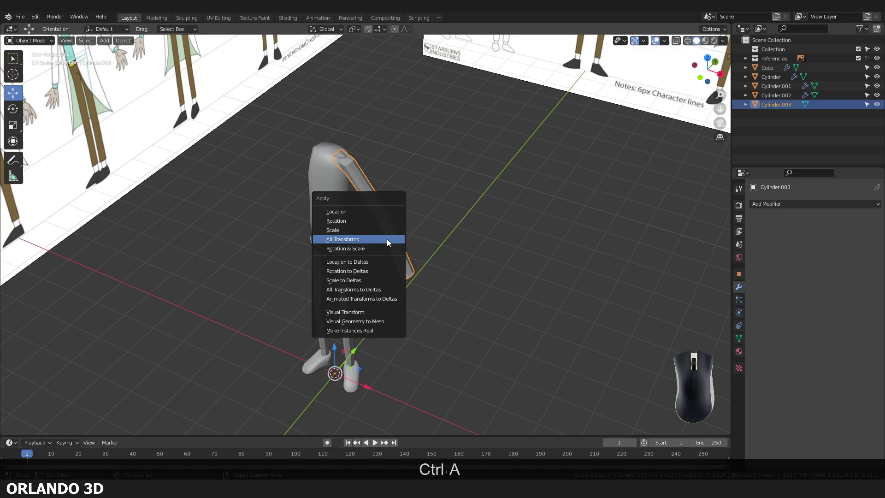
{"action": "left_click", "coordinate": [389, 243]}
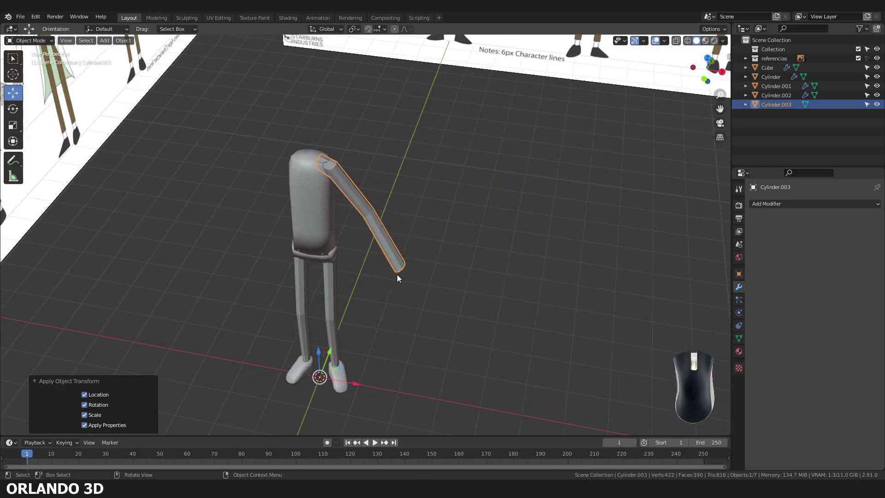
Re-add the Mirror modifier, inspect the second arm, and remove the modifier again.
{"action": "left_click", "coordinate": [765, 209]}
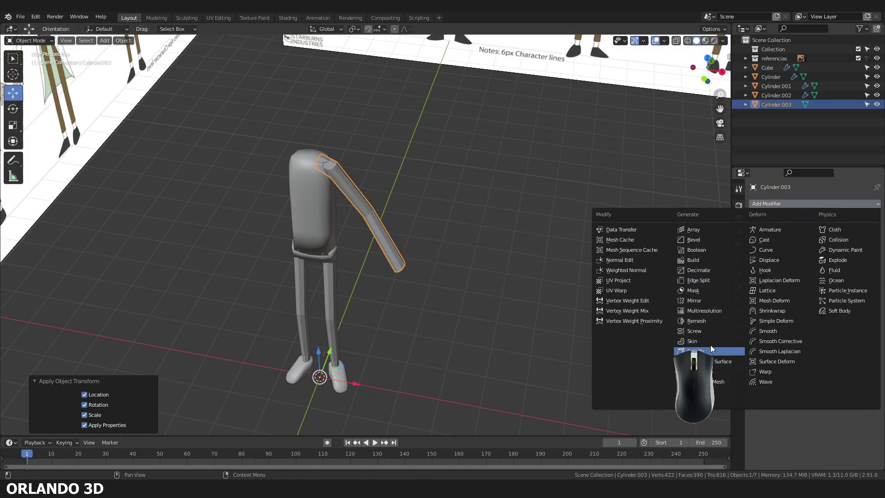
{"action": "left_click", "coordinate": [712, 301]}
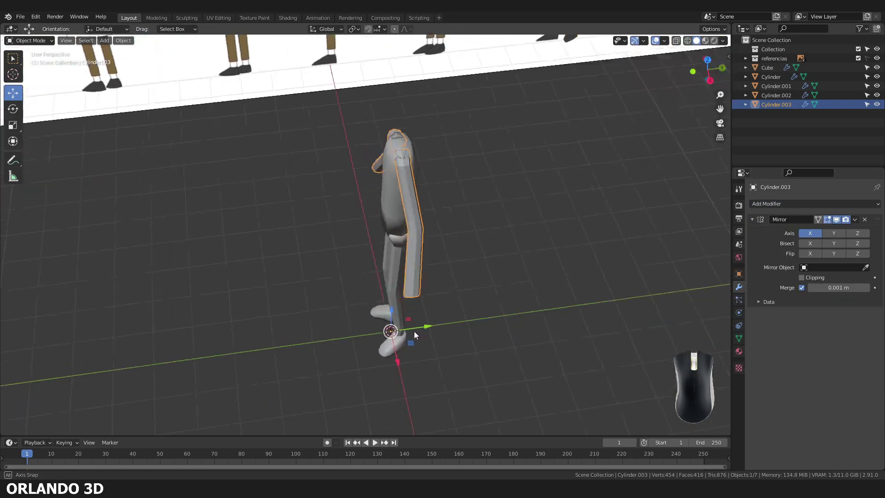
{"action": "middle_click", "coordinate": [212, 278]}
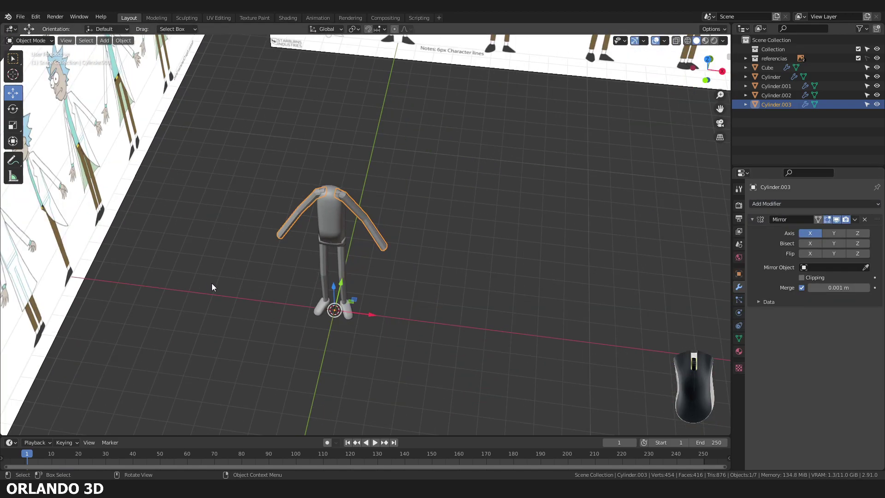
{"action": "left_click_drag", "start_coordinate": [247, 295], "coordinate": [260, 294]}
{"action": "key", "text": "7"}
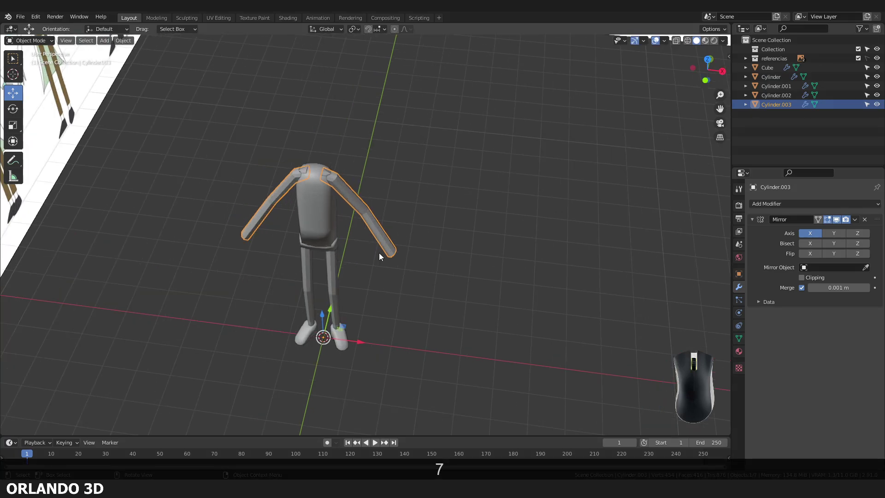
{"action": "left_click", "coordinate": [869, 224]}
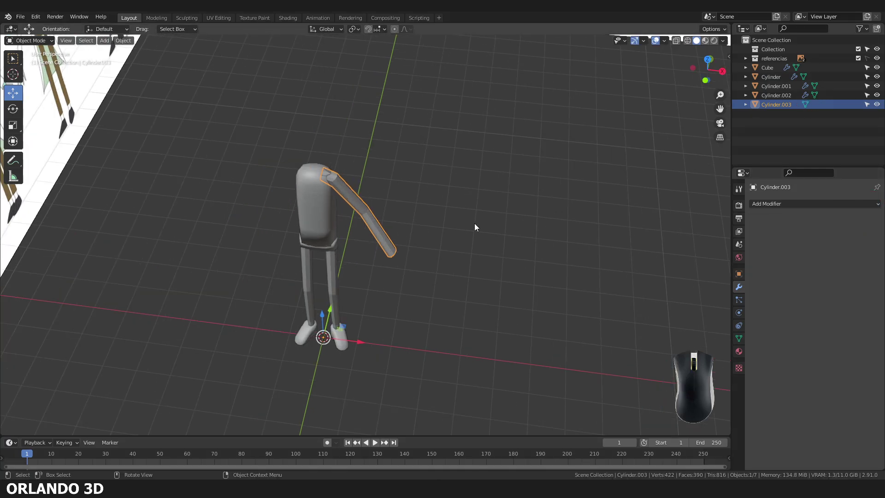
Show the arm's transform values in the sidebar and orbit around the character to inspect it.
{"action": "key", "text": "n"}
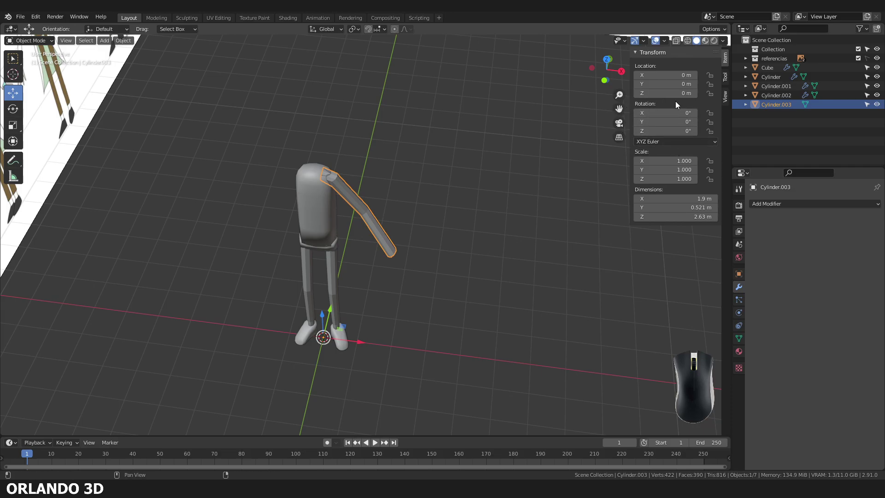
{"action": "middle_click", "coordinate": [364, 254]}
{"action": "middle_click", "coordinate": [360, 302]}
{"action": "left_click_drag", "start_coordinate": [359, 302], "coordinate": [350, 321]}
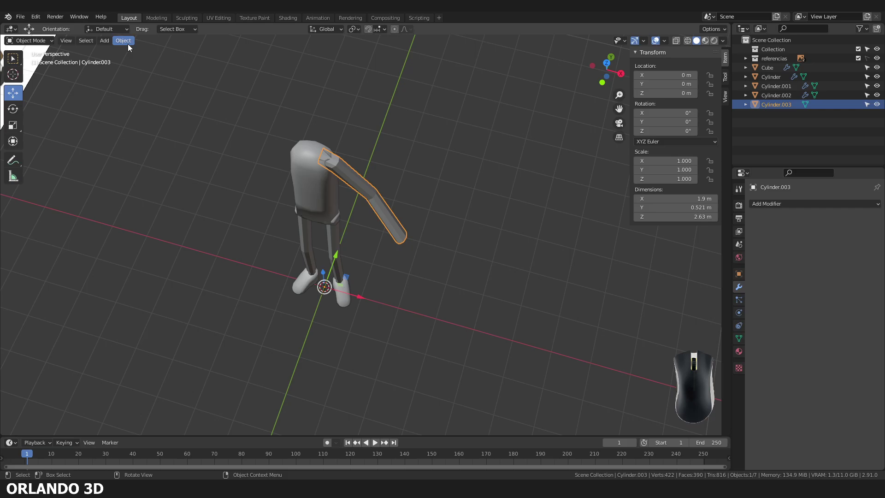
{"action": "left_click", "coordinate": [129, 47]}
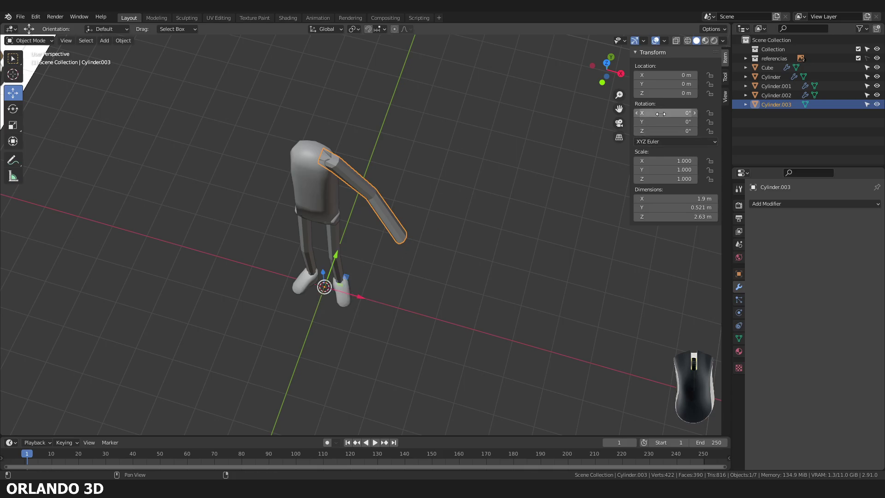
{"action": "middle_click", "coordinate": [418, 217]}
{"action": "left_click_drag", "start_coordinate": [414, 217], "coordinate": [364, 233]}
{"action": "middle_click", "coordinate": [364, 229]}
{"action": "middle_click", "coordinate": [365, 229]}
{"action": "left_click_drag", "start_coordinate": [377, 228], "coordinate": [455, 182]}
Select the arm piece and bring up the Ctrl+A apply-transform options.
{"action": "left_click", "coordinate": [781, 209]}
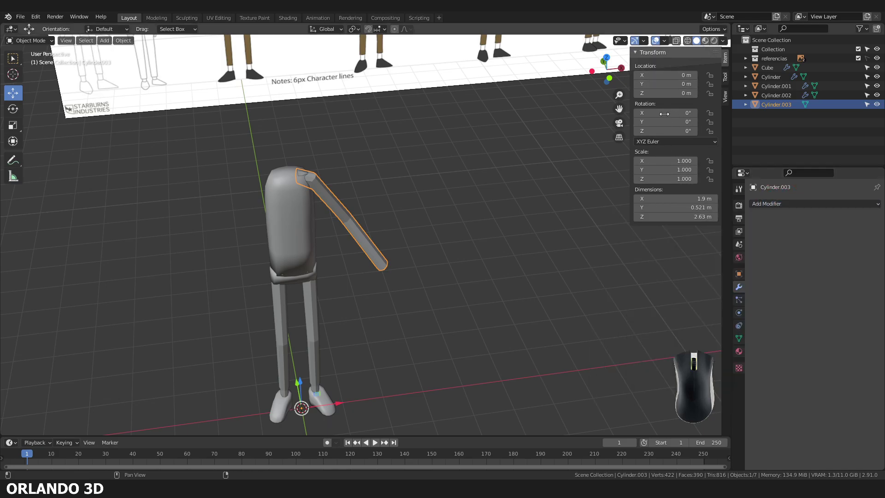
{"action": "middle_click", "coordinate": [383, 282]}
{"action": "left_click_drag", "start_coordinate": [362, 286], "coordinate": [349, 291]}
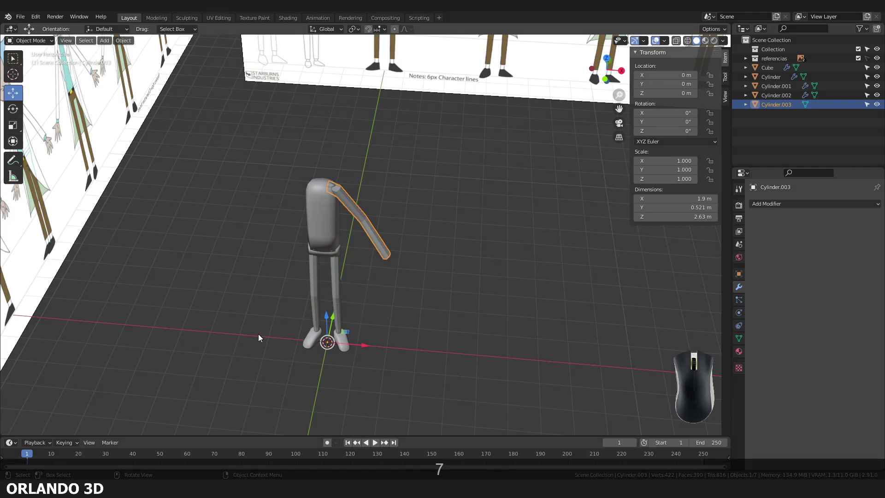
{"action": "left_click_drag", "start_coordinate": [259, 328], "coordinate": [290, 359]}
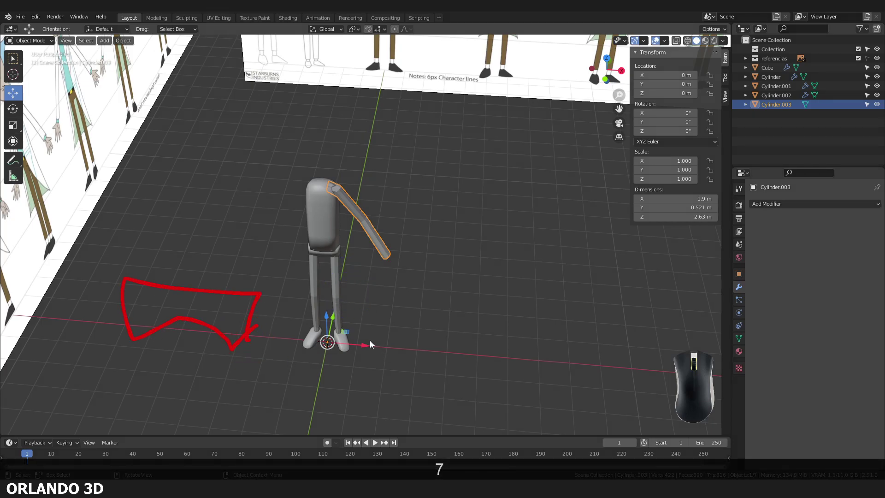
{"action": "left_click_drag", "start_coordinate": [361, 328], "coordinate": [343, 350]}
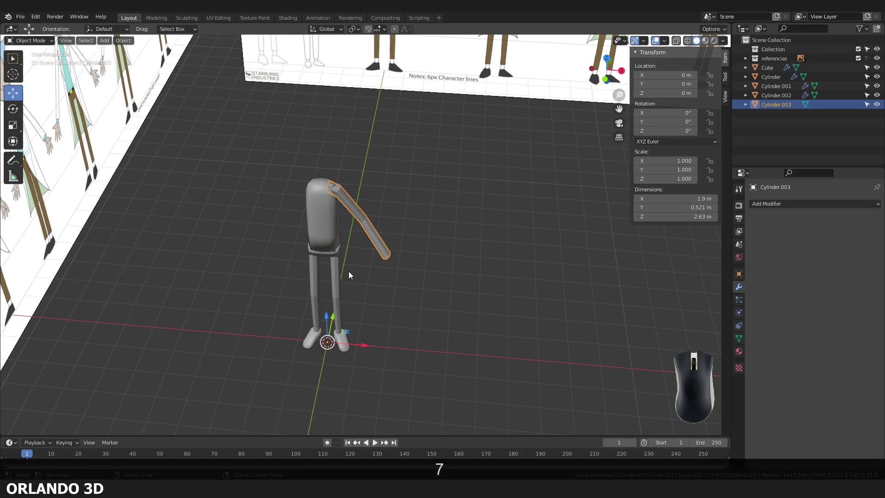
{"action": "key", "text": "ctrl+a"}
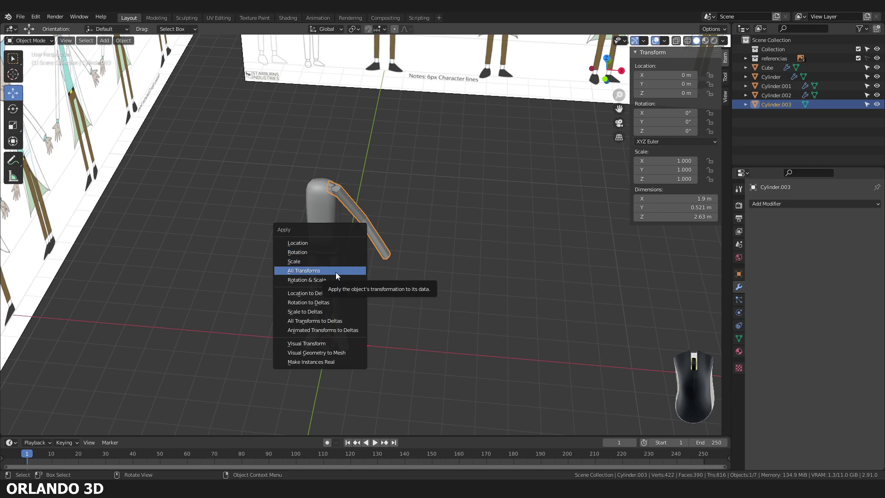
Apply all transforms to the arm and add a Mirror modifier to create the second arm.
{"action": "left_click", "coordinate": [338, 275]}
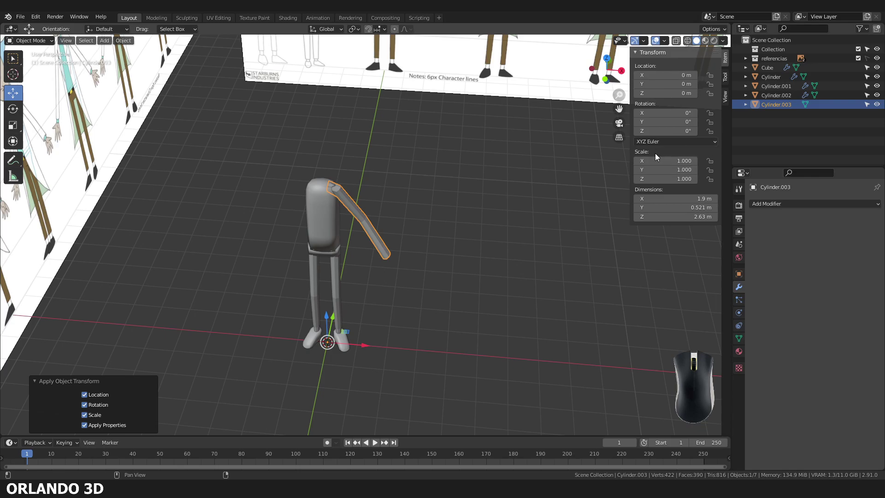
{"action": "key", "text": "n"}
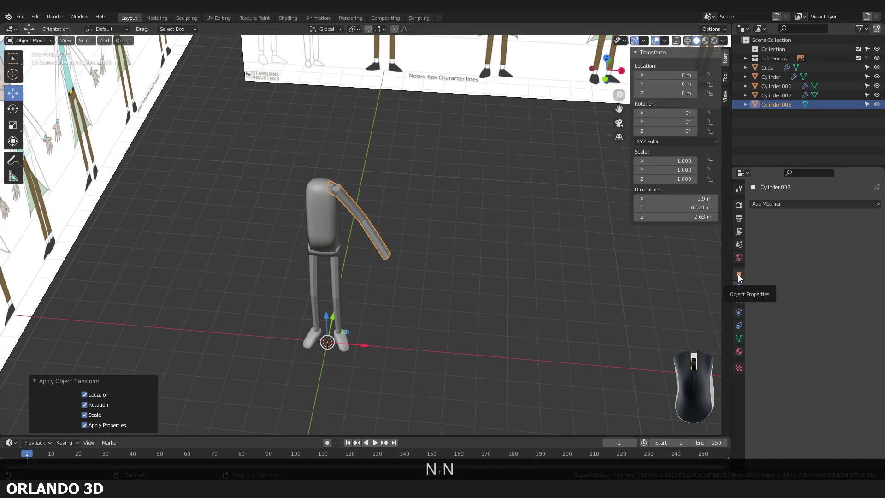
{"action": "left_click", "coordinate": [741, 277]}
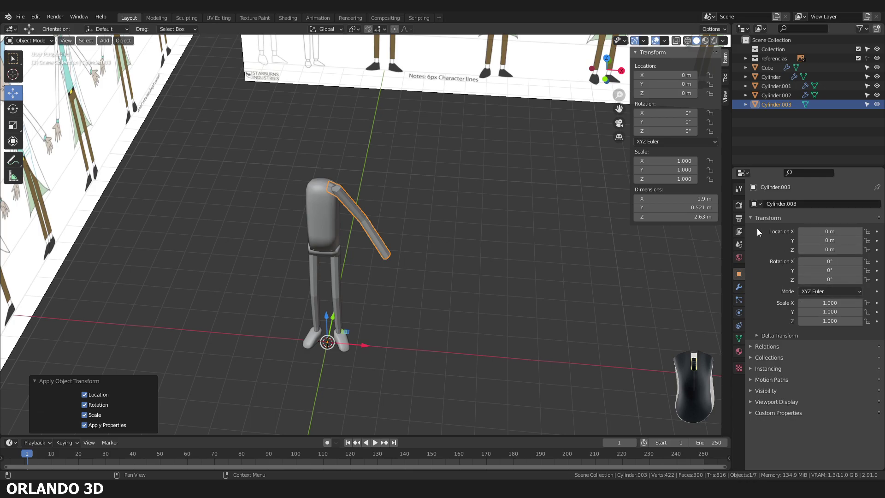
{"action": "left_click", "coordinate": [740, 289]}
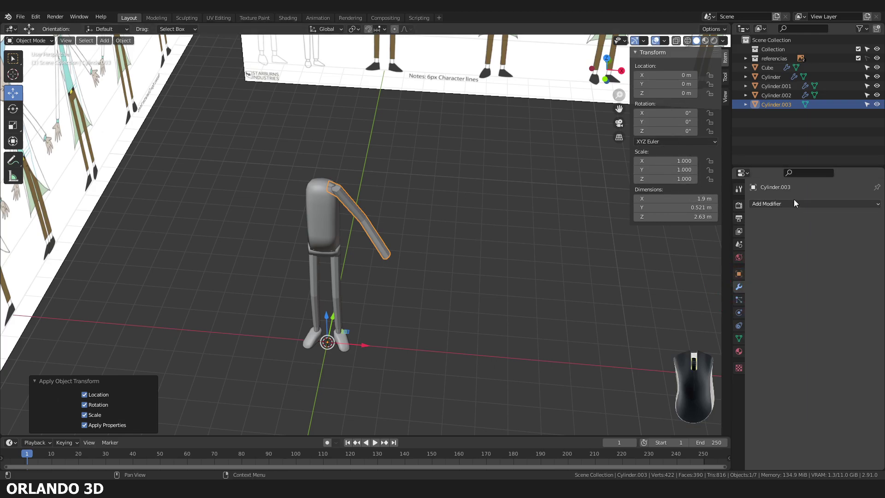
{"action": "left_click", "coordinate": [795, 205]}
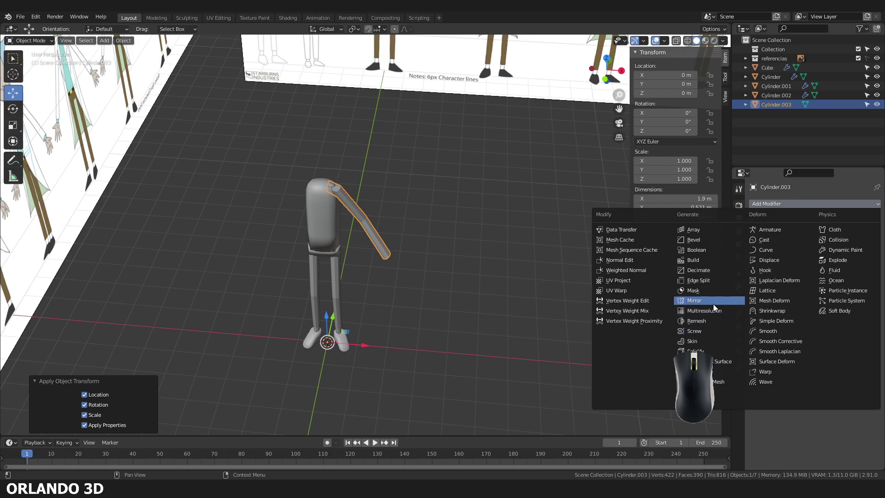
{"action": "left_click", "coordinate": [715, 307]}
Save the file, then face the figure in front view and zoom in on the wrist area.
{"action": "middle_click", "coordinate": [497, 273]}
{"action": "left_click", "coordinate": [505, 283]}
{"action": "left_click_drag", "start_coordinate": [539, 284], "coordinate": [515, 295]}
{"action": "middle_click", "coordinate": [493, 228]}
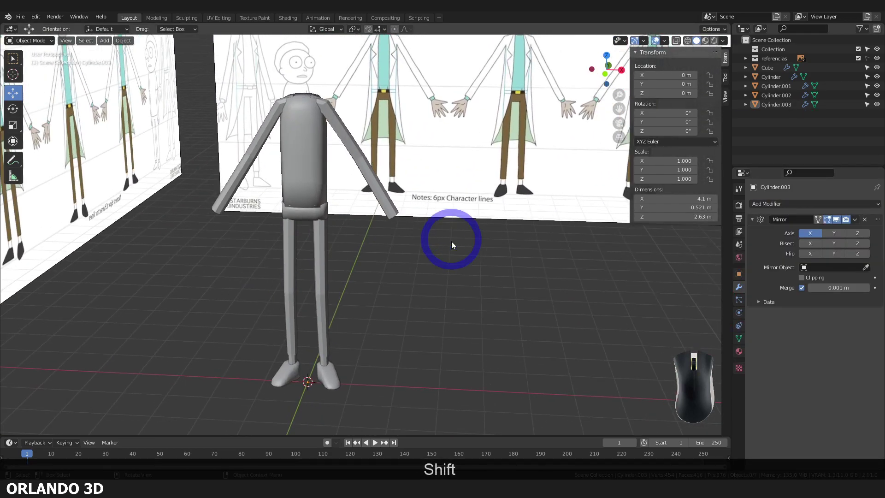
{"action": "key", "text": "ctrl+s"}
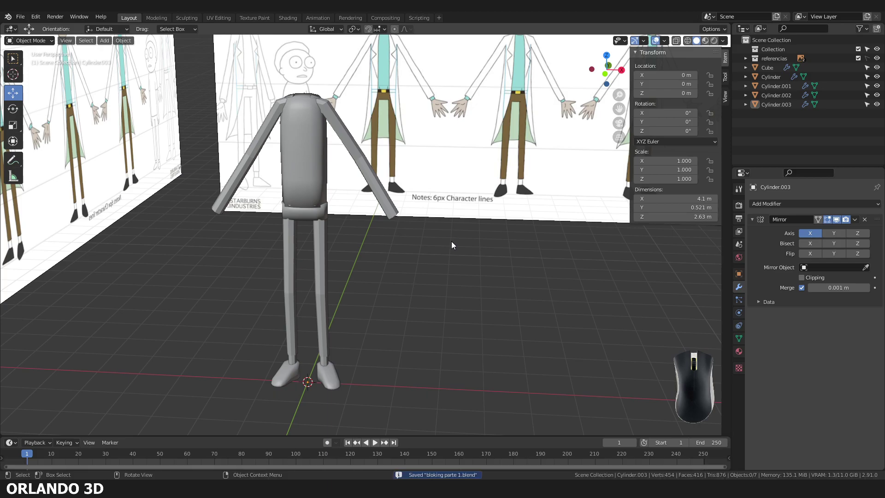
{"action": "left_click_drag", "start_coordinate": [443, 261], "coordinate": [399, 259]}
{"action": "key", "text": "KP_1"}
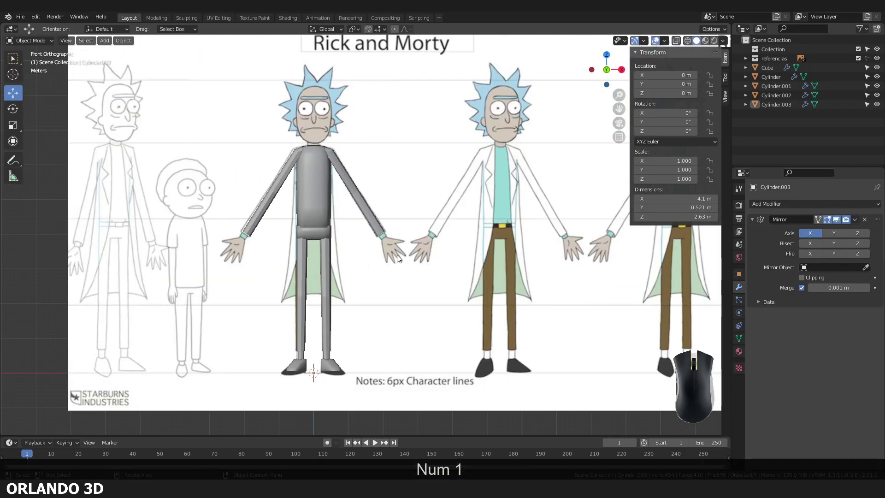
{"action": "key", "text": "KP_3"}
{"action": "key", "text": "KP_1"}
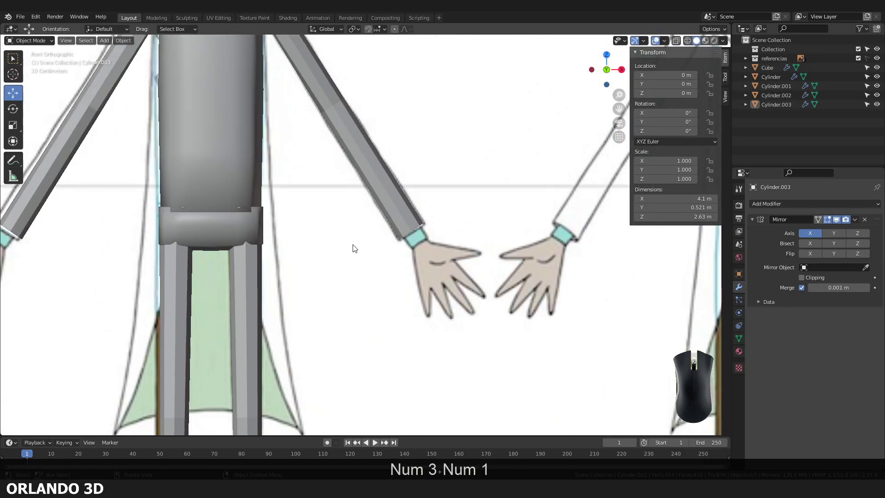
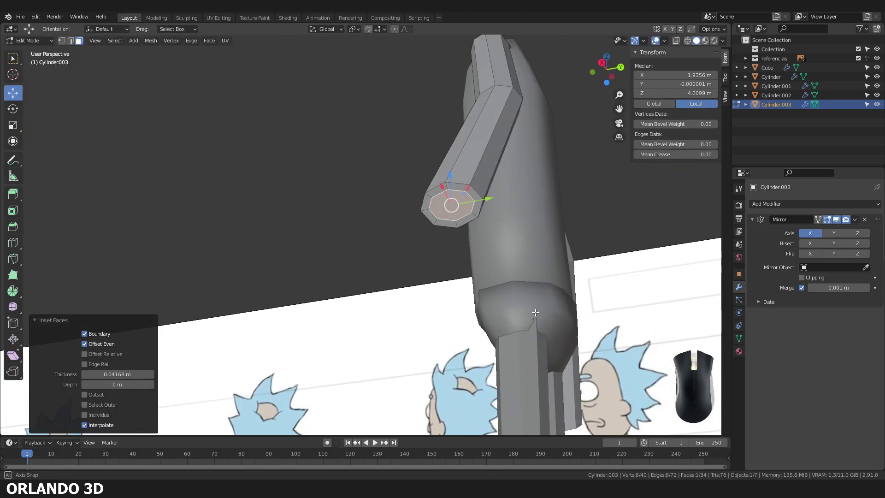
Extend the arm end to the wrist line in front view, leave Edit Mode and save.
{"action": "key", "text": "KP_1"}
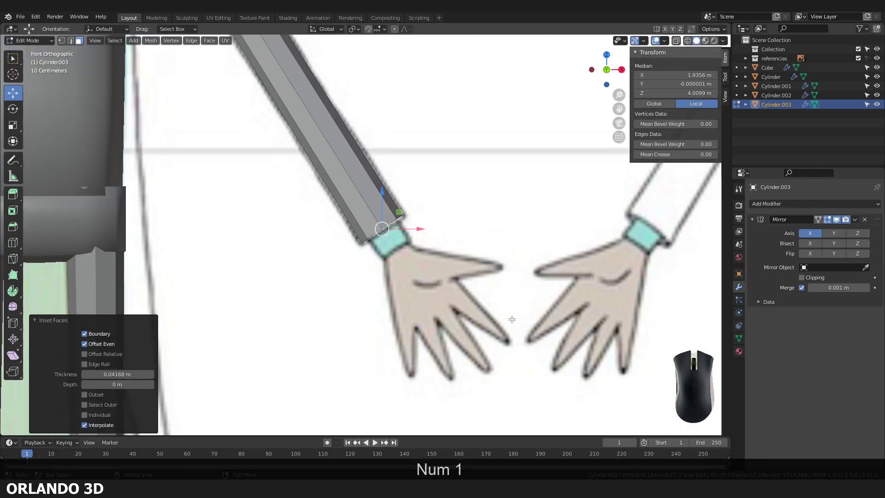
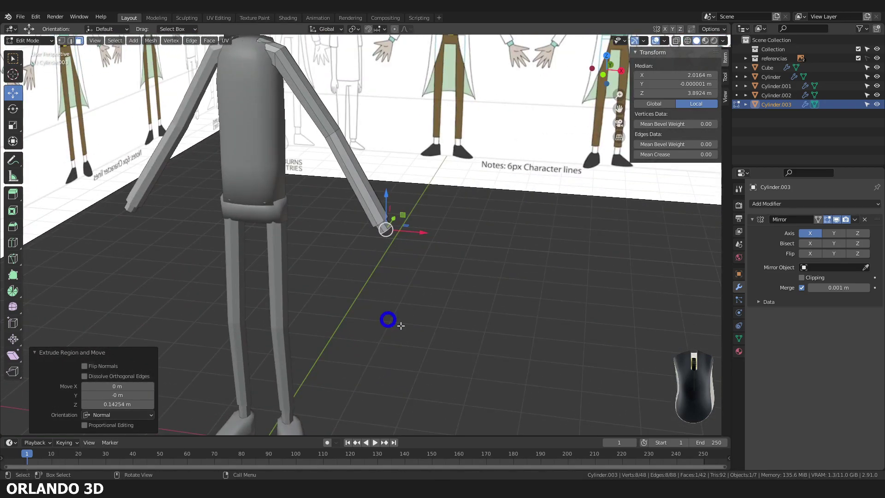
{"action": "key", "text": "Tab"}
{"action": "middle_click", "coordinate": [420, 331]}
{"action": "left_click_drag", "start_coordinate": [424, 331], "coordinate": [398, 334]}
{"action": "key", "text": "ctrl+s"}
{"action": "middle_click", "coordinate": [345, 297]}
{"action": "middle_click", "coordinate": [345, 296]}
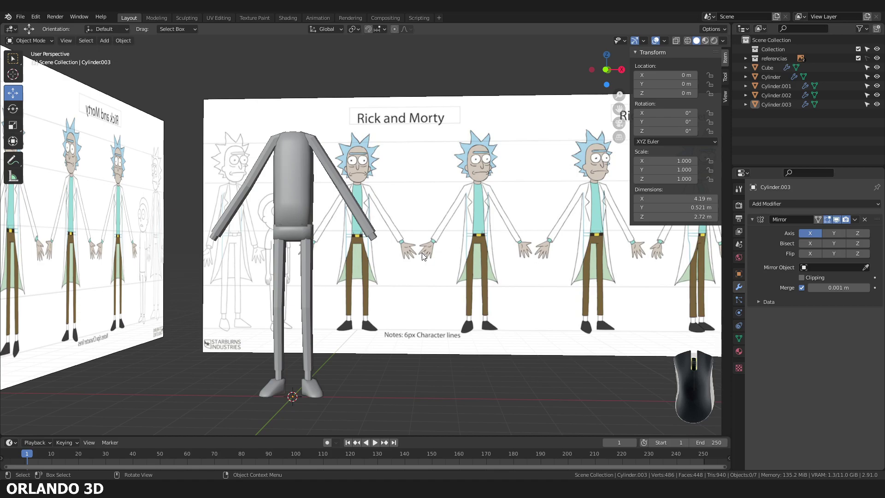
Orbit and check both arms against the front and side references, then save.
{"action": "middle_click", "coordinate": [334, 281]}
{"action": "left_click_drag", "start_coordinate": [322, 294], "coordinate": [358, 312]}
{"action": "left_click_drag", "start_coordinate": [329, 349], "coordinate": [364, 291]}
{"action": "left_click_drag", "start_coordinate": [289, 258], "coordinate": [385, 265]}
{"action": "middle_click", "coordinate": [404, 269]}
{"action": "key", "text": "KP_1"}
{"action": "key", "text": "KP_3"}
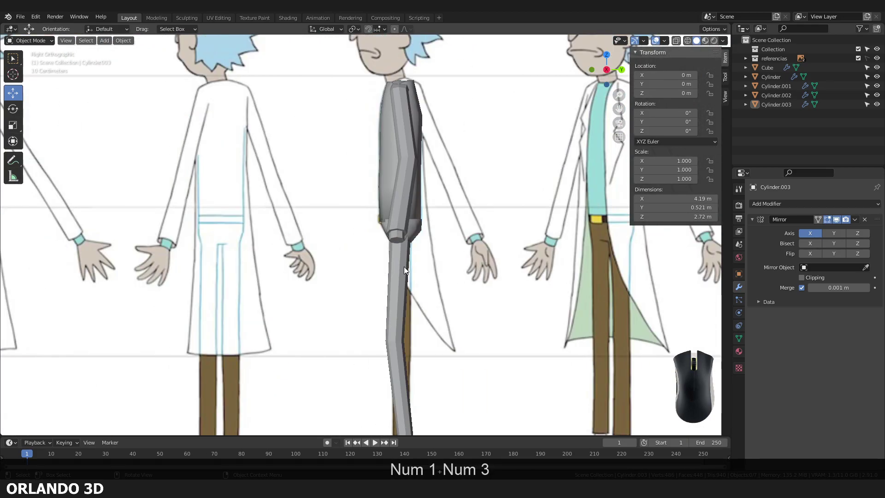
{"action": "left_click_drag", "start_coordinate": [388, 269], "coordinate": [366, 275]}
{"action": "left_click_drag", "start_coordinate": [375, 280], "coordinate": [410, 302]}
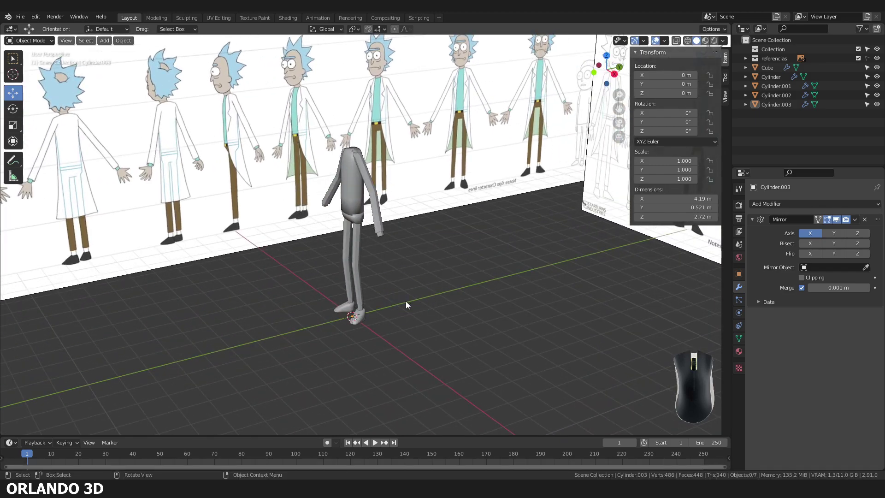
{"action": "key", "text": "ctrl+s"}
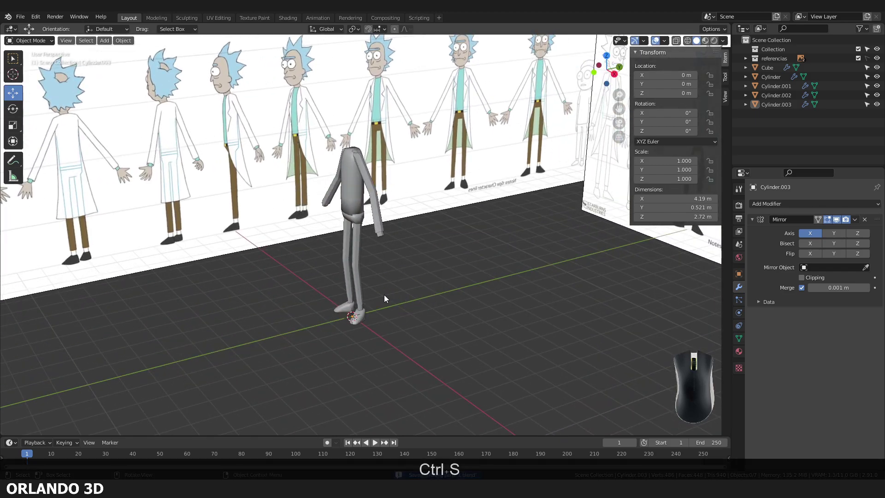